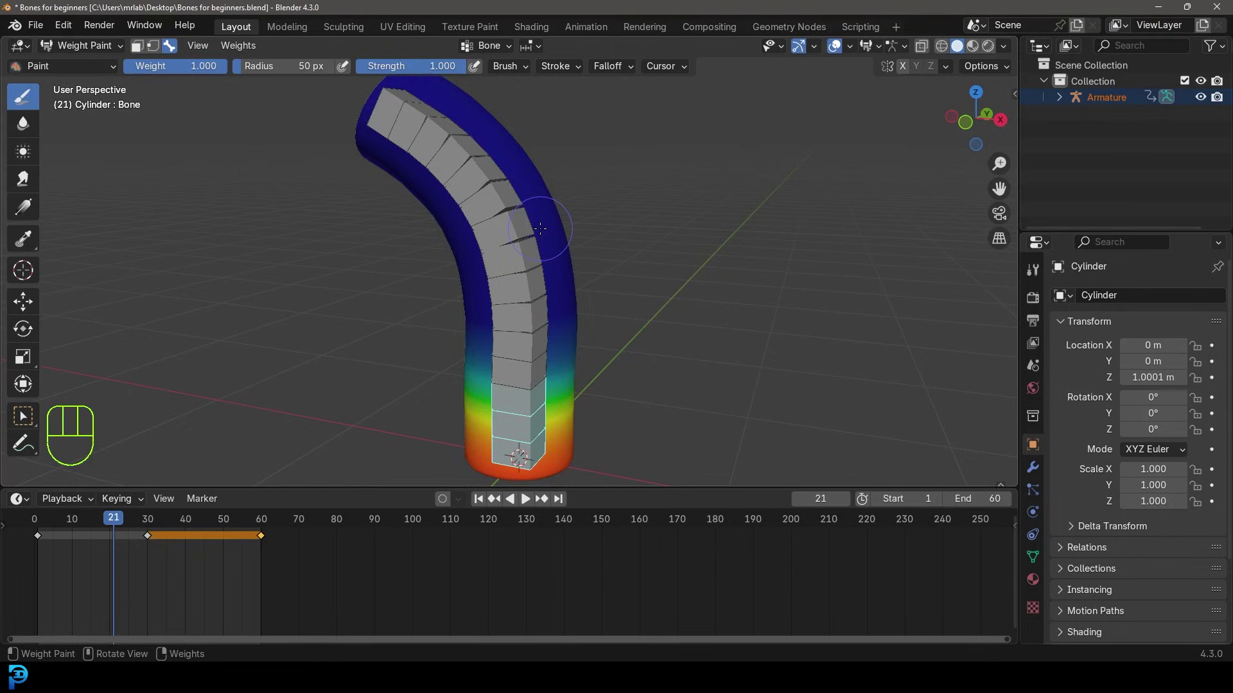
Step: Start a new General file to get the default cube, camera and light scene
middle_click(653, 242)
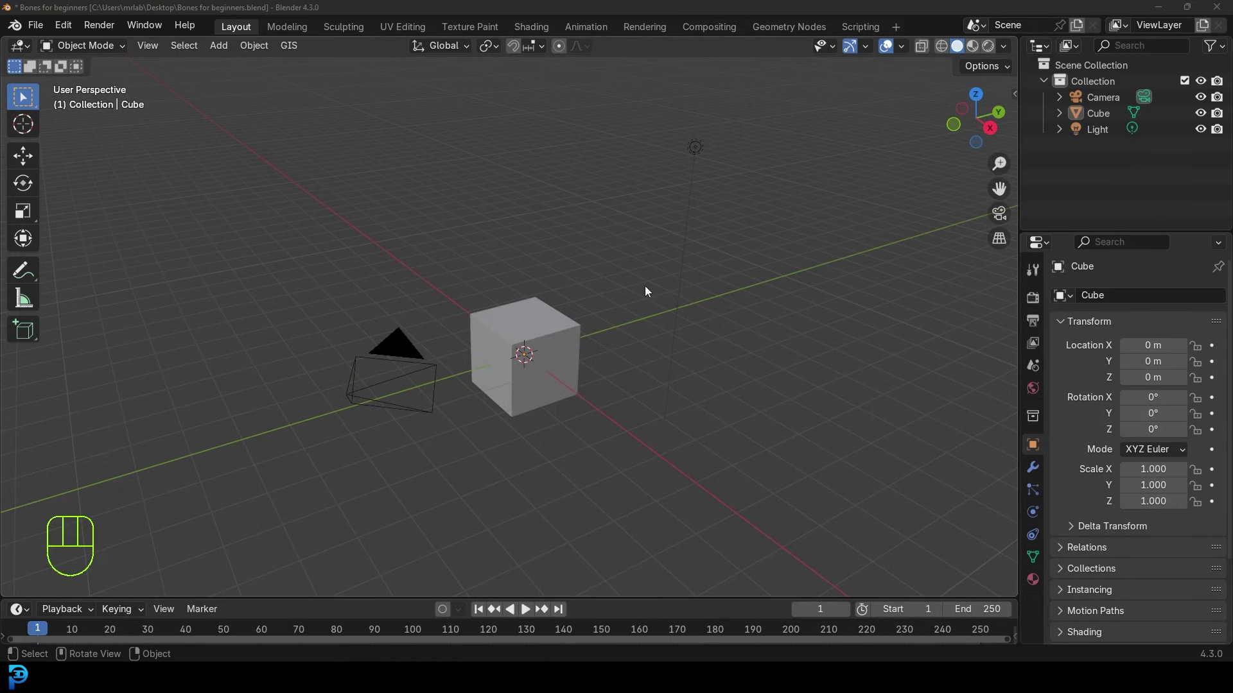
Step: Delete the cube, camera and light, then look at the empty scene from the front
left_click_drag(264, 518, 773, 108)
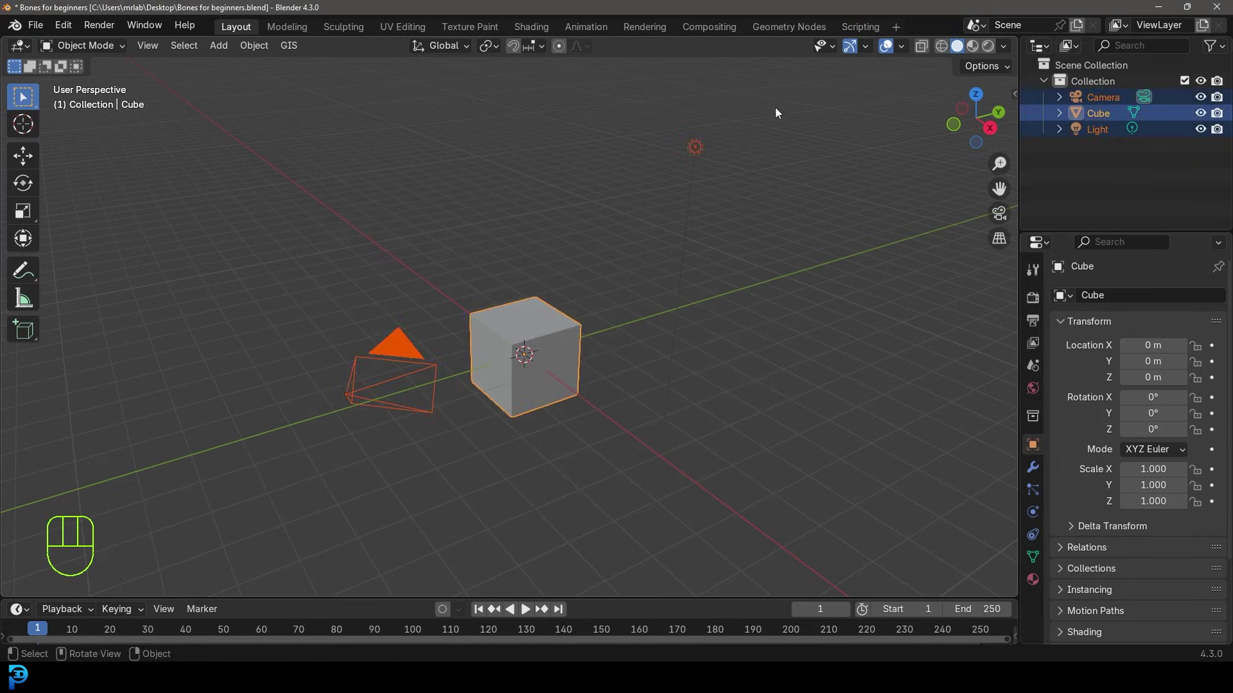
key("Delete")
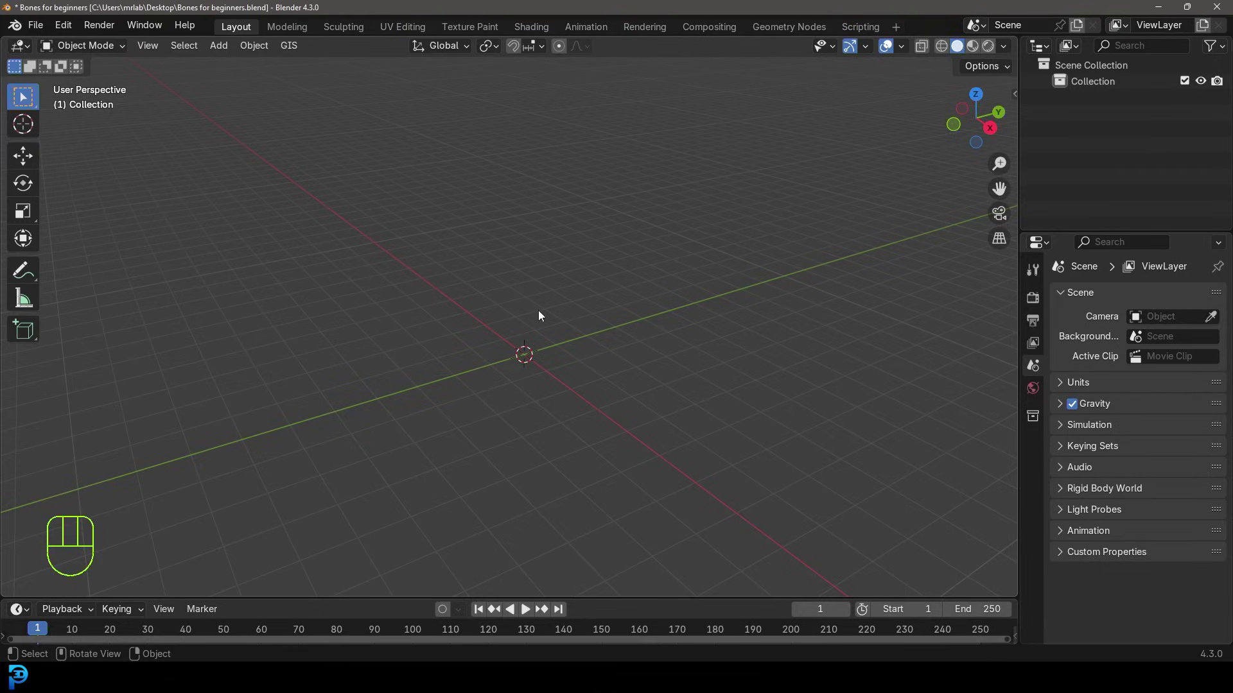
left_click_drag(511, 380, 539, 373)
key("KP_1")
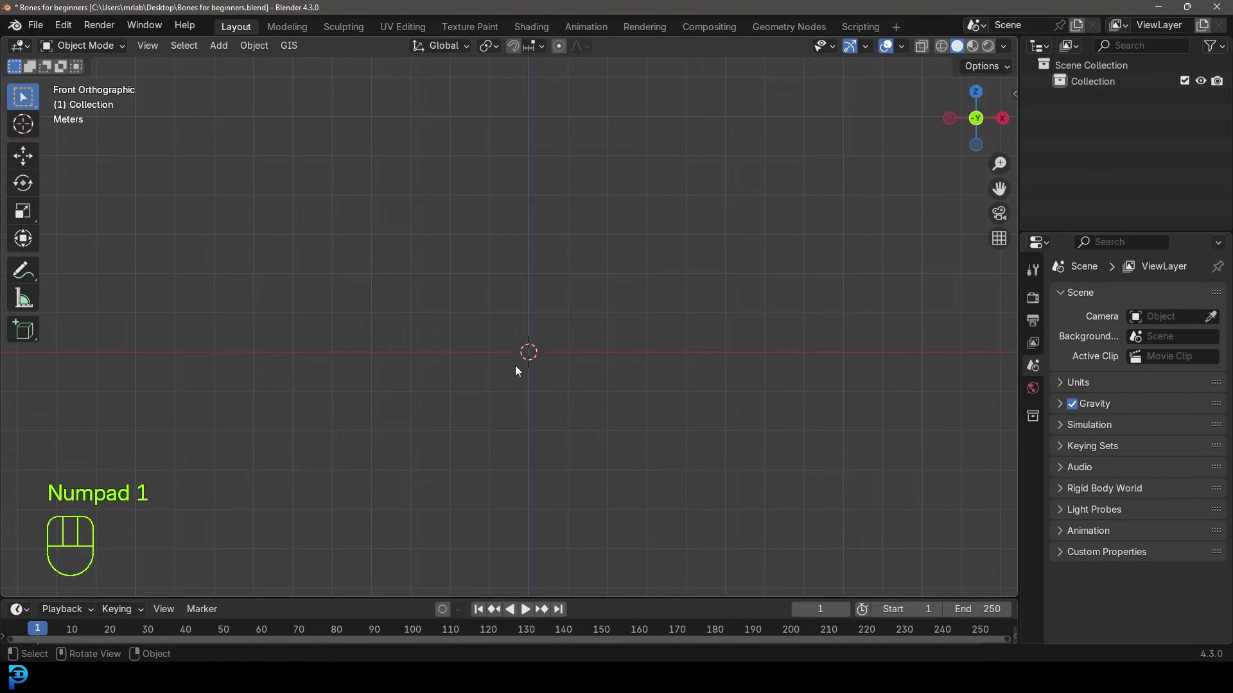
Step: Add a cylinder mesh and reduce its radius and raise its depth into a tall narrow column
key("shift+a")
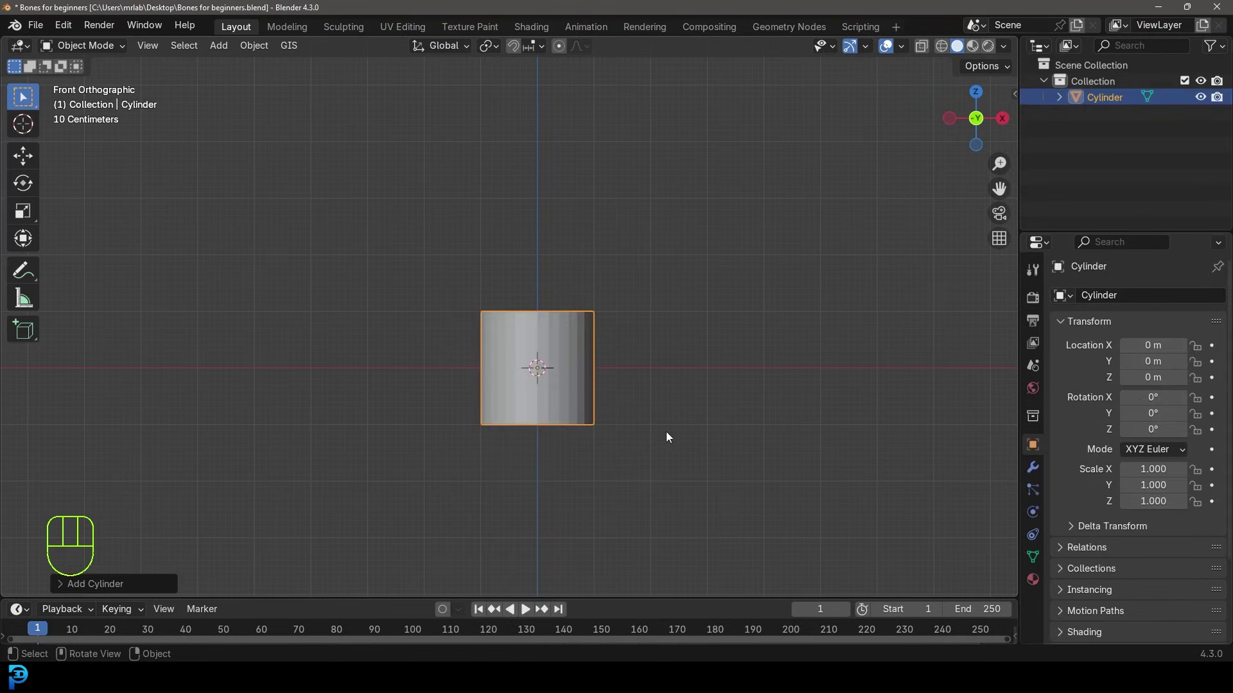
left_click(73, 586)
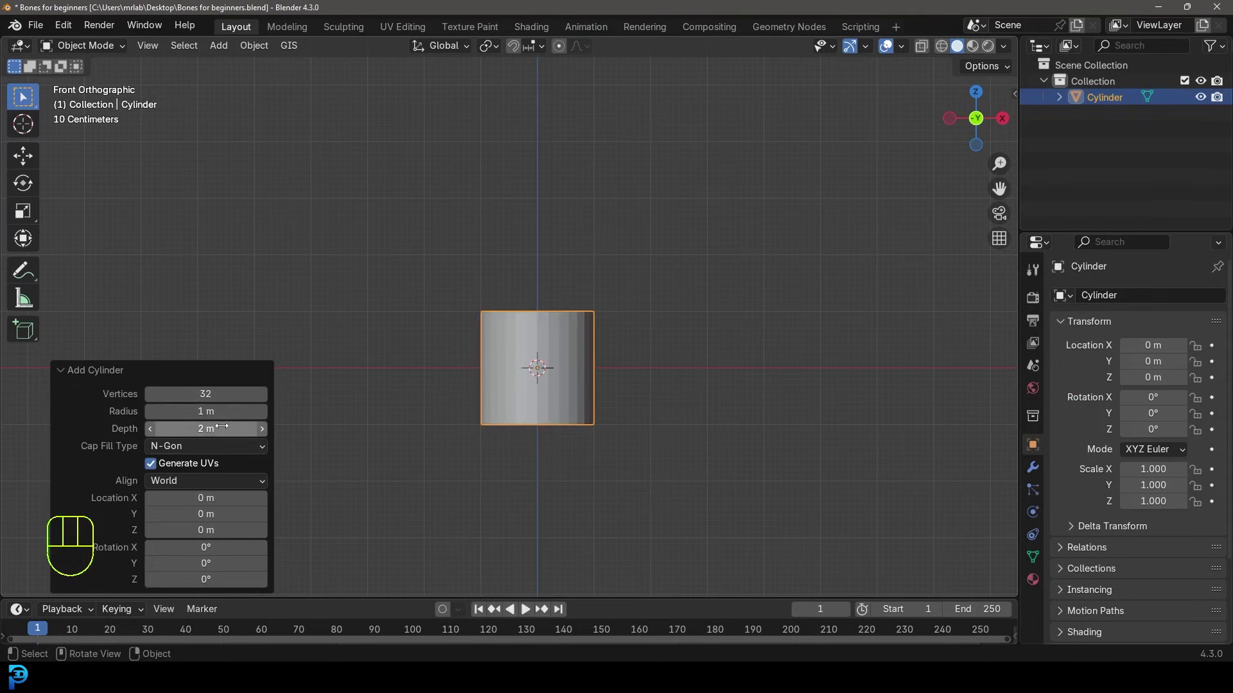
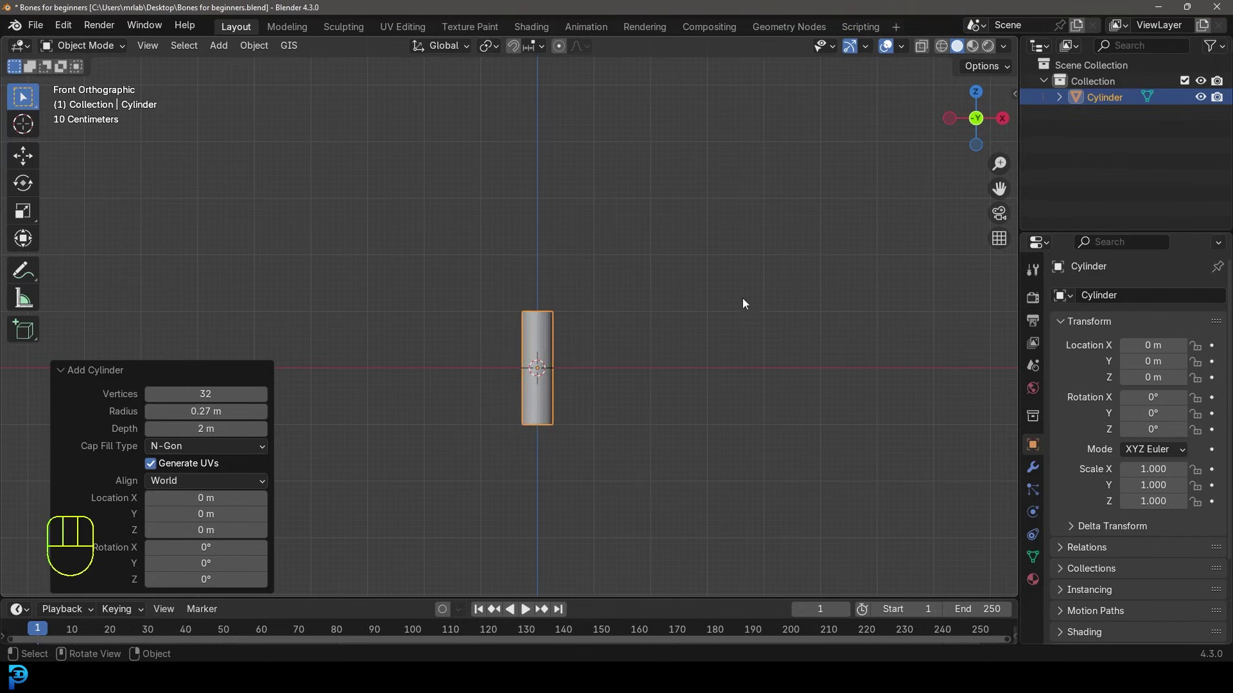
left_click(67, 374)
left_click_drag(617, 405, 601, 329)
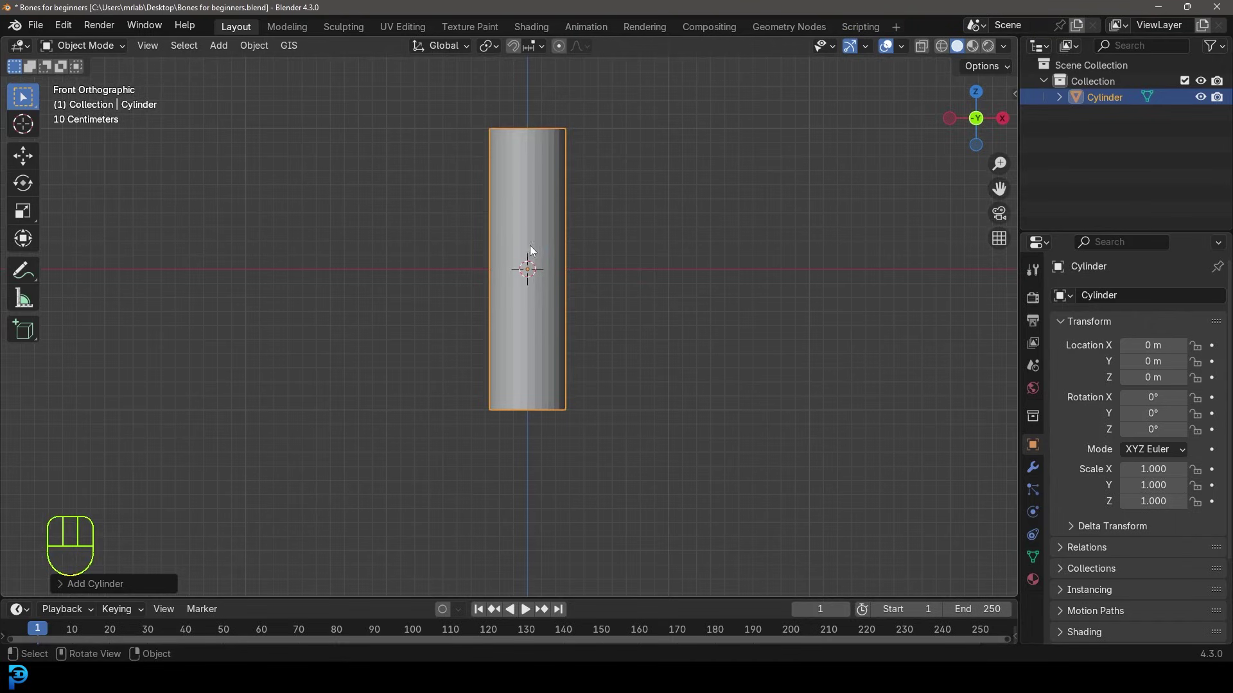
left_click_drag(541, 241, 552, 269)
left_click_drag(93, 54, 97, 92)
Step: In Edit Mode with the whole mesh selected, add many evenly spaced loop cuts around the cylinder
key("Tab")
key("Tab")
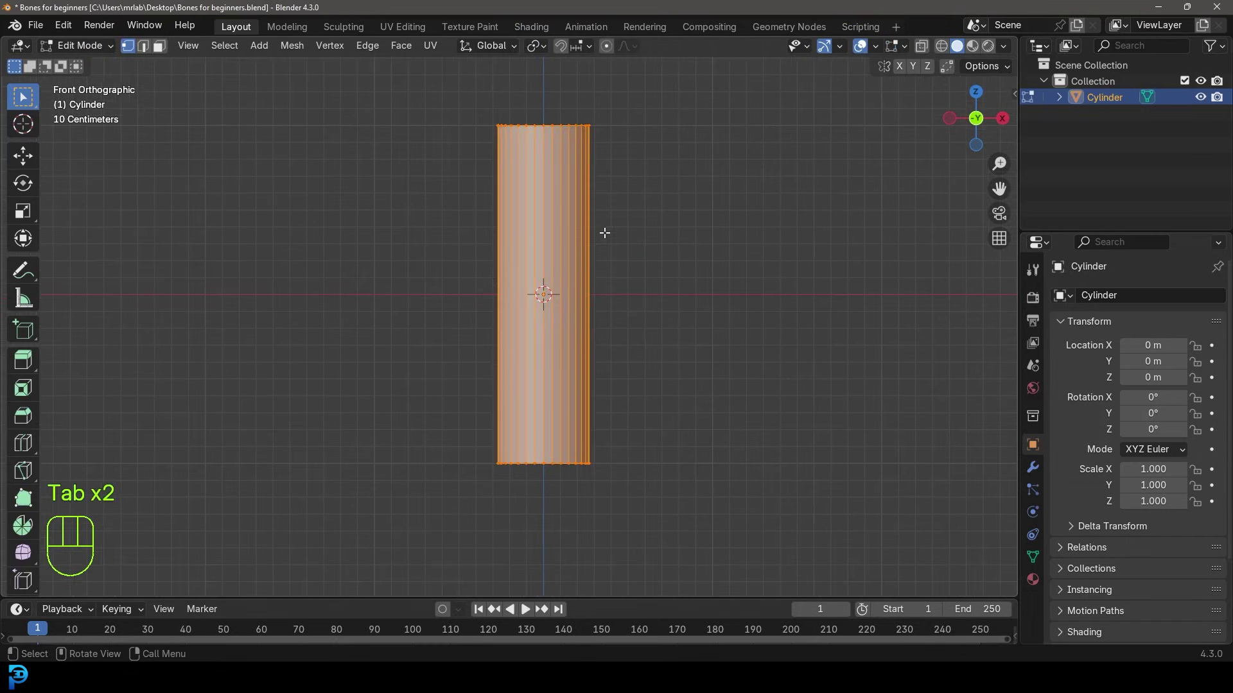
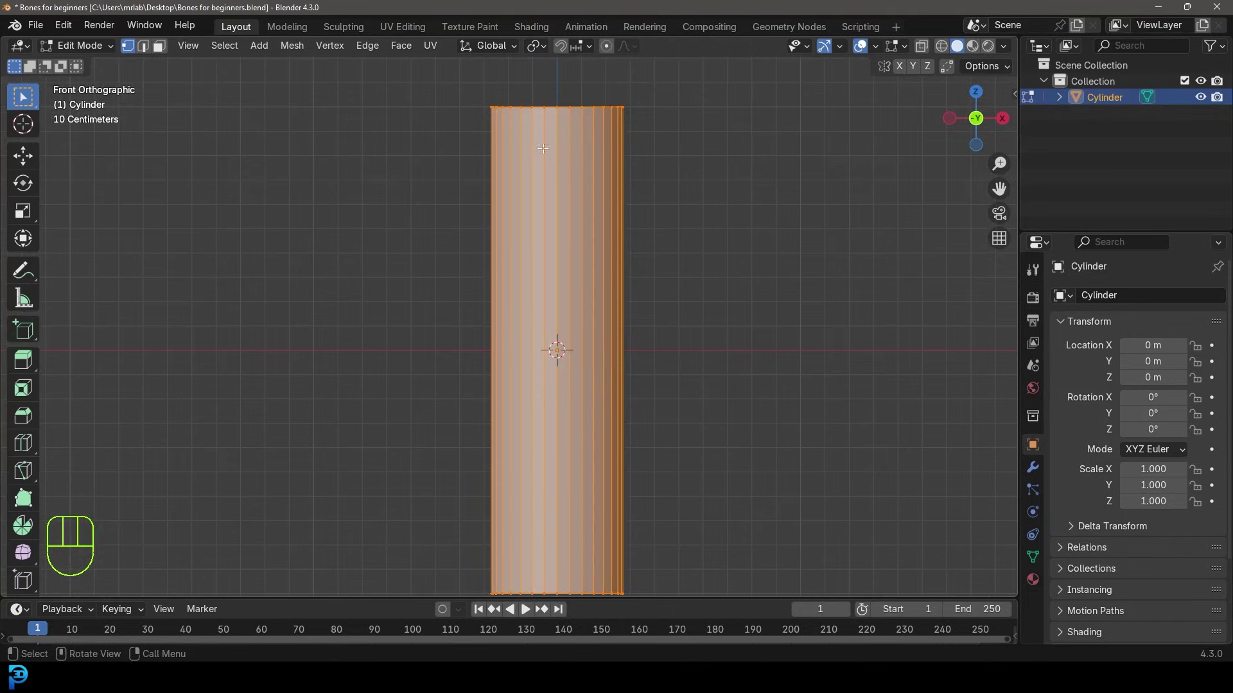
left_click(160, 55)
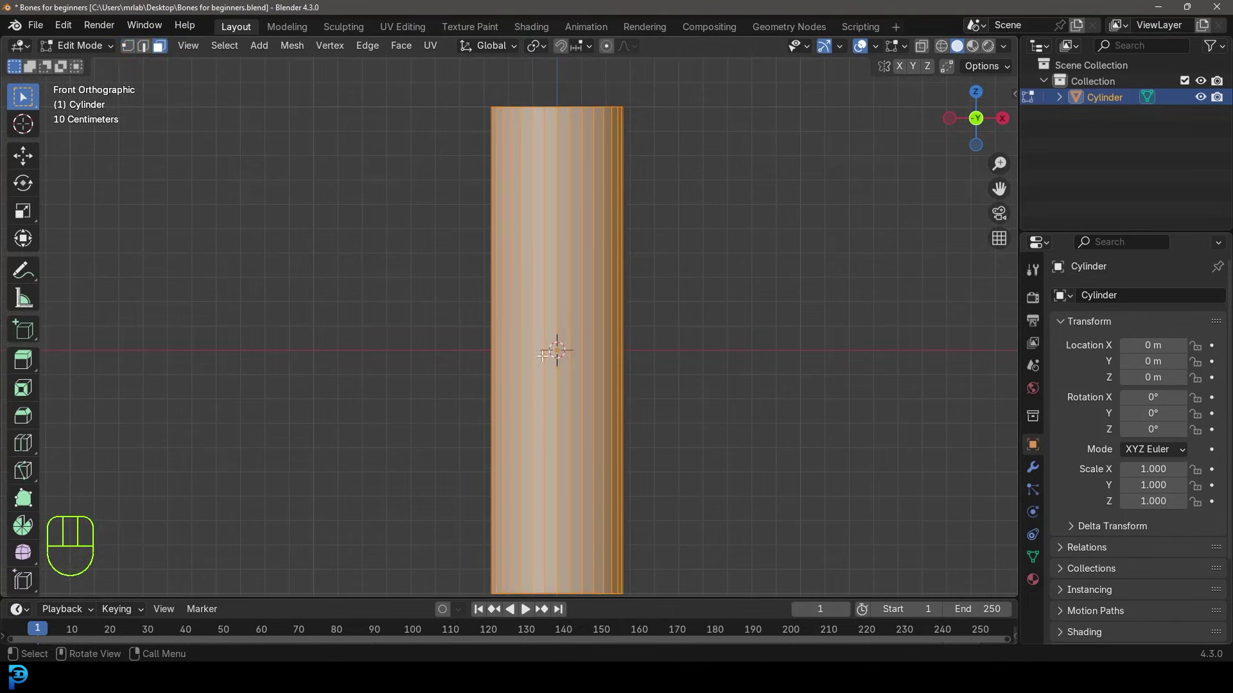
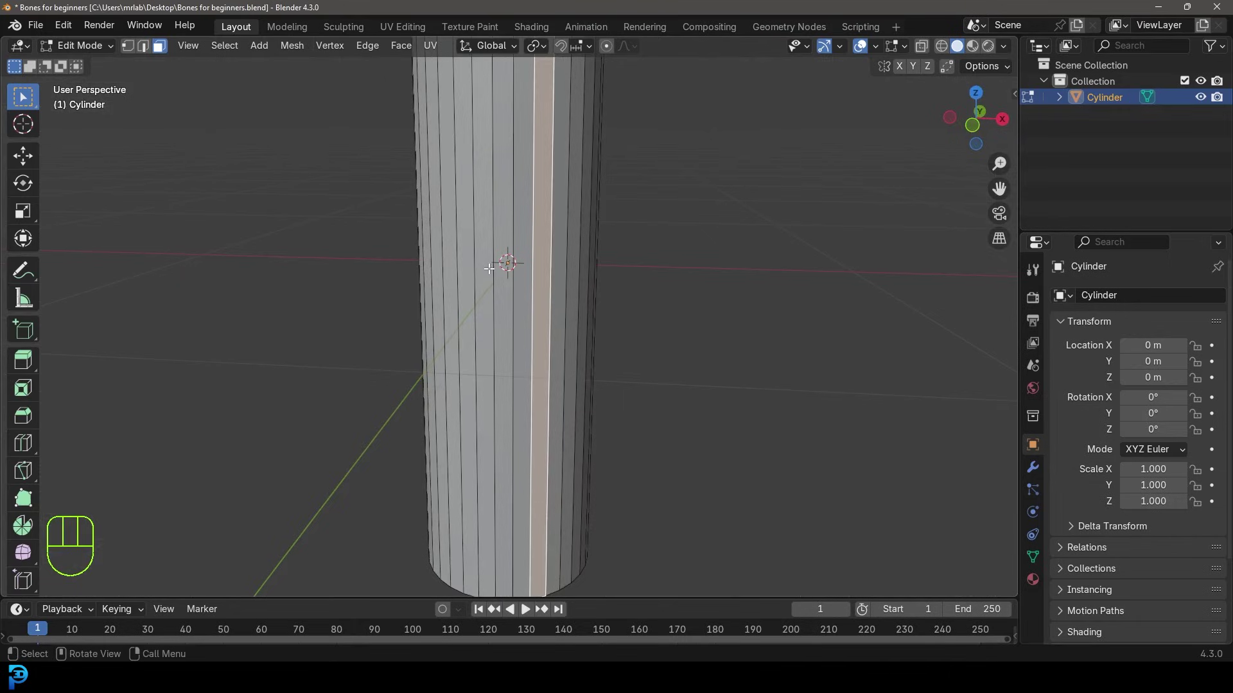
key("ctrl+r")
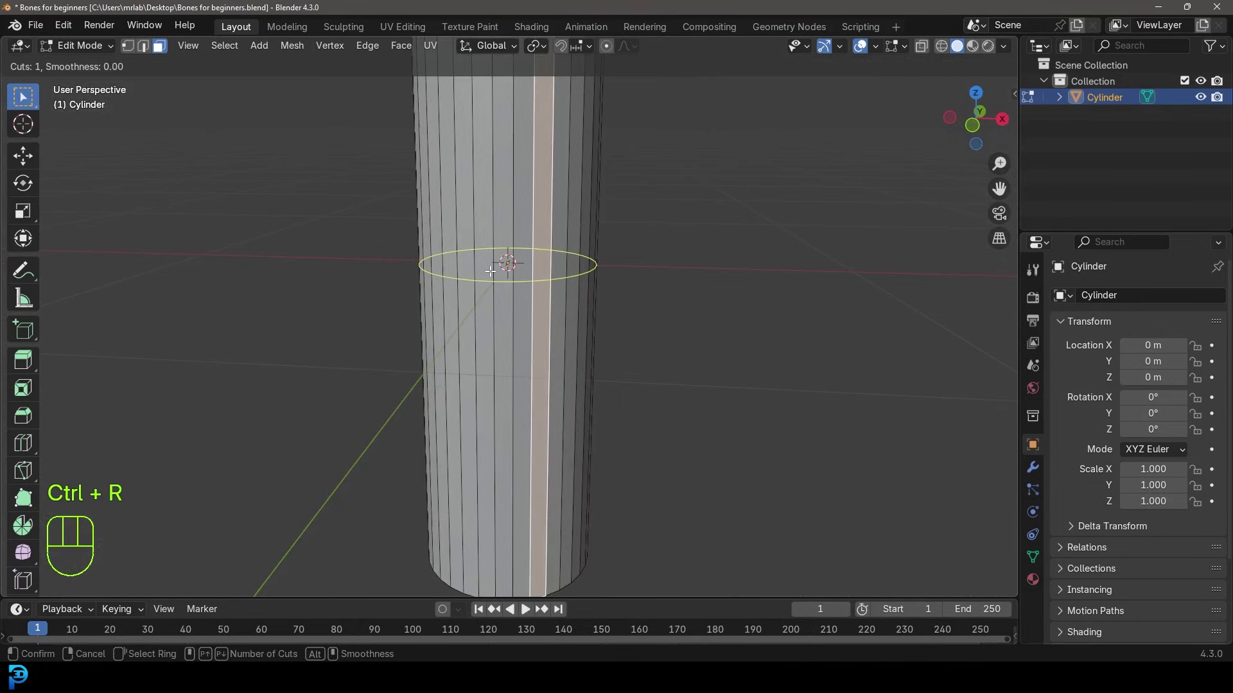
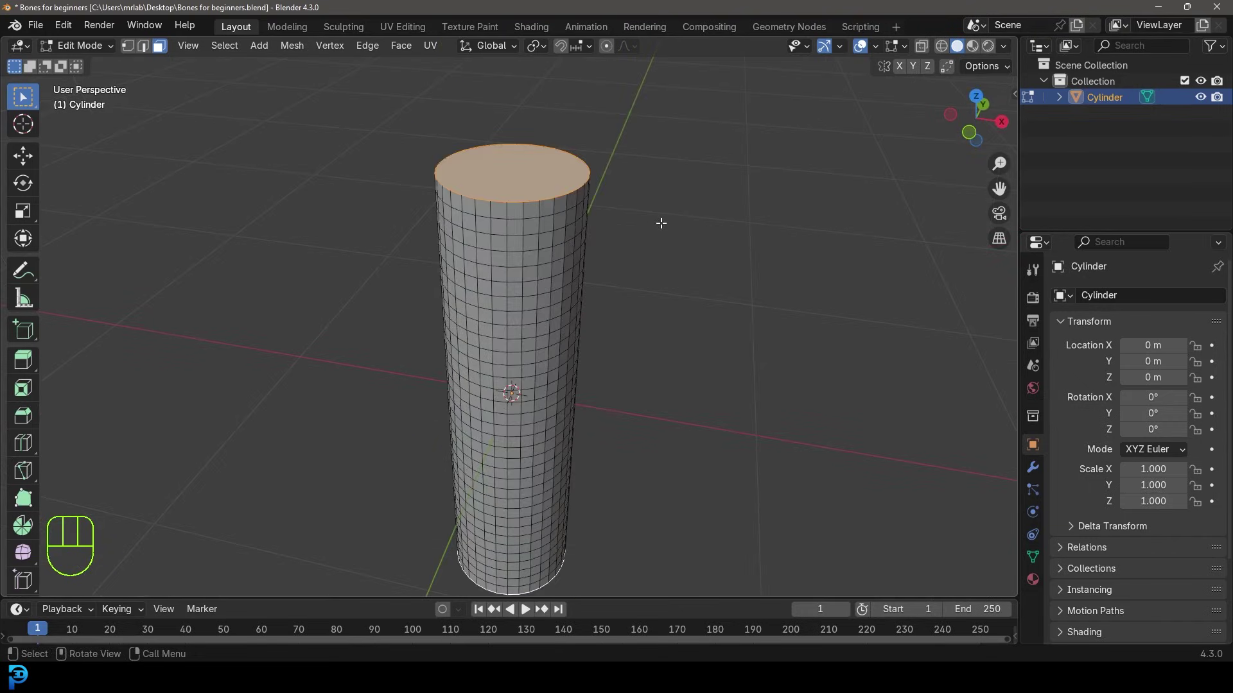
Step: Bevel the selected top and bottom cap edges into rounded rims
key("ctrl+b")
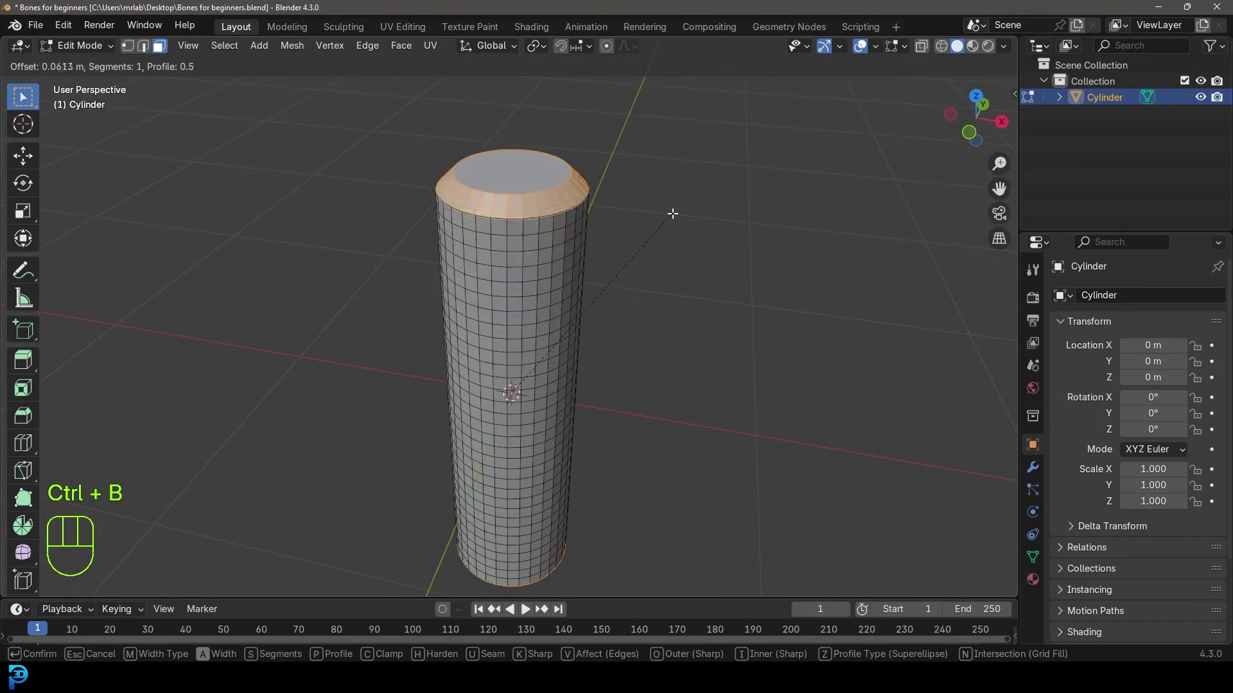
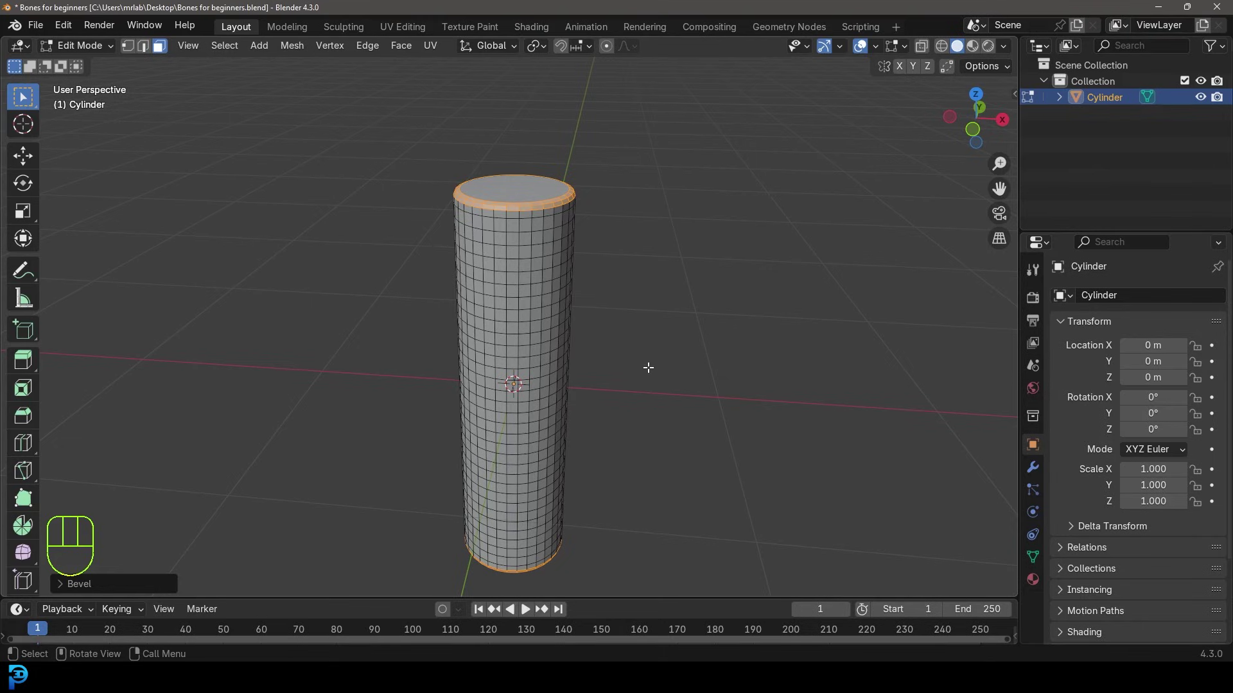
Step: Back in Object Mode, shade the cylinder smooth and move it up 1 m so its base sits at the origin
key("KP_1")
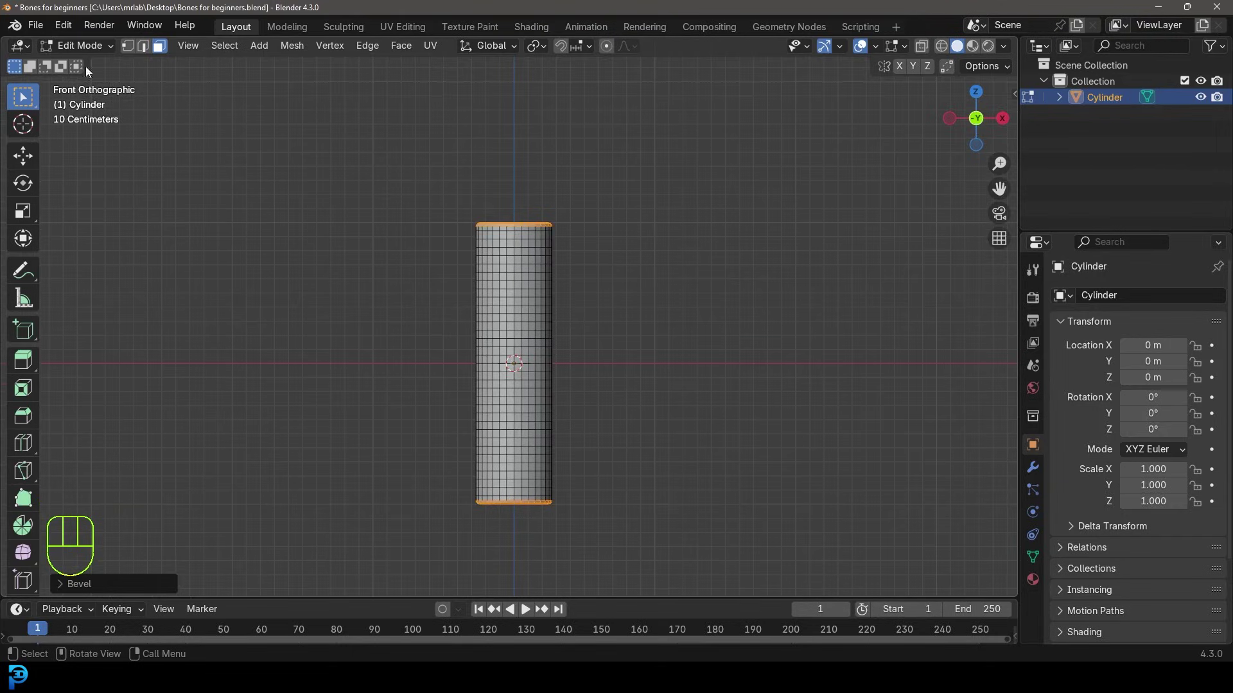
left_click_drag(95, 55, 111, 73)
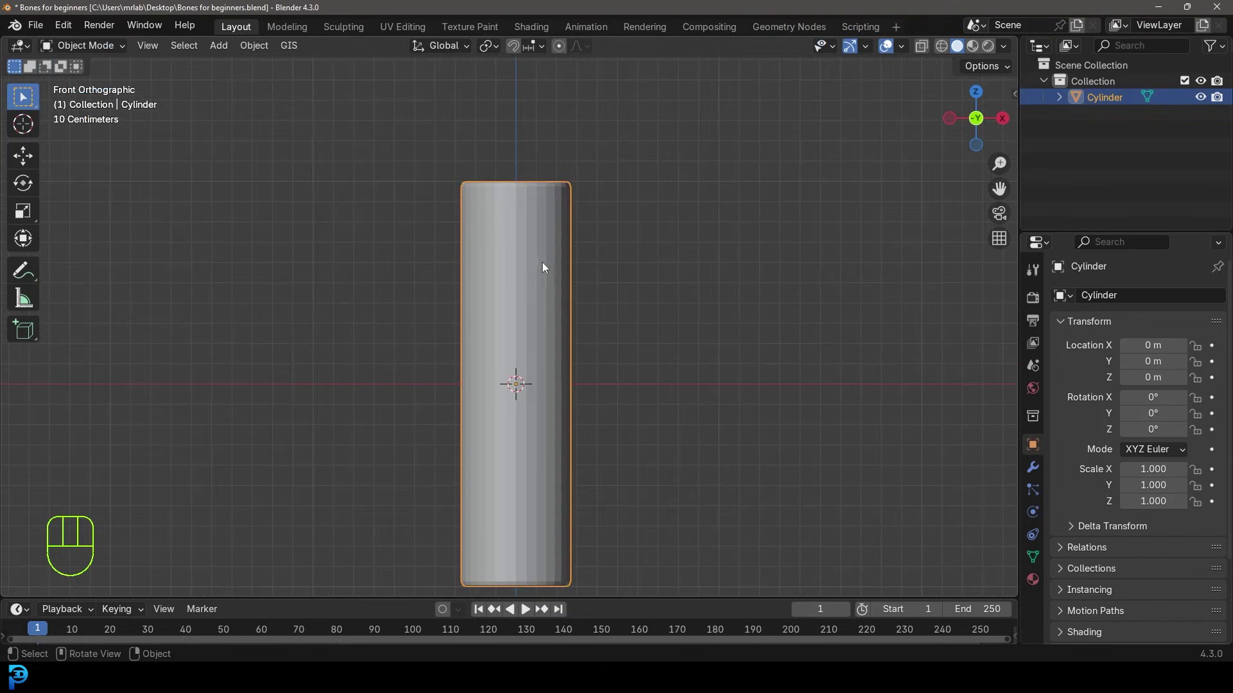
left_click_drag(547, 266, 490, 267)
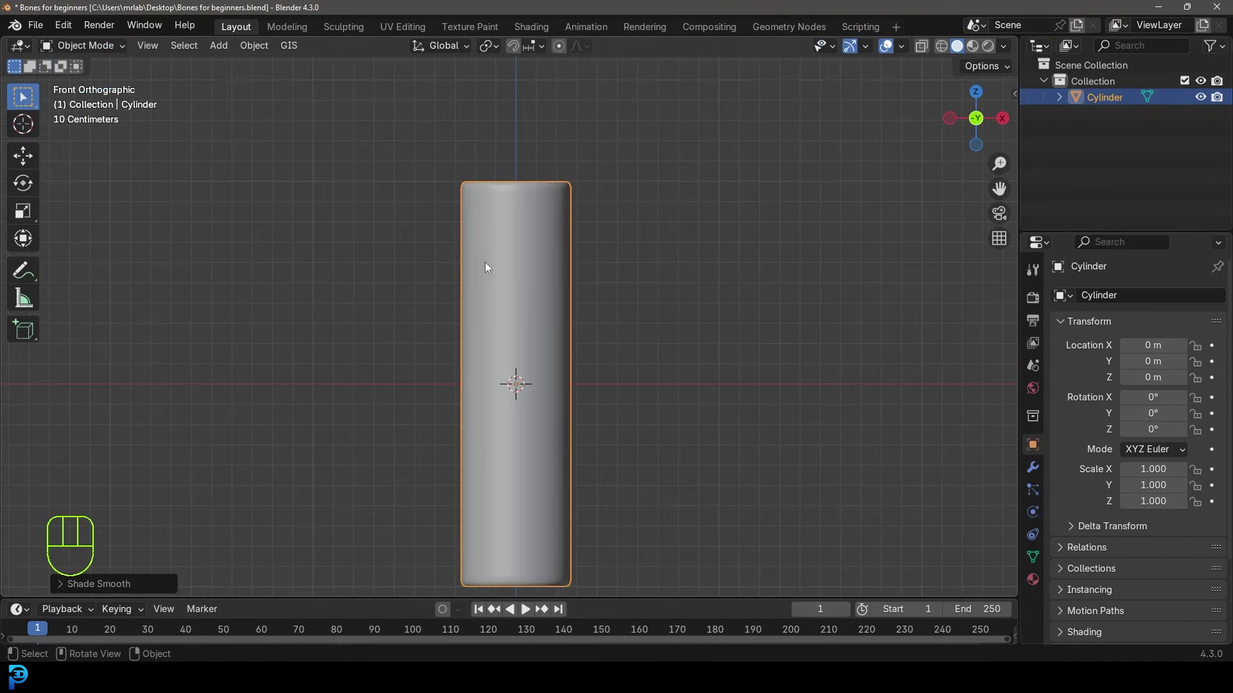
key("g")
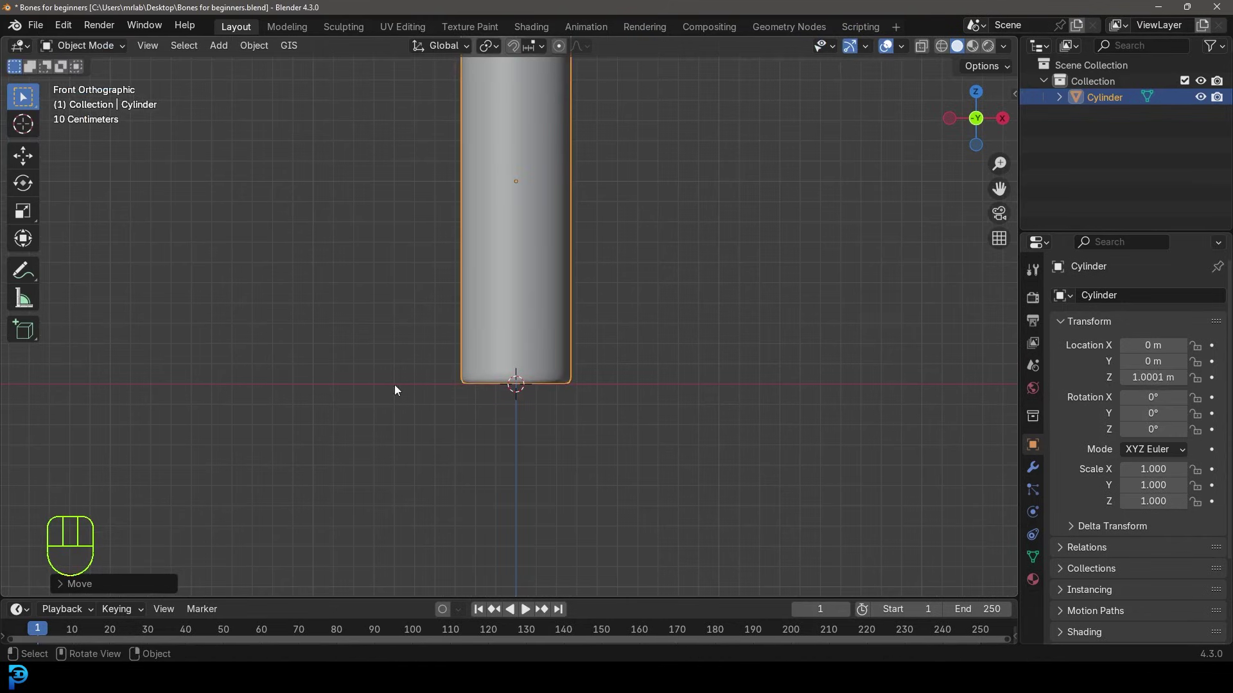
left_click_drag(742, 394, 692, 420)
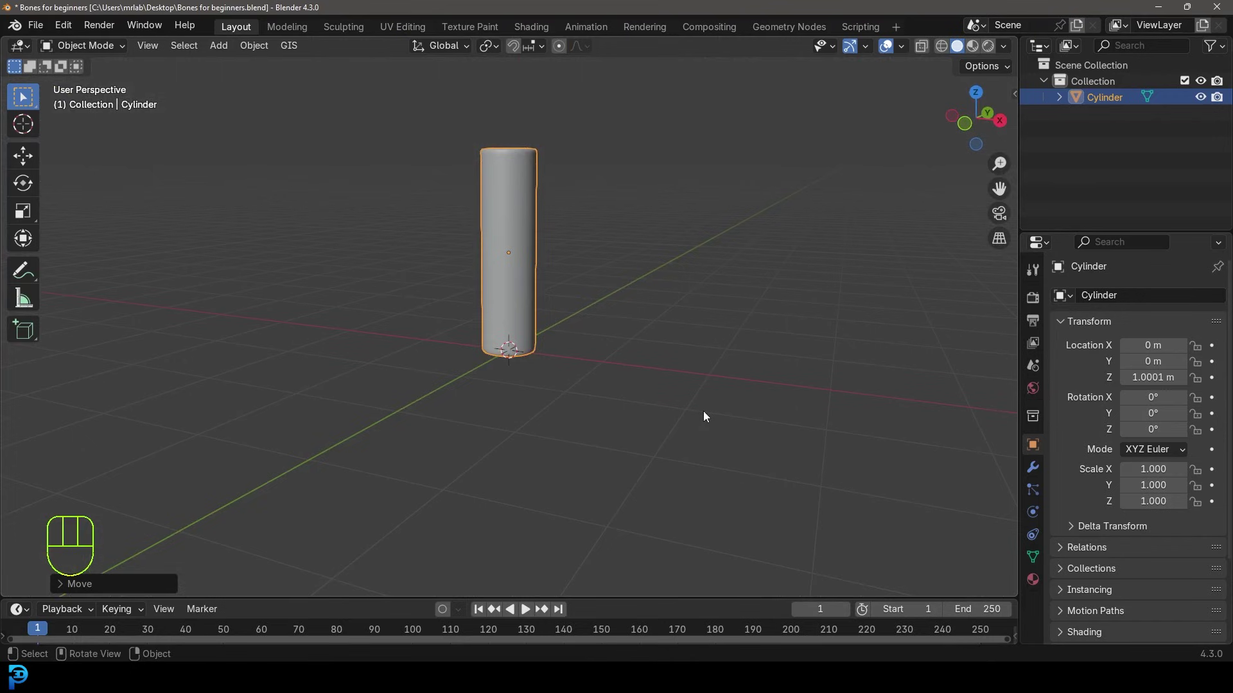
key("KP_1")
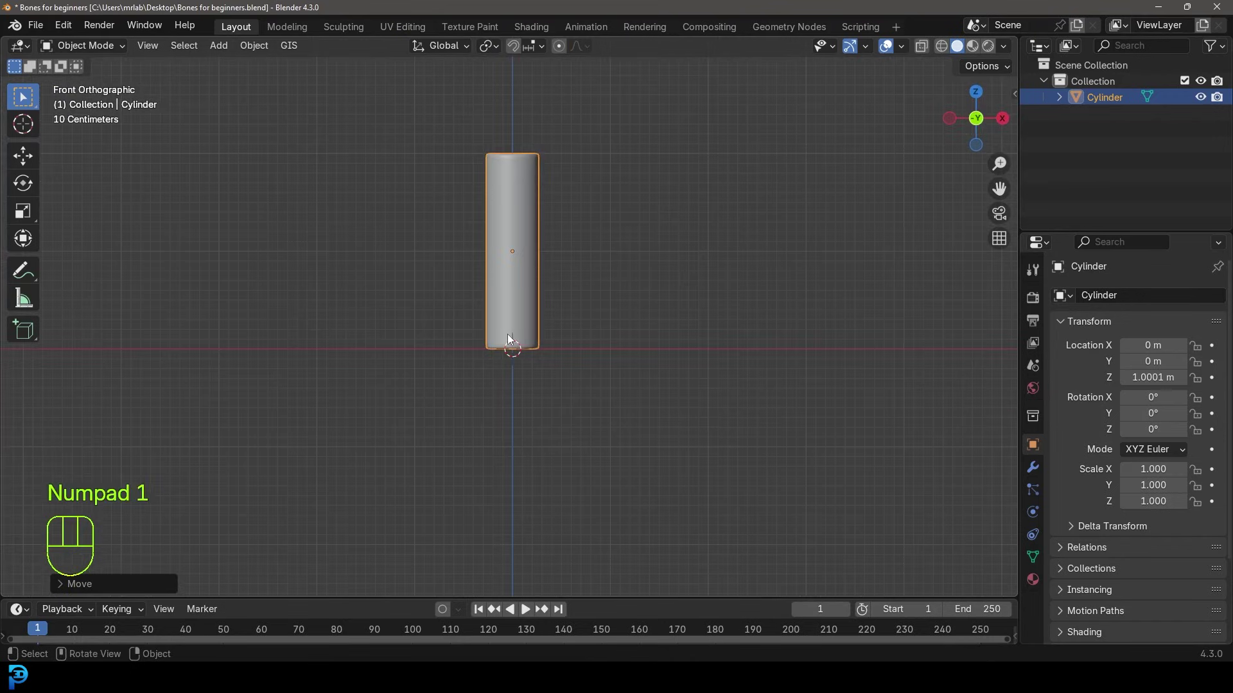
key("shift+a")
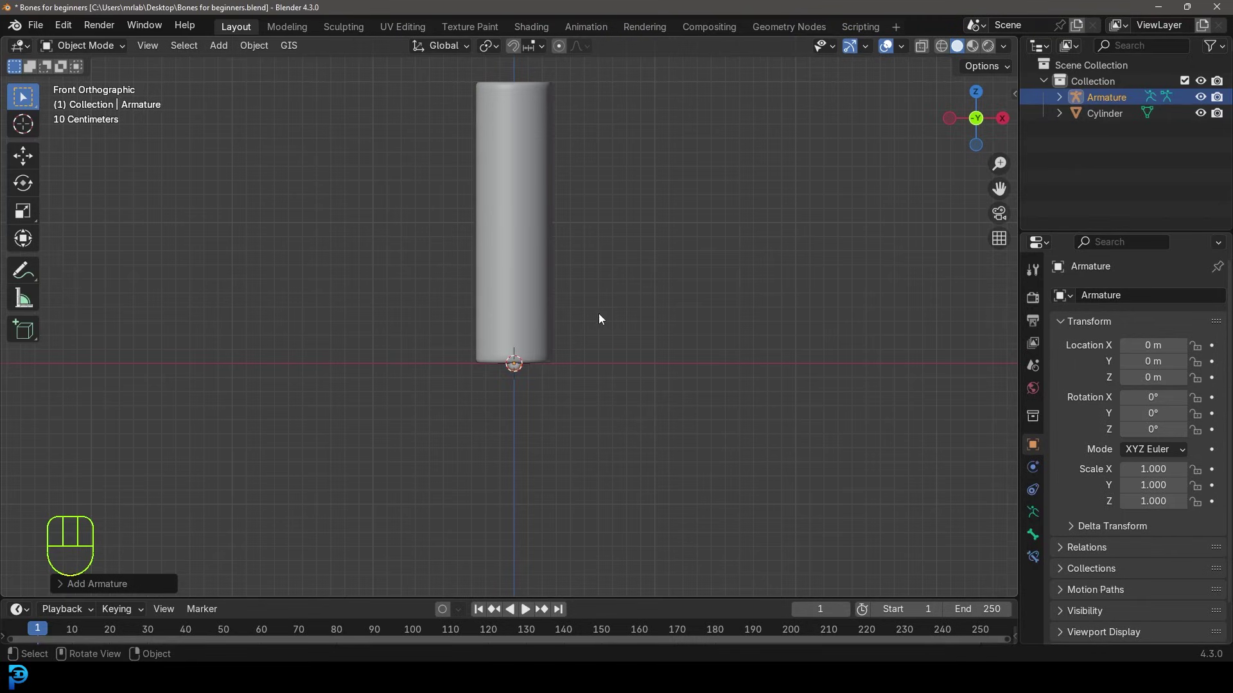
key("z")
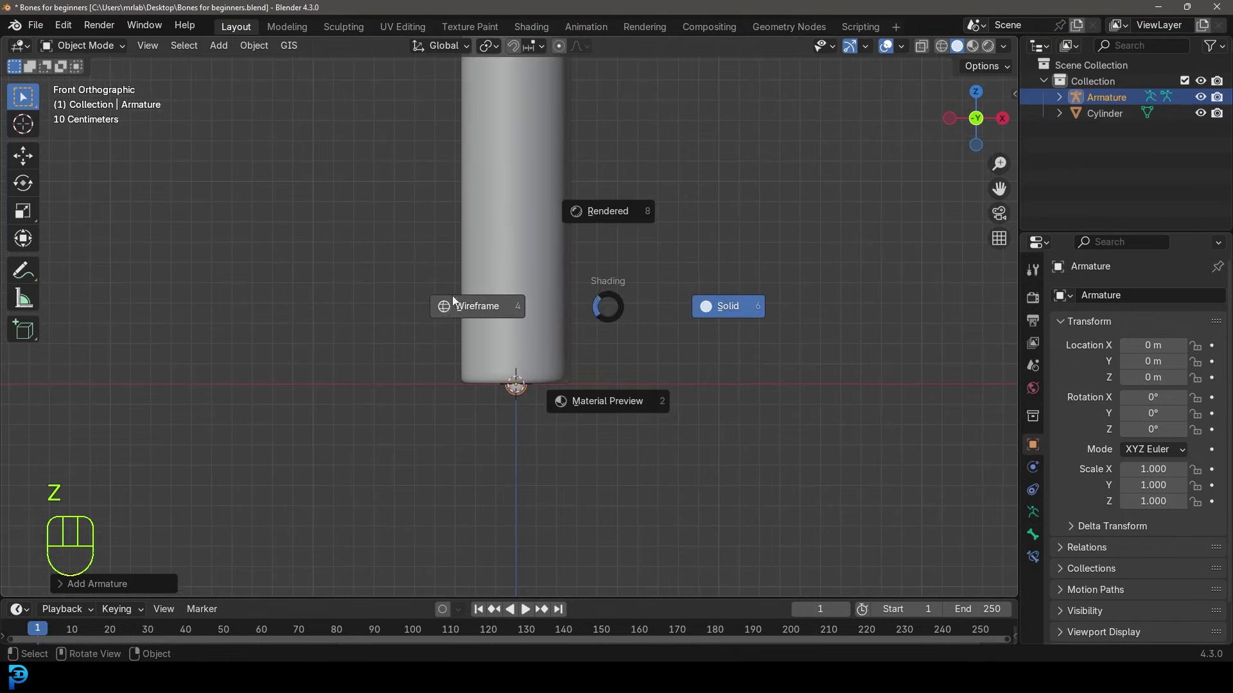
key("z")
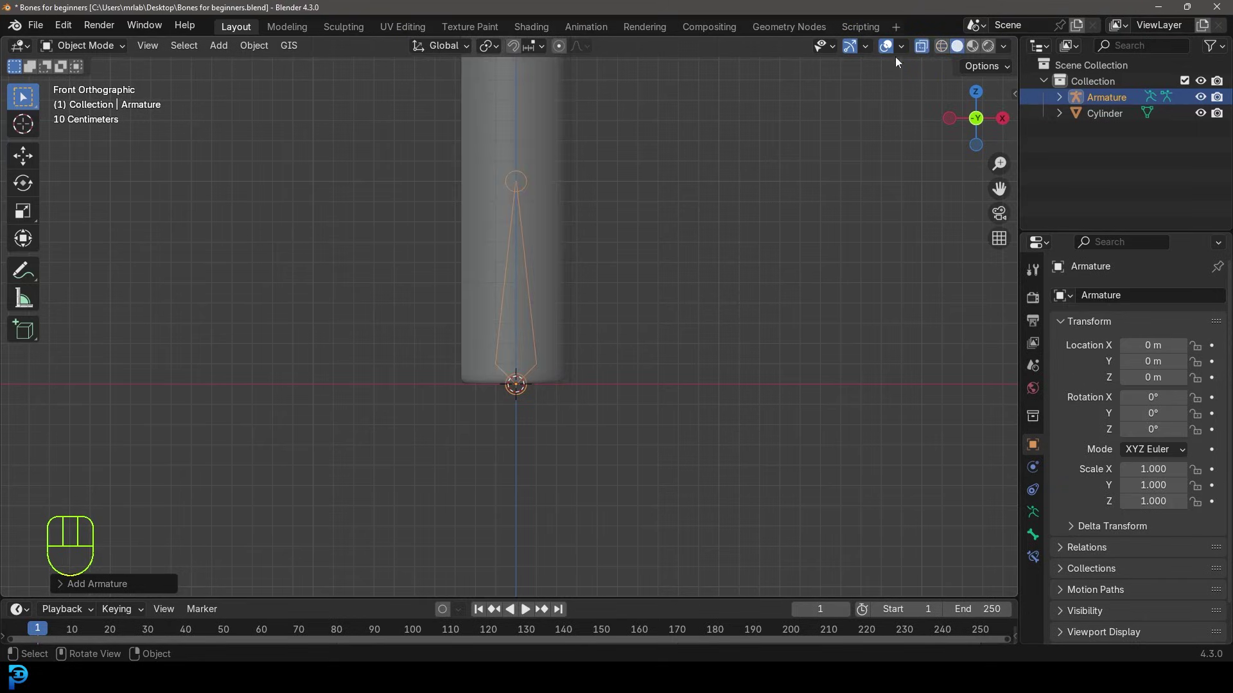
left_click_drag(545, 238, 554, 298)
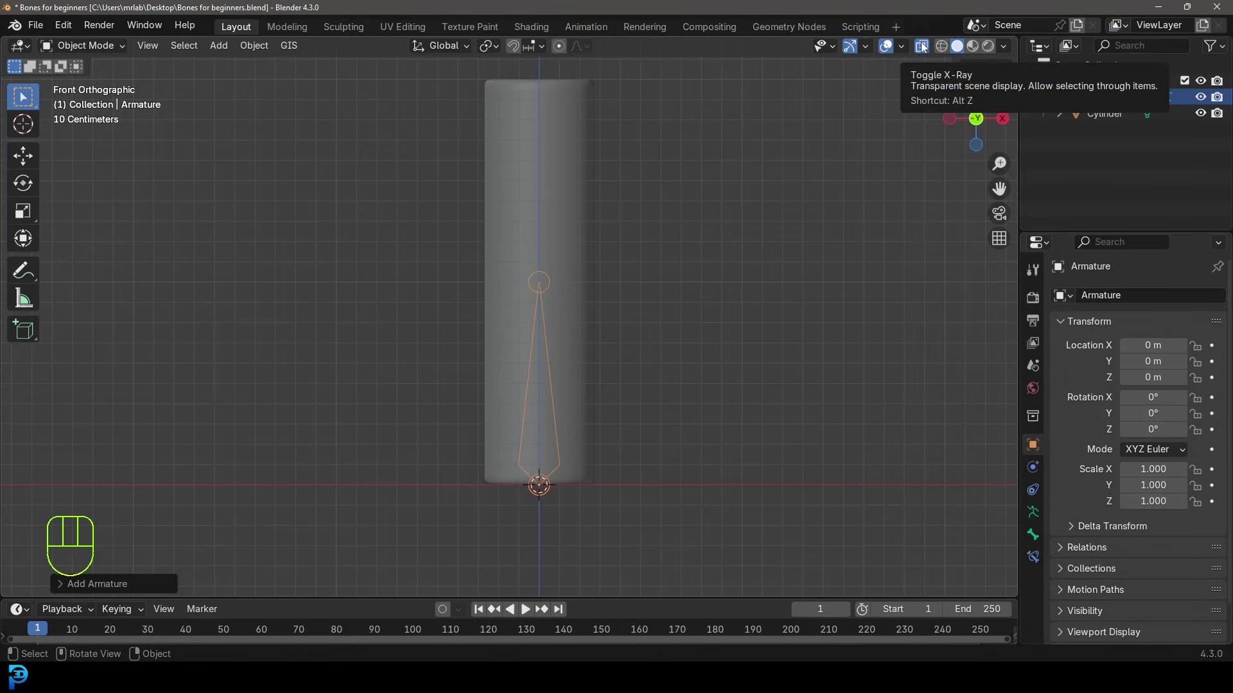
left_click(926, 53)
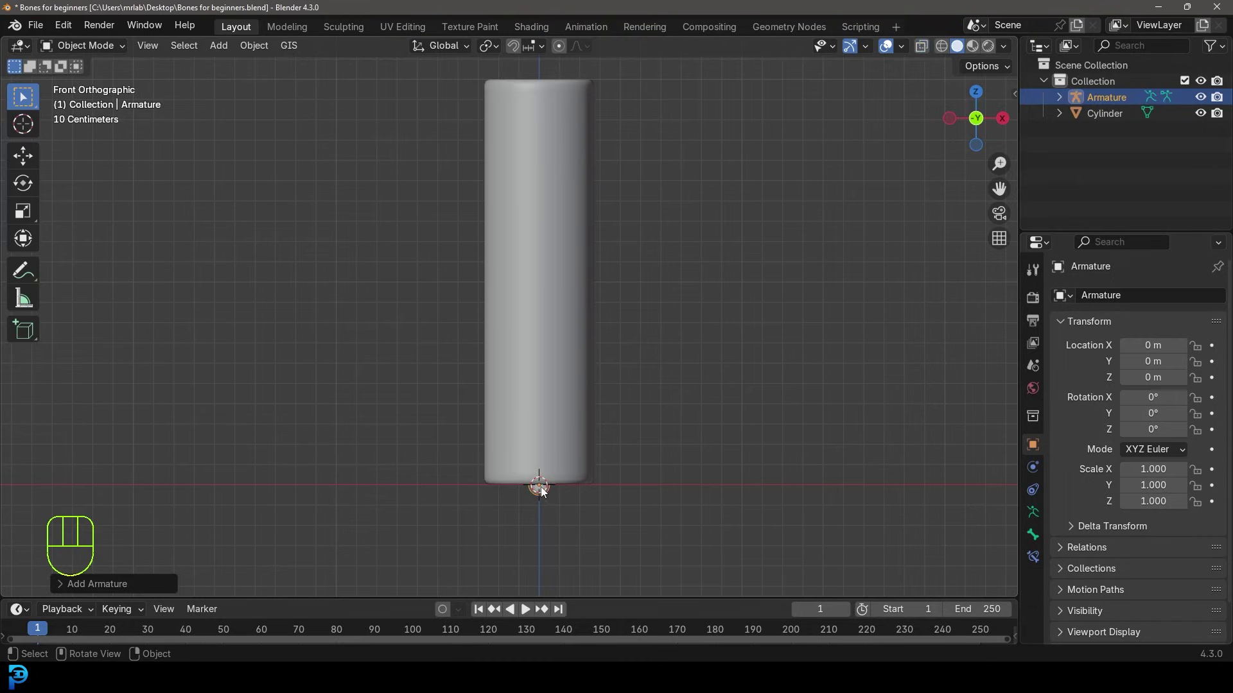
key("z")
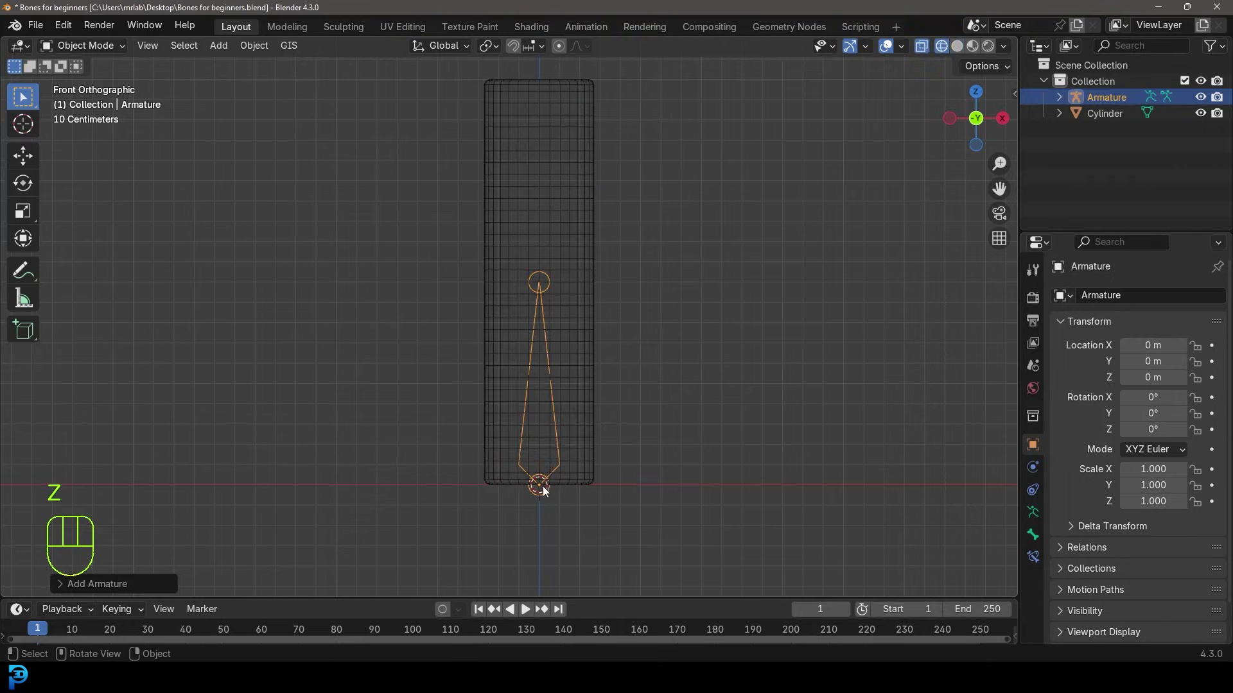
key("z")
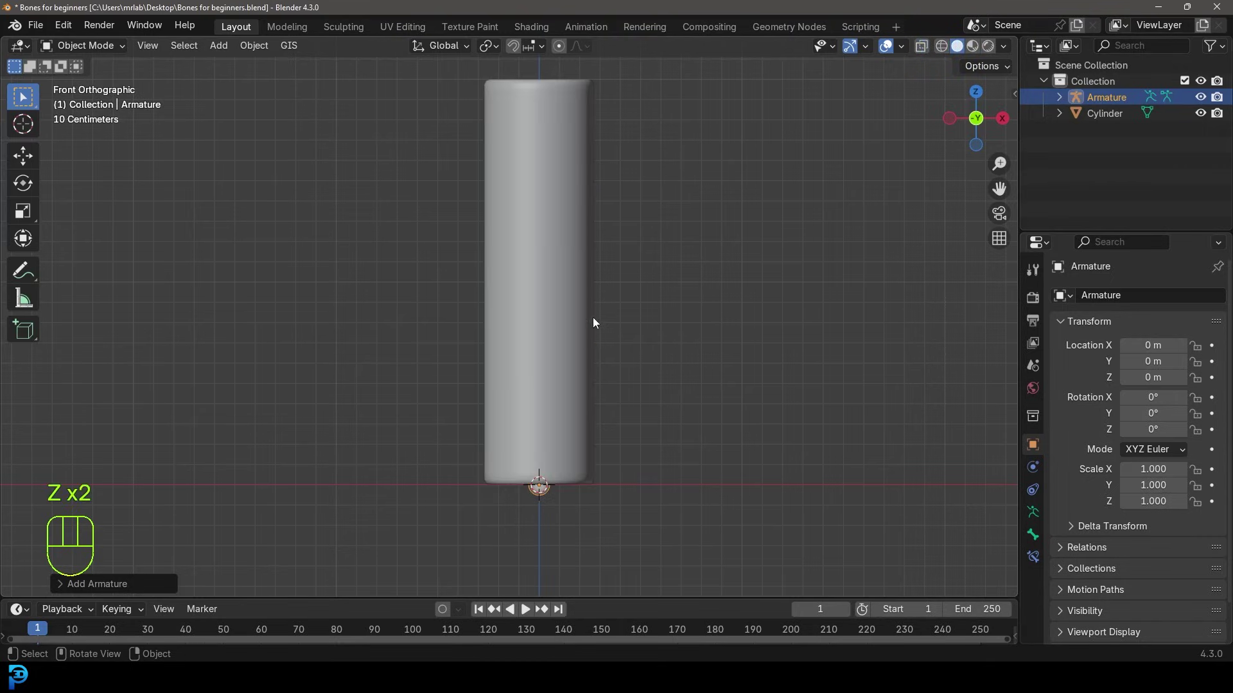
key("alt+a")
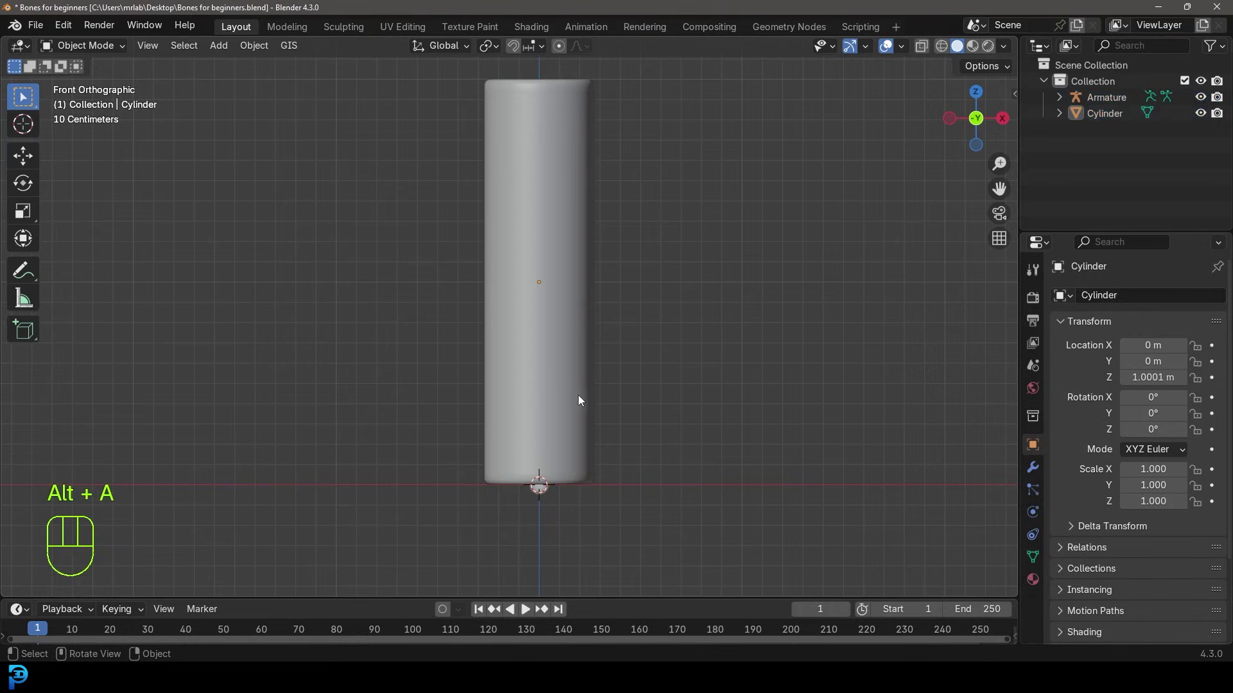
left_click_drag(514, 386, 528, 396)
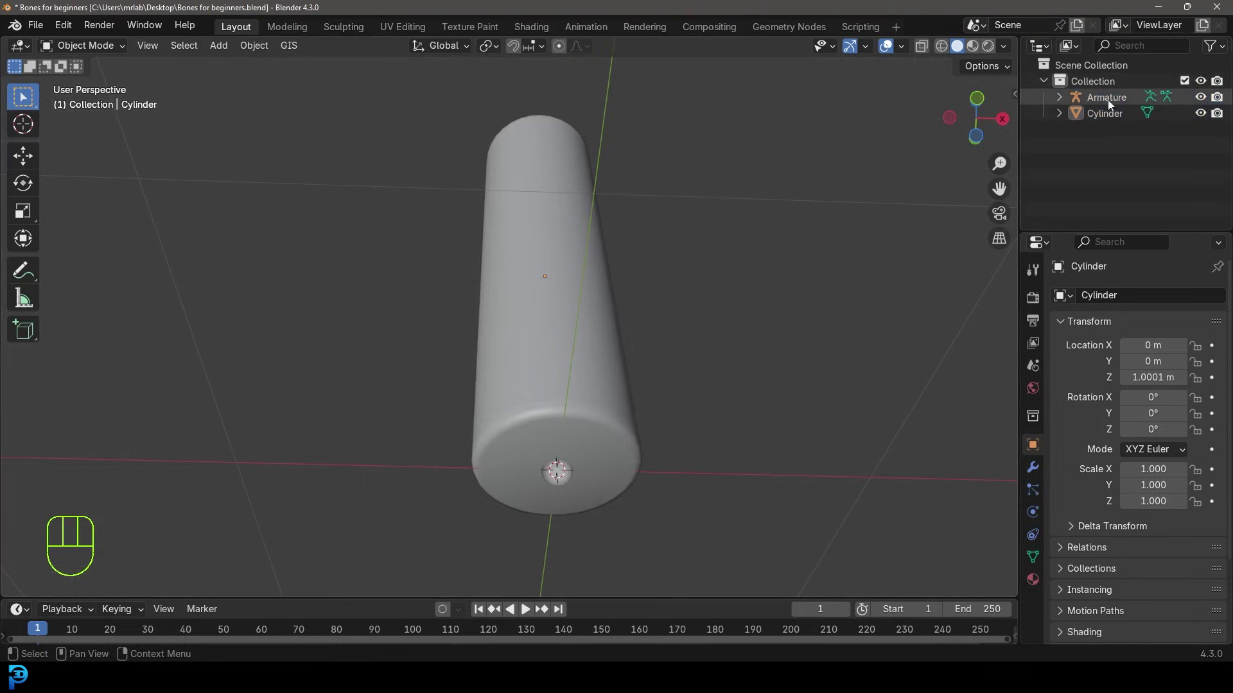
key("z")
left_click_drag(551, 475, 545, 518)
Step: In the armature's Viewport Display settings, enable In Front so the bone shows through the cylinder
key("z")
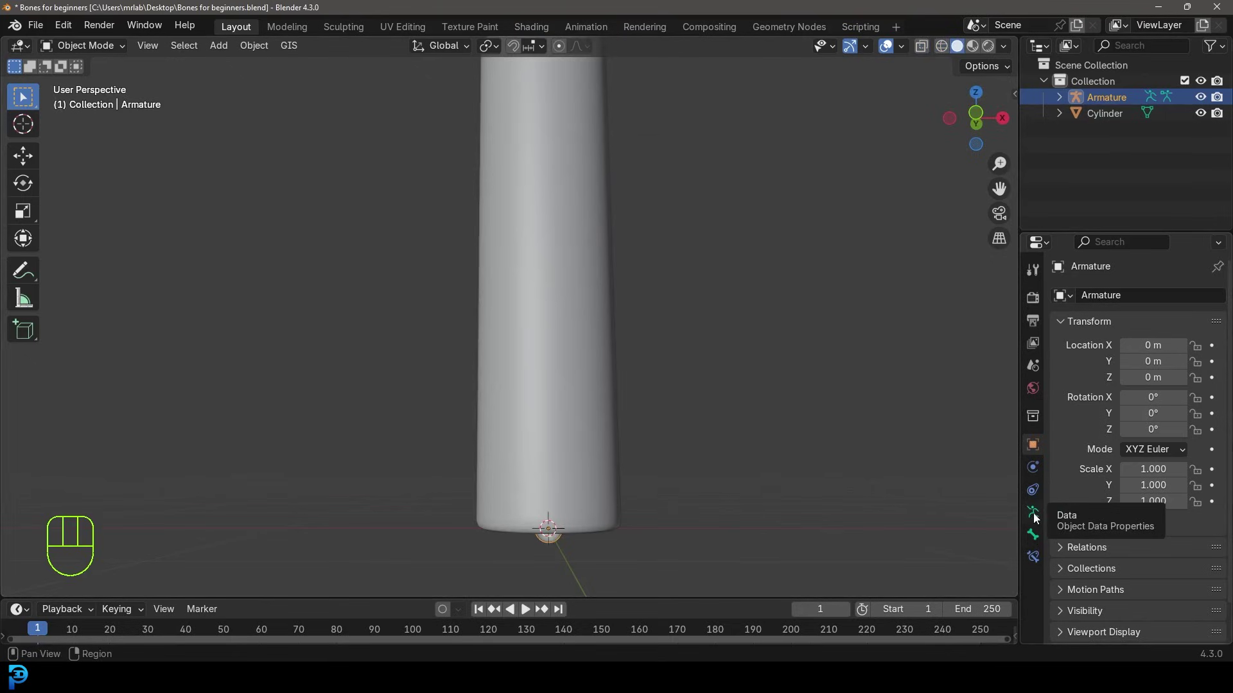
left_click(1038, 519)
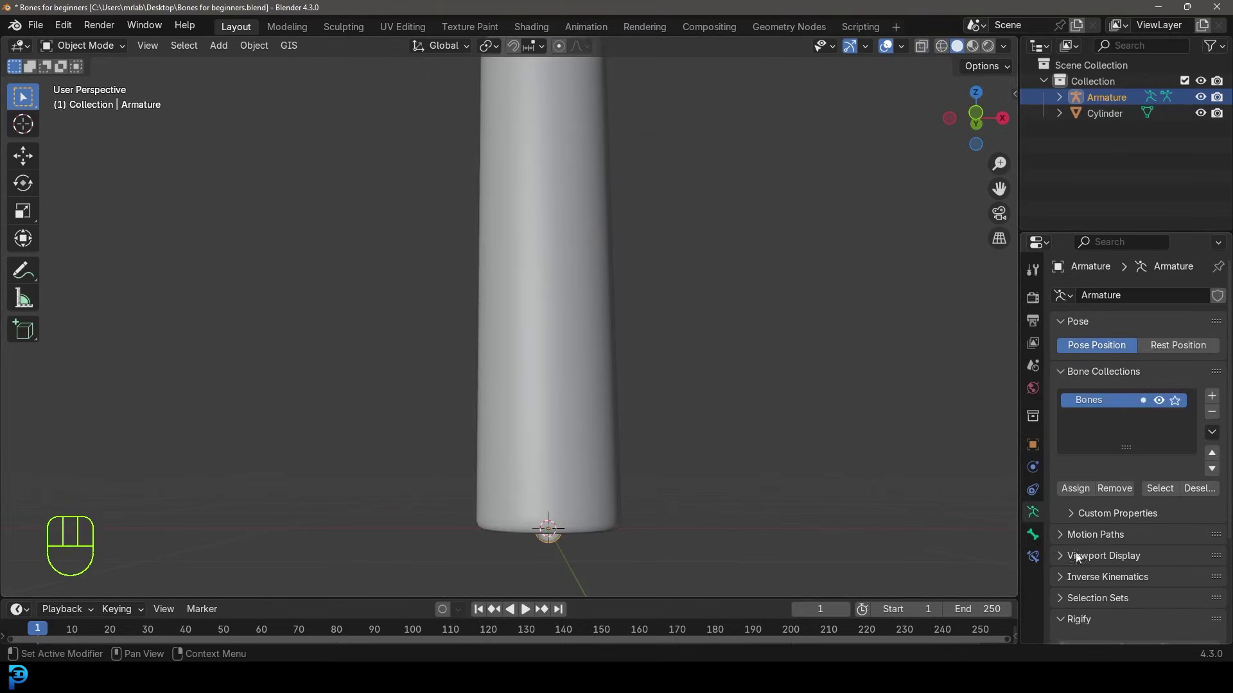
left_click(1064, 564)
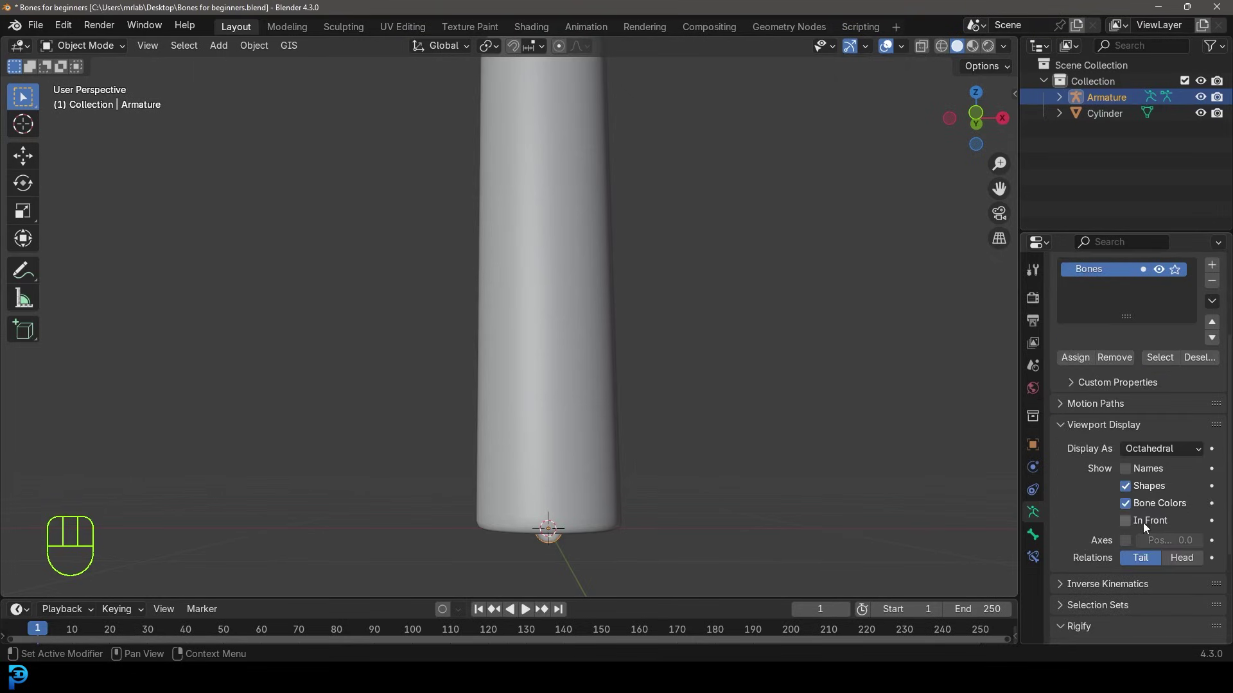
left_click_drag(1156, 451, 1033, 451)
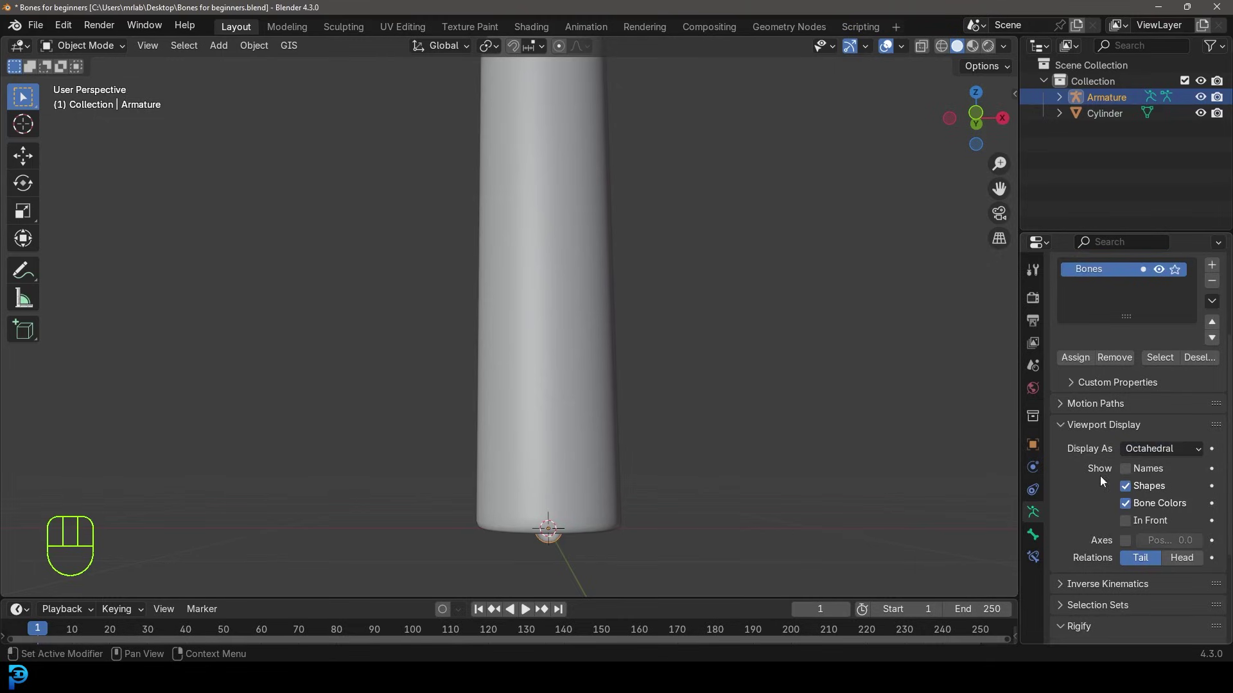
left_click(1132, 526)
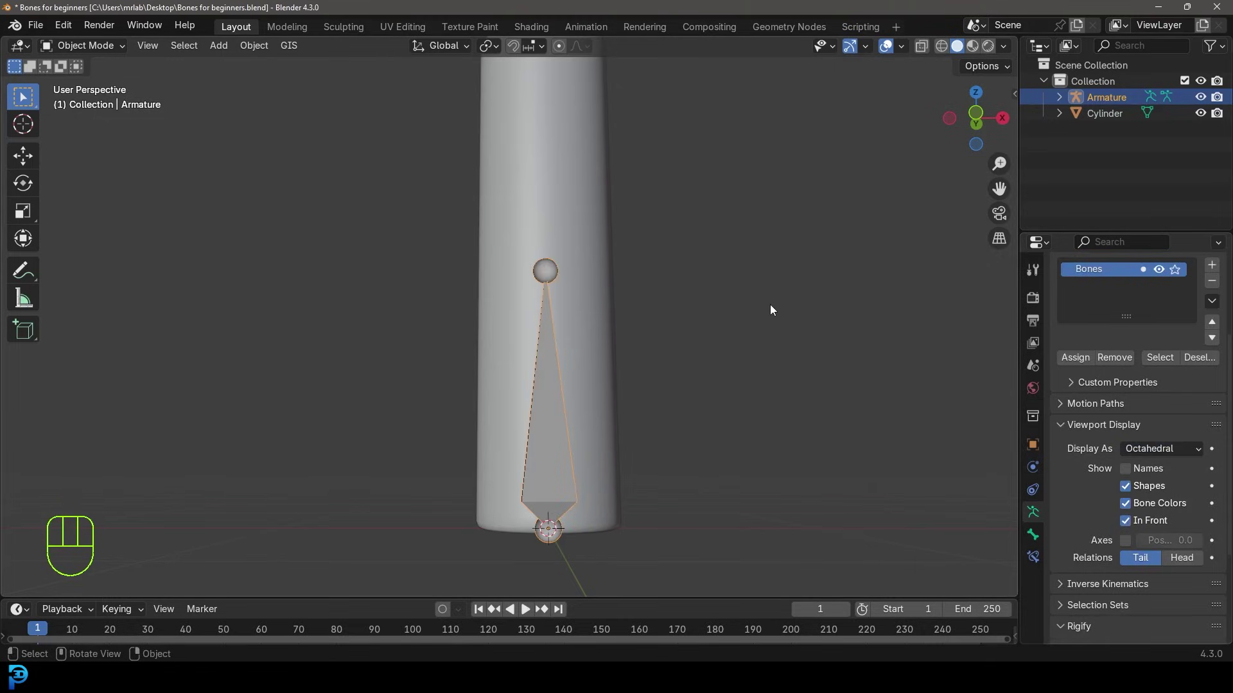
left_click_drag(708, 317, 655, 336)
key("shift+a")
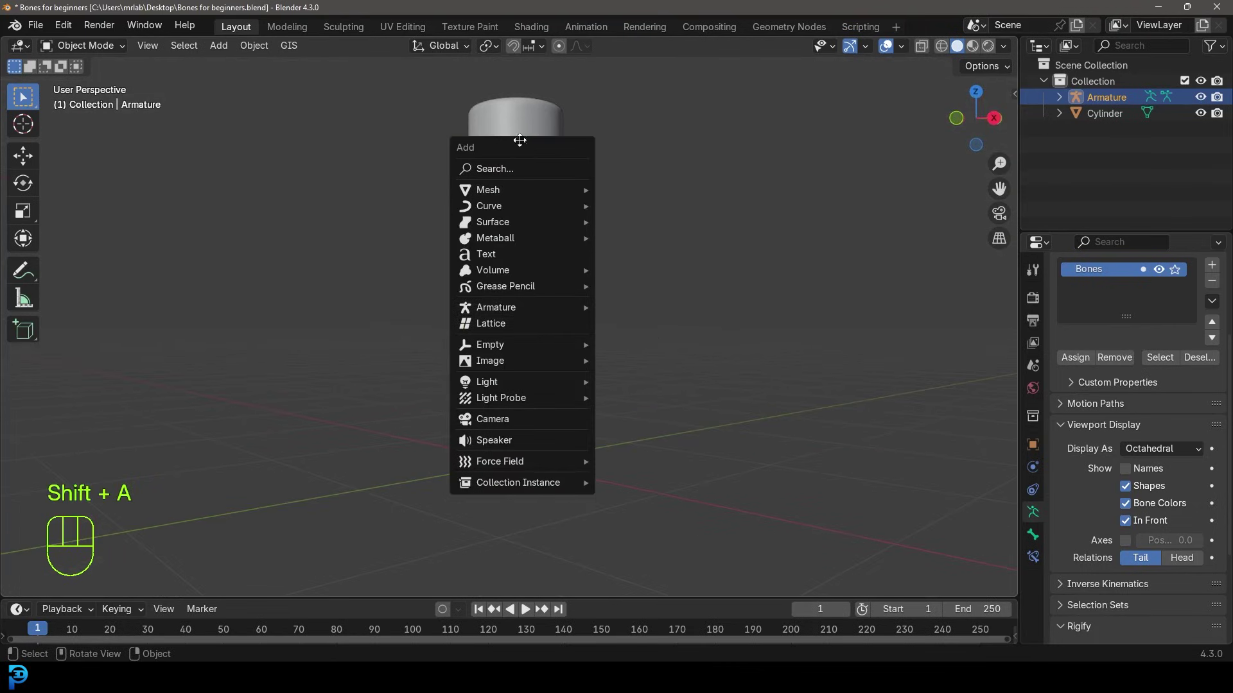
left_click_drag(631, 320, 539, 353)
key("g")
left_click_drag(456, 400, 608, 342)
left_click_drag(649, 379, 625, 362)
left_click(522, 369)
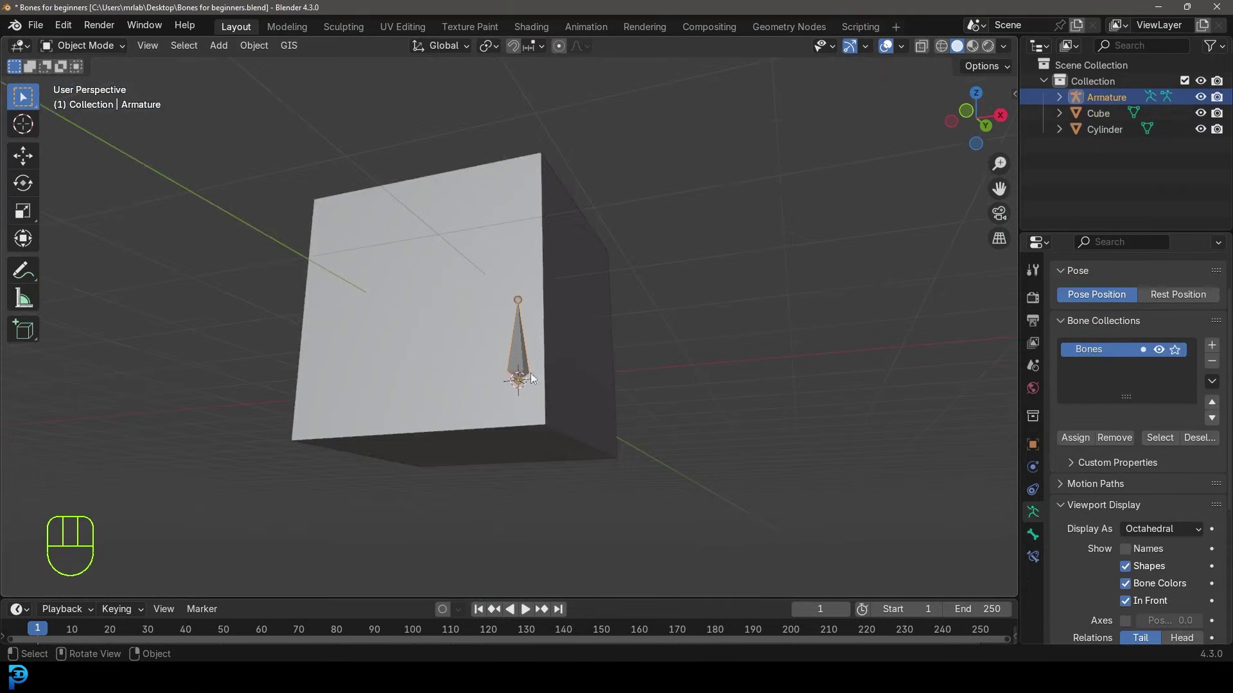
left_click_drag(502, 307, 515, 344)
key("x")
left_click(541, 385)
key("KP_1")
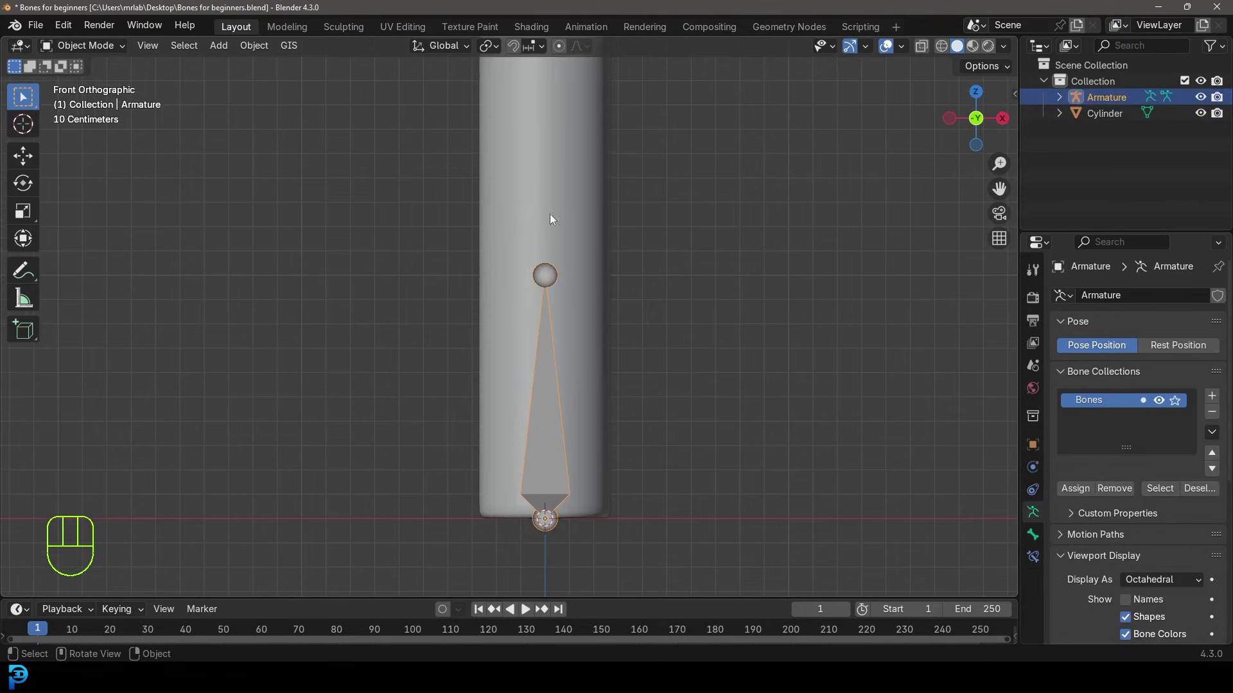
Step: Enter armature Edit Mode, test moving and rotating the bone, then restore its original placement
left_click_drag(96, 53, 96, 82)
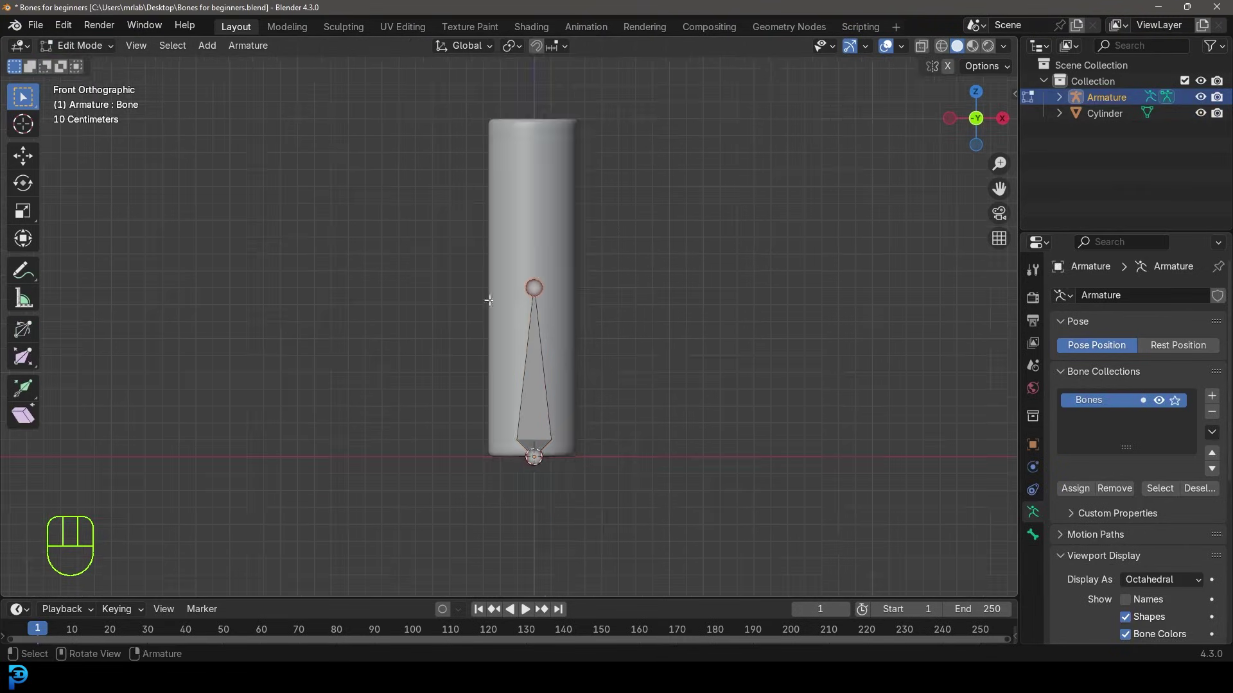
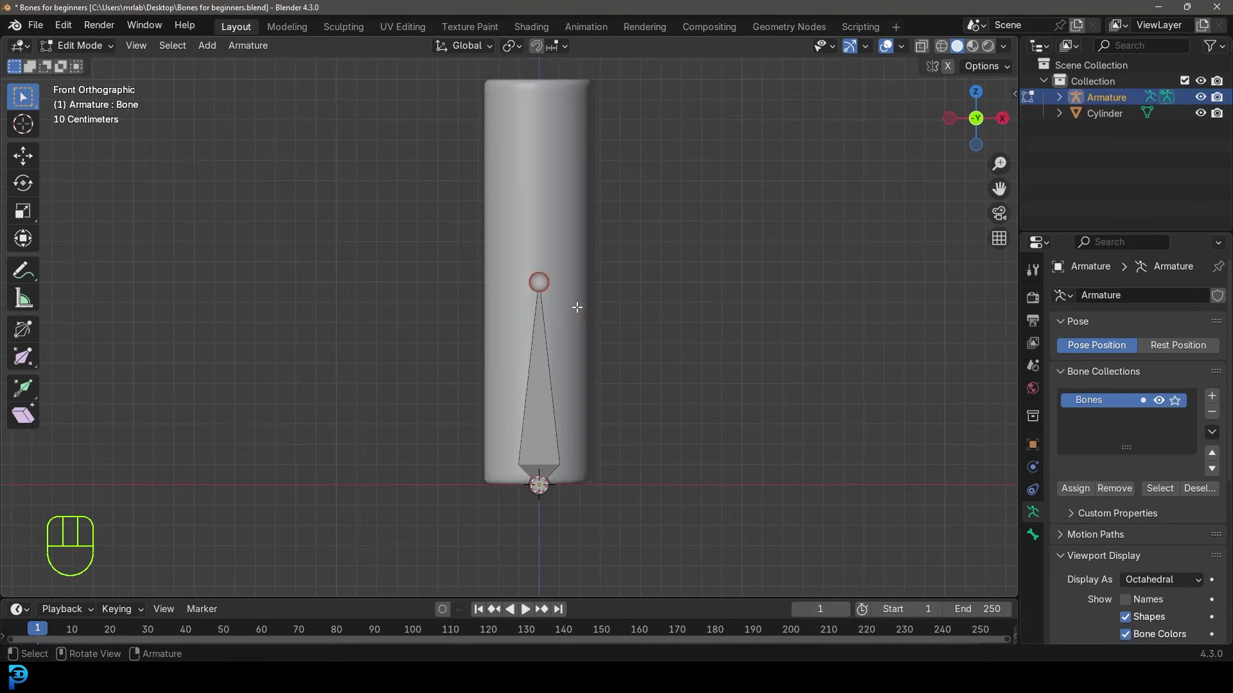
key("g")
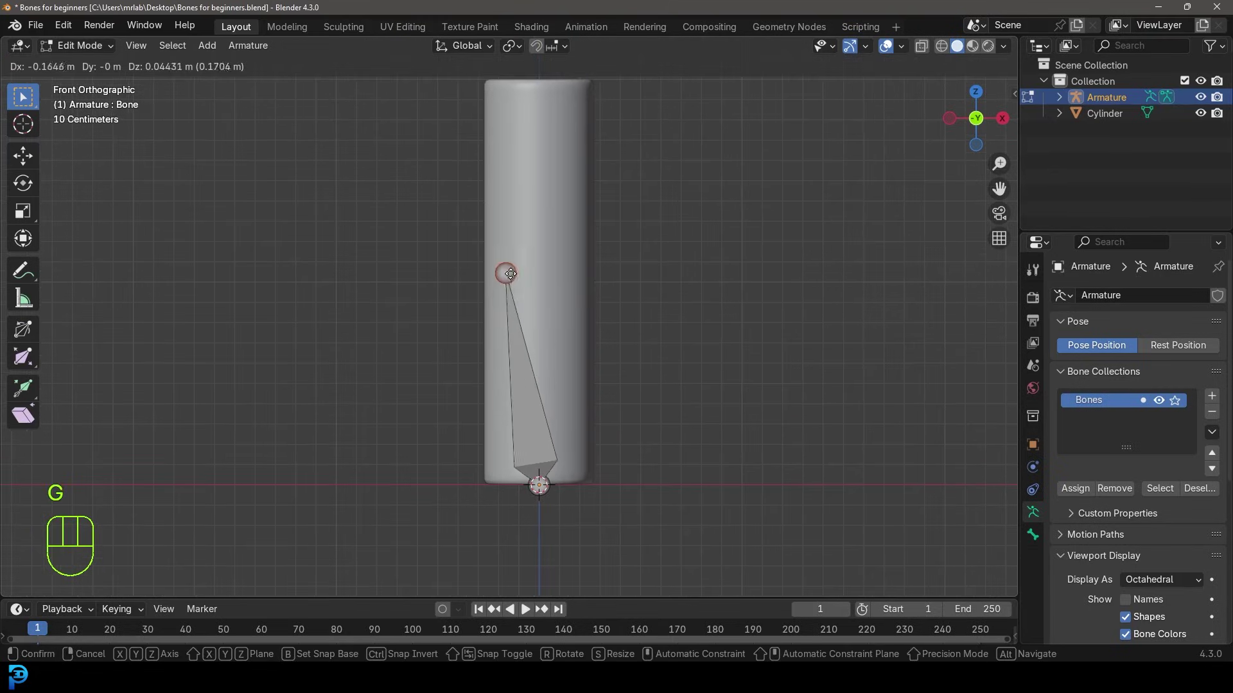
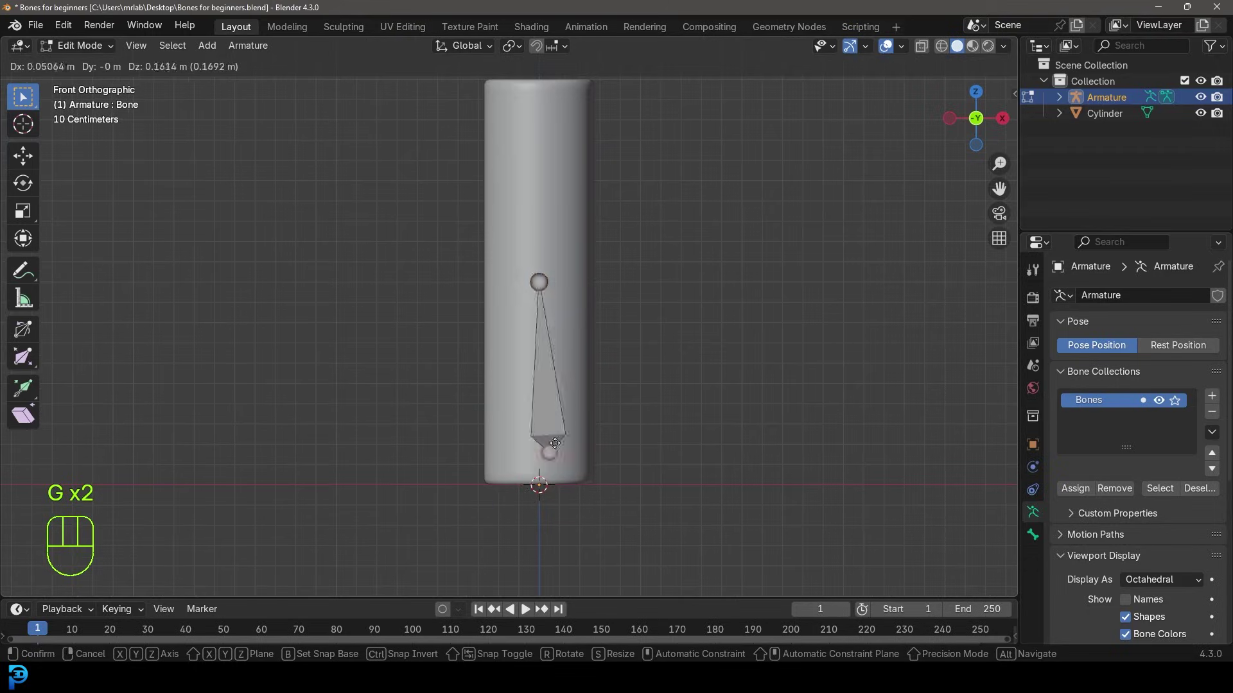
key("g")
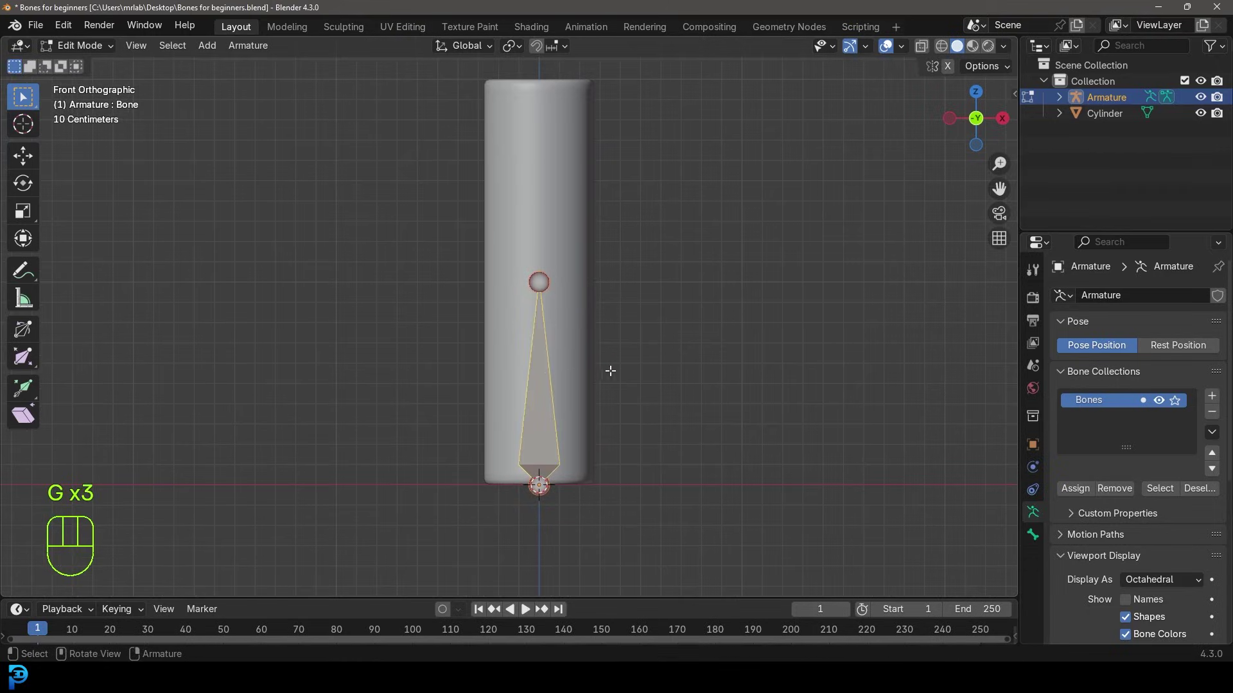
key("r")
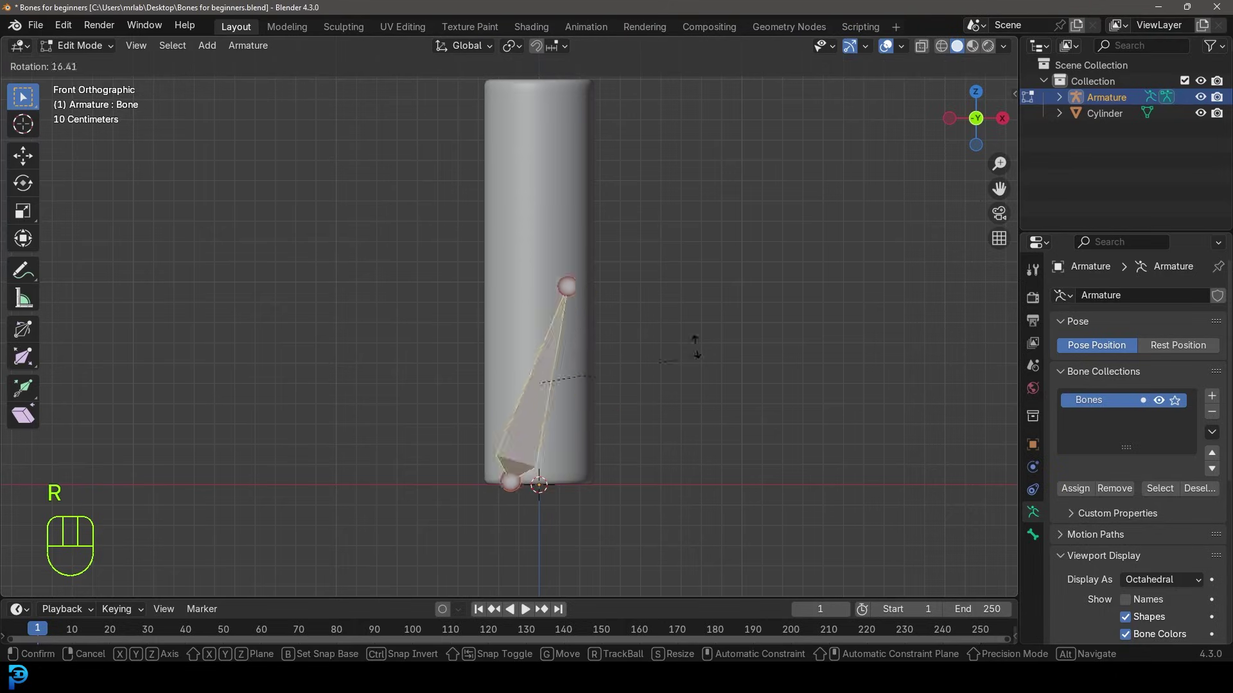
key("g")
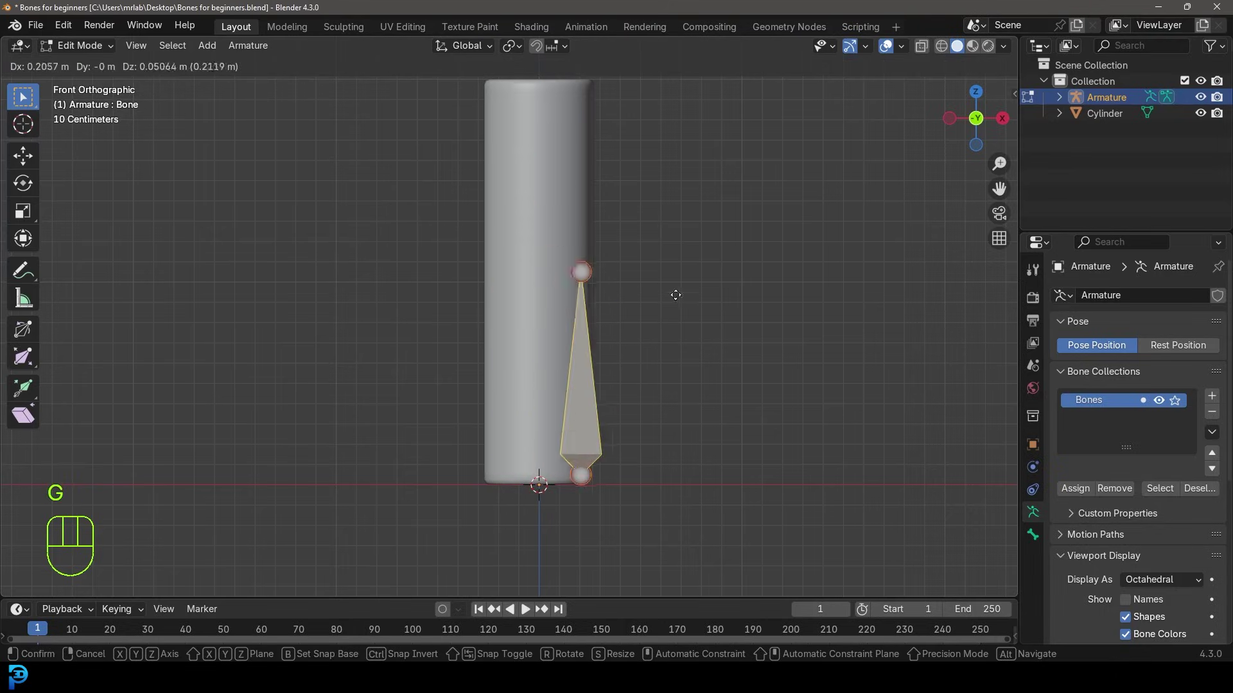
key("s")
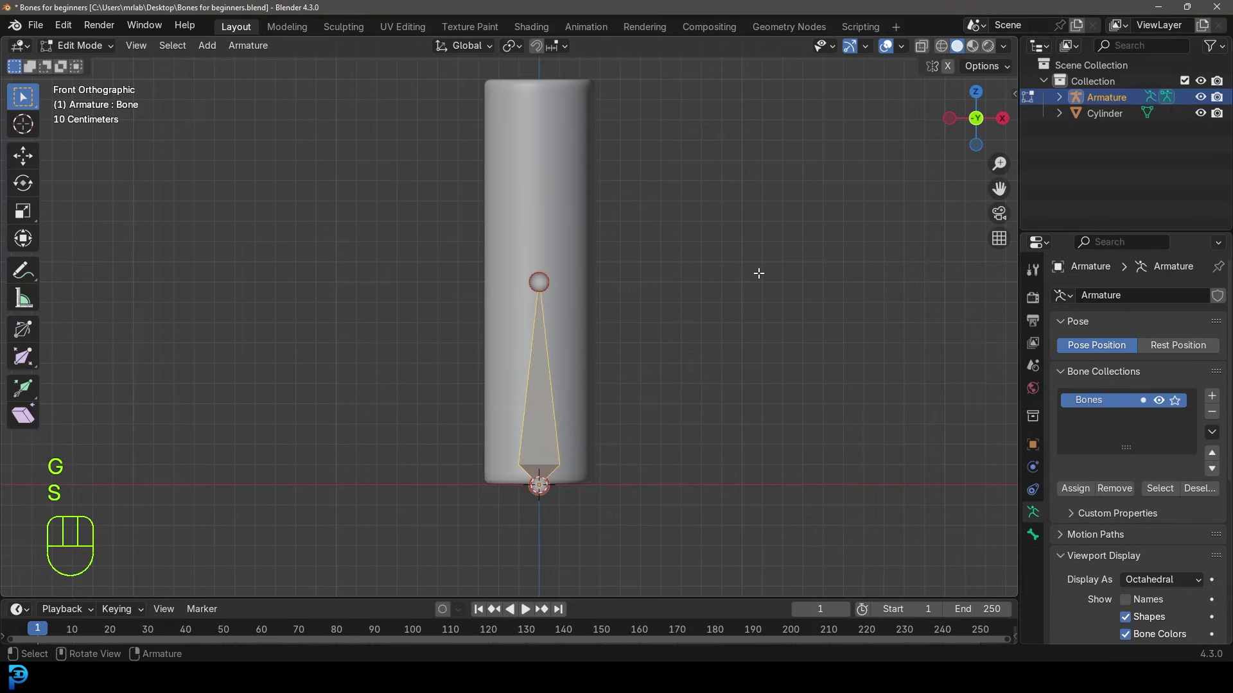
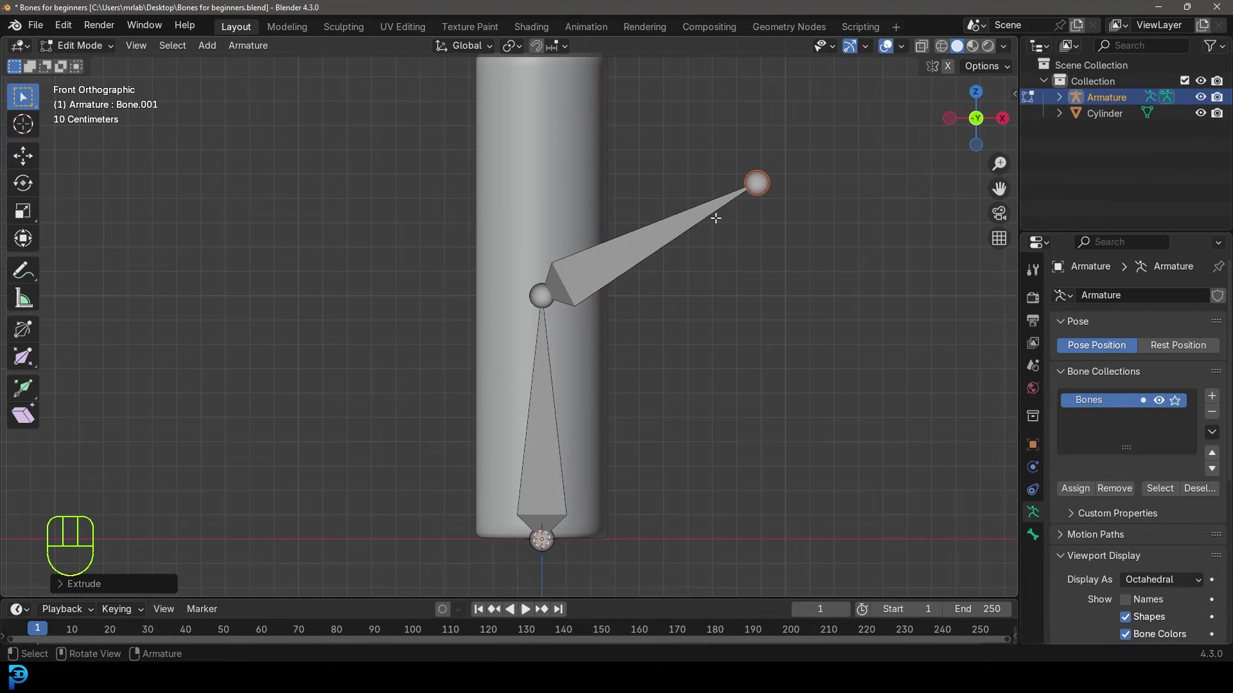
Step: Extrude a second bone from the first bone's tip angled toward the upper right
key("ctrl+z")
key("e")
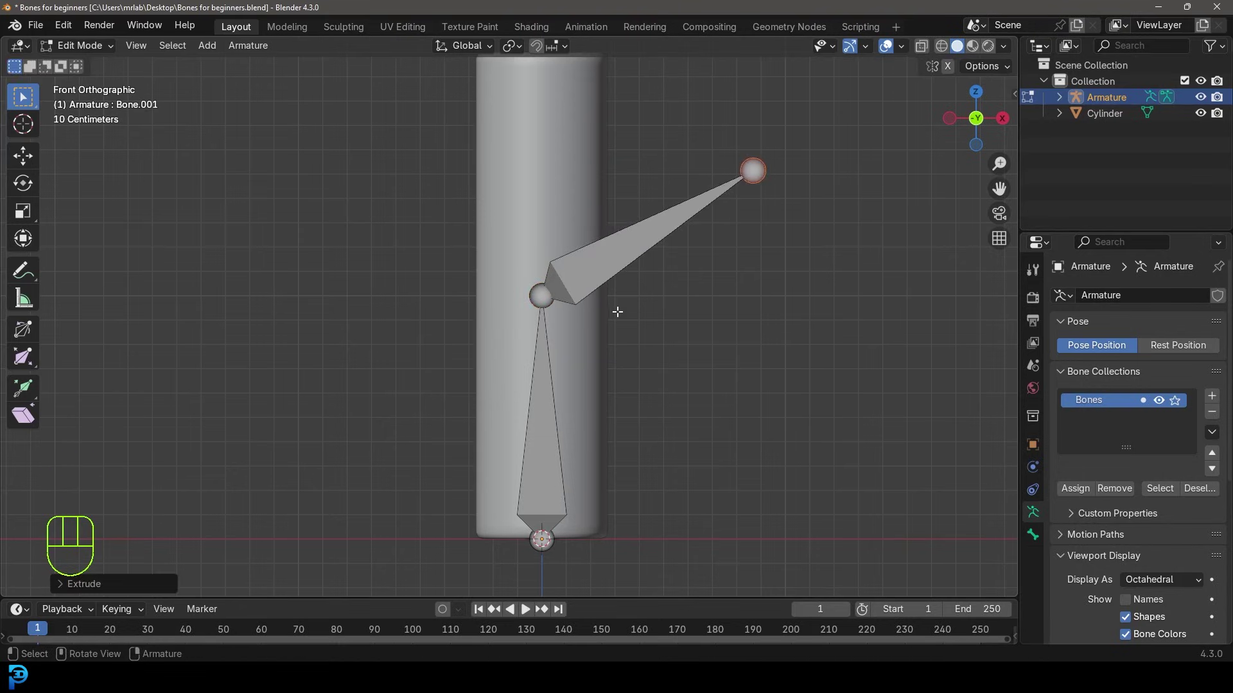
Step: Switch to Pose Mode, rotate the upper bone left, and hop through Edit Mode back to posing
left_click_drag(96, 51, 121, 105)
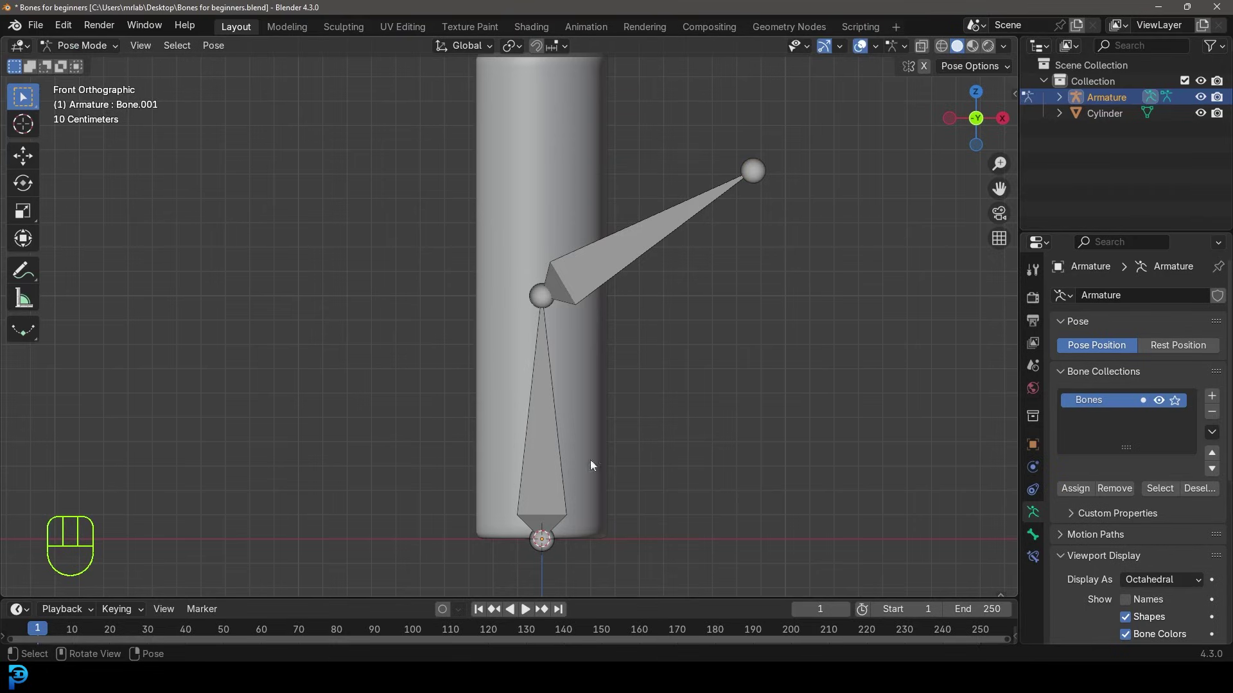
left_click(653, 248)
key("r")
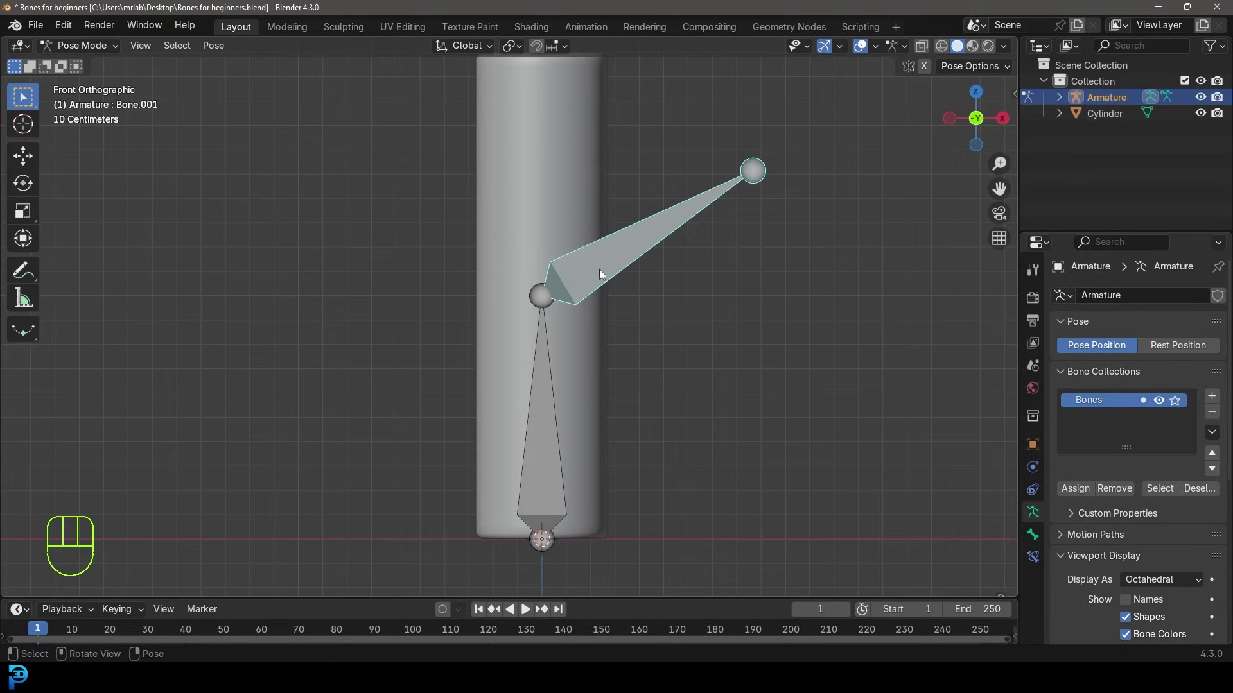
key("r")
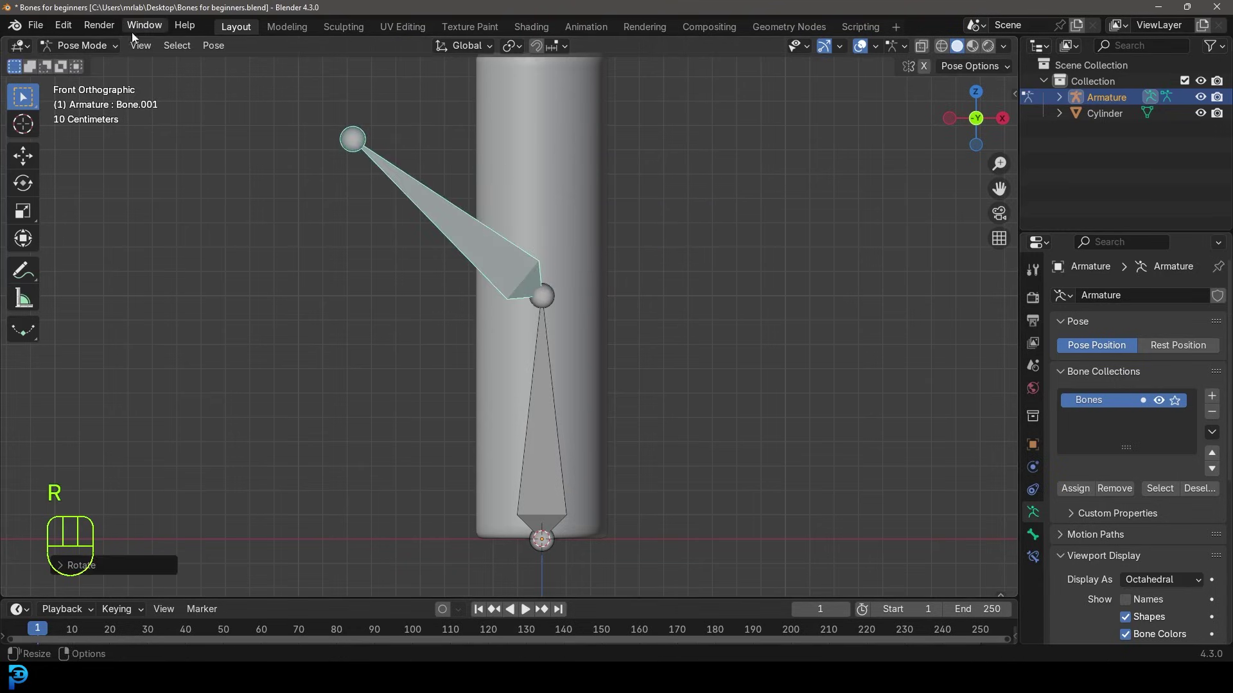
left_click_drag(108, 52, 103, 82)
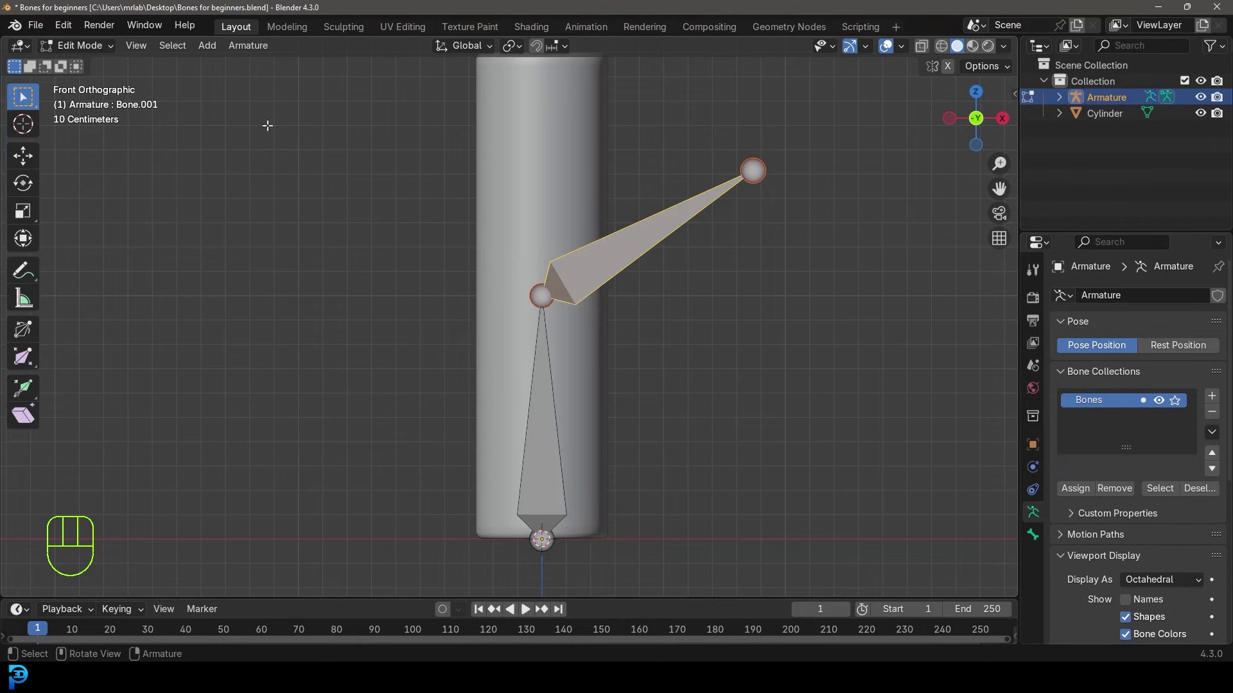
left_click_drag(94, 47, 100, 106)
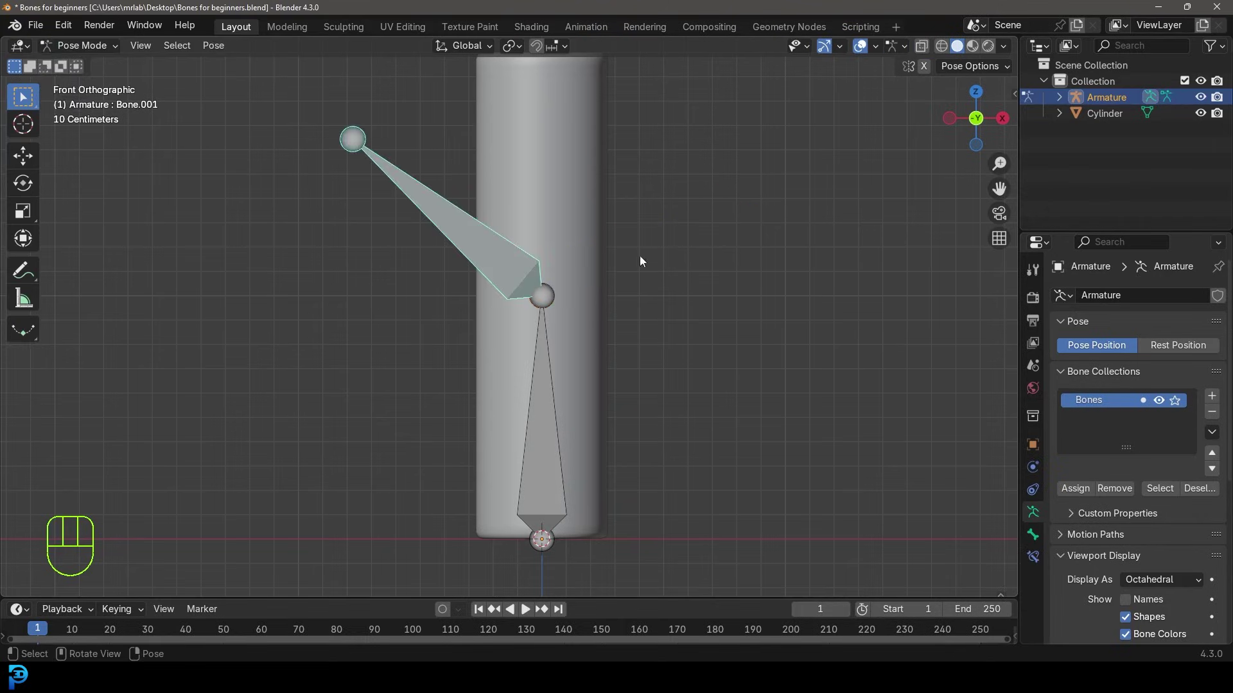
Step: Swing the upper bone down, clear its rotation with Alt+R, and end in Pose Mode with the lower bone selected
left_click(440, 209)
key("r")
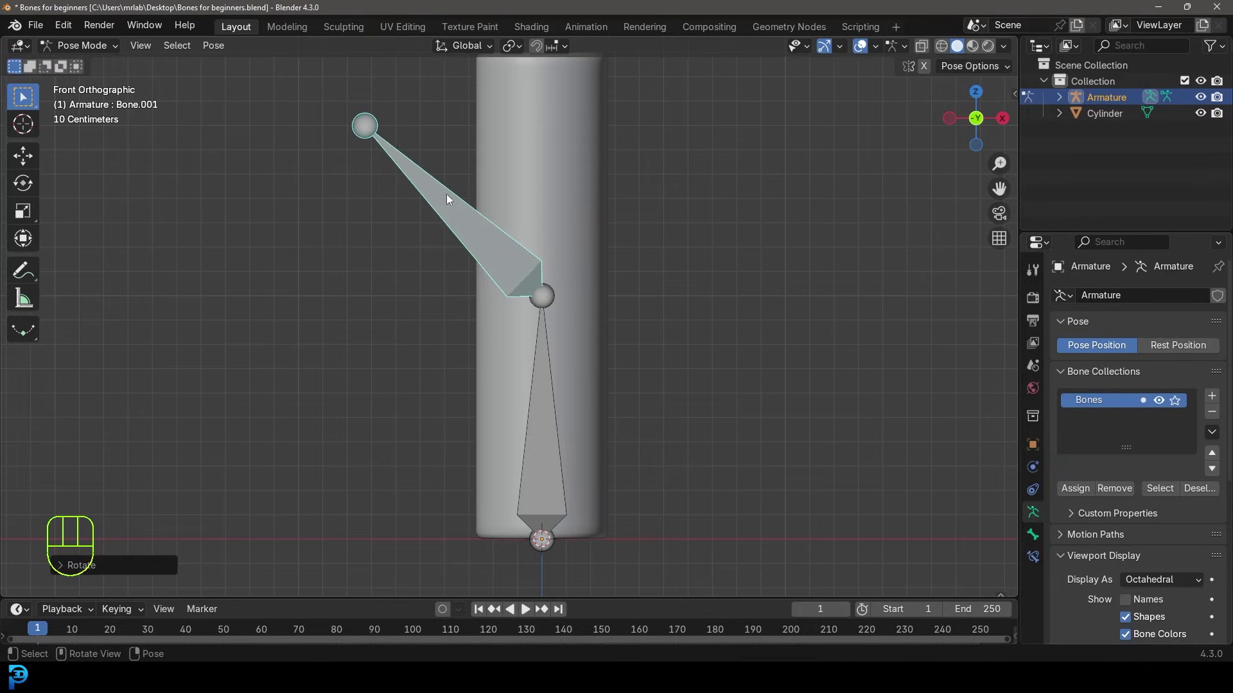
left_click(448, 198)
key("r")
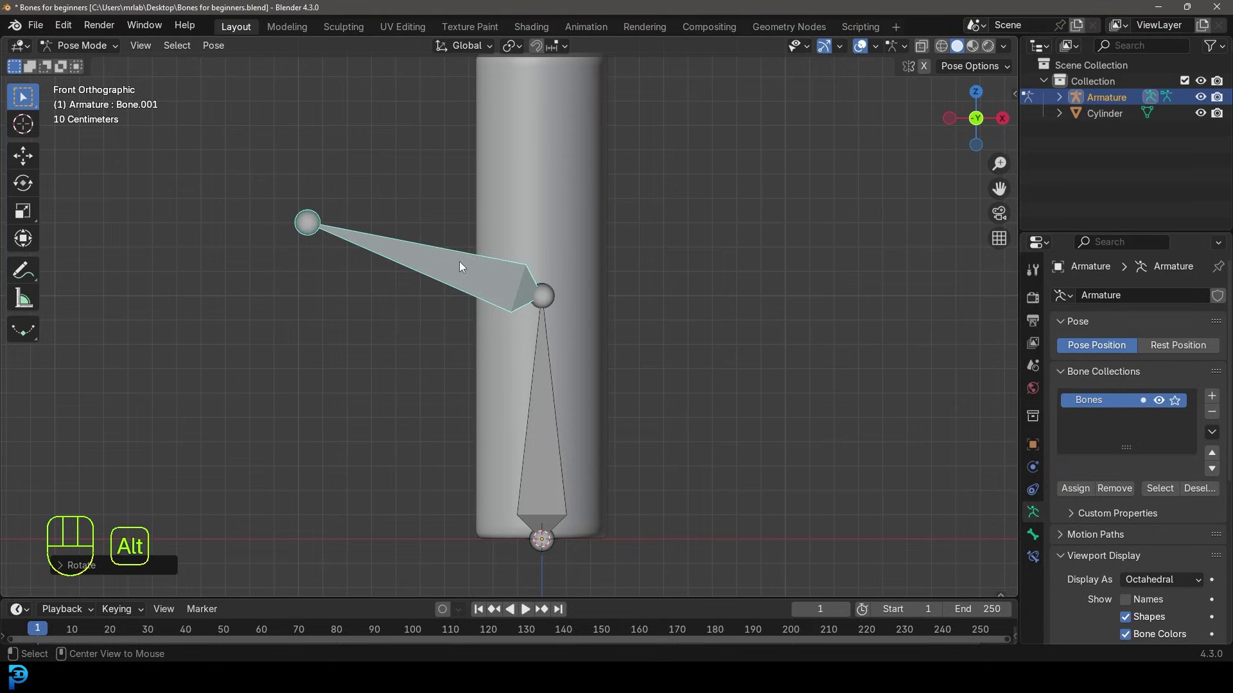
key("alt+r")
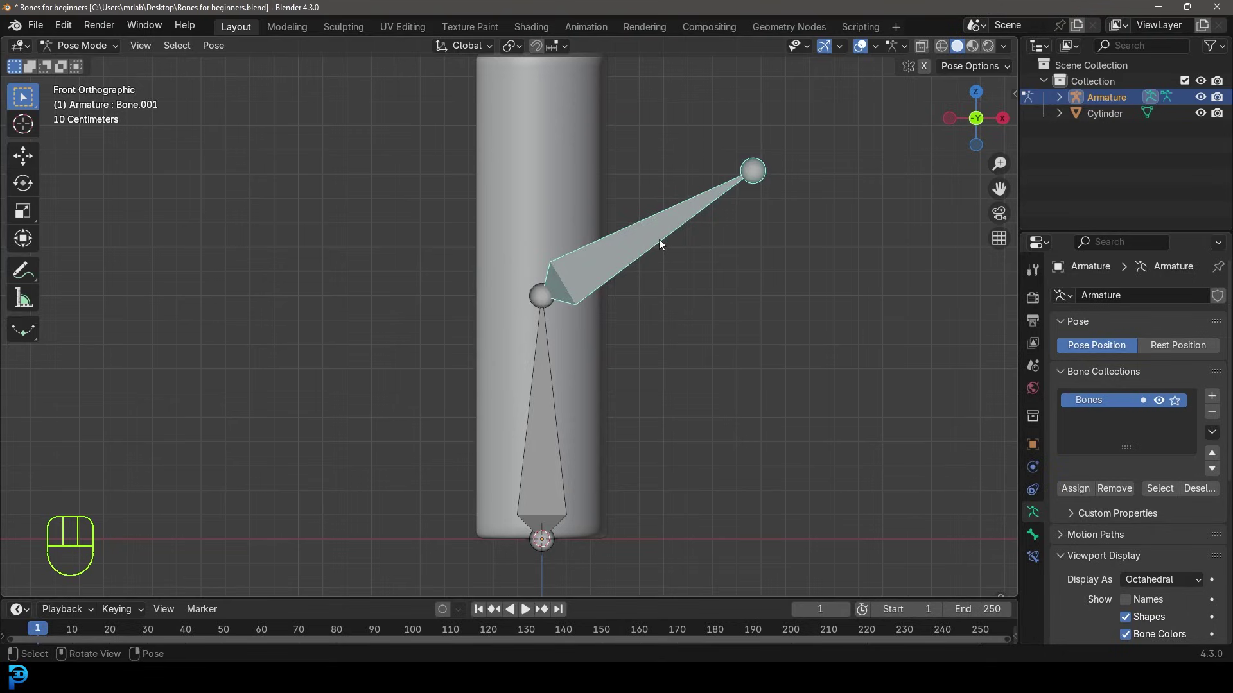
left_click_drag(104, 53, 98, 87)
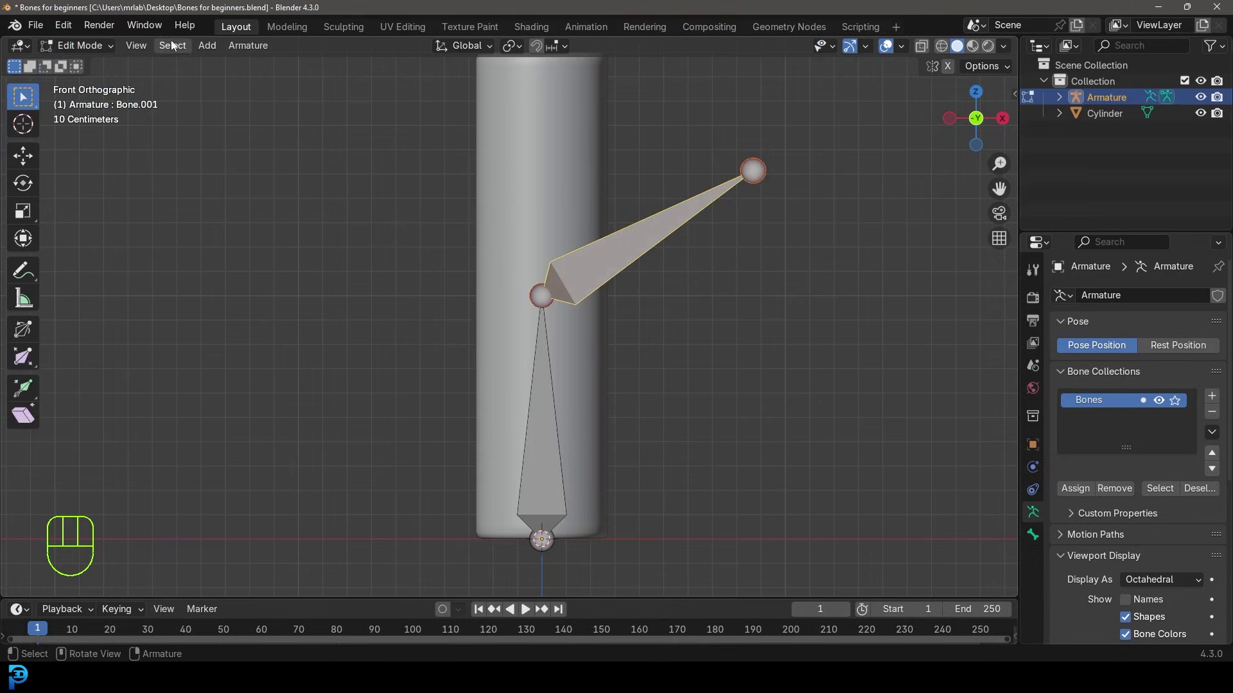
left_click_drag(109, 53, 108, 105)
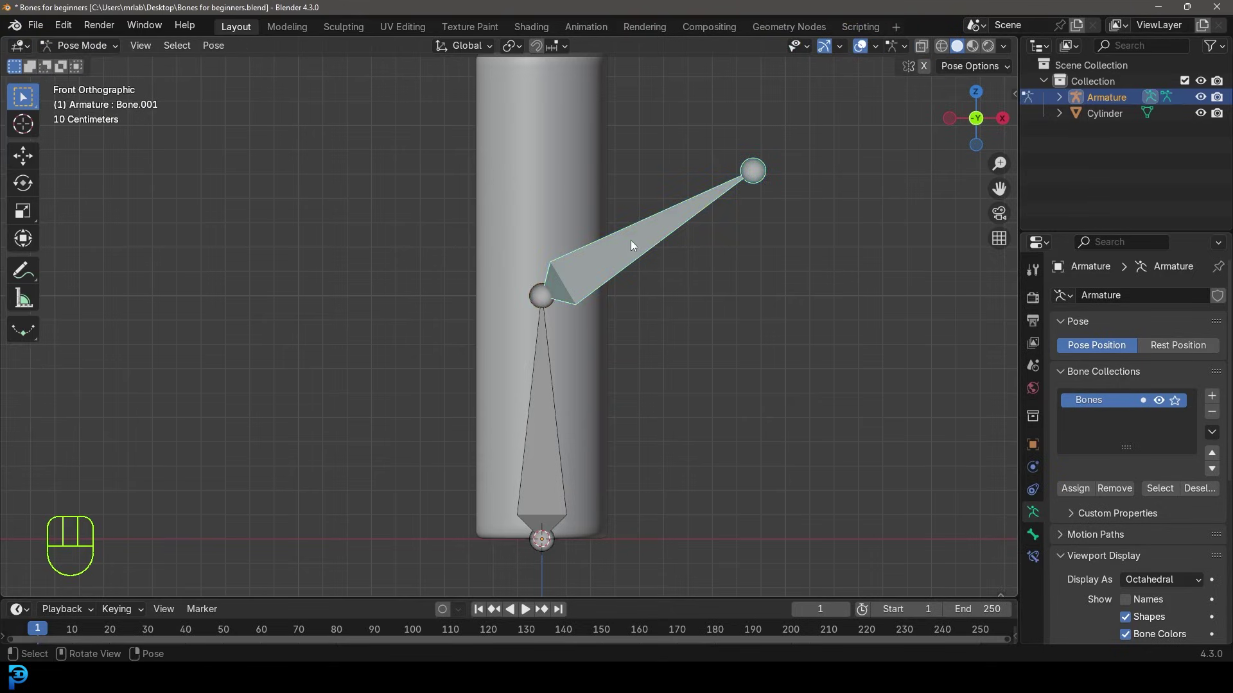
key("r")
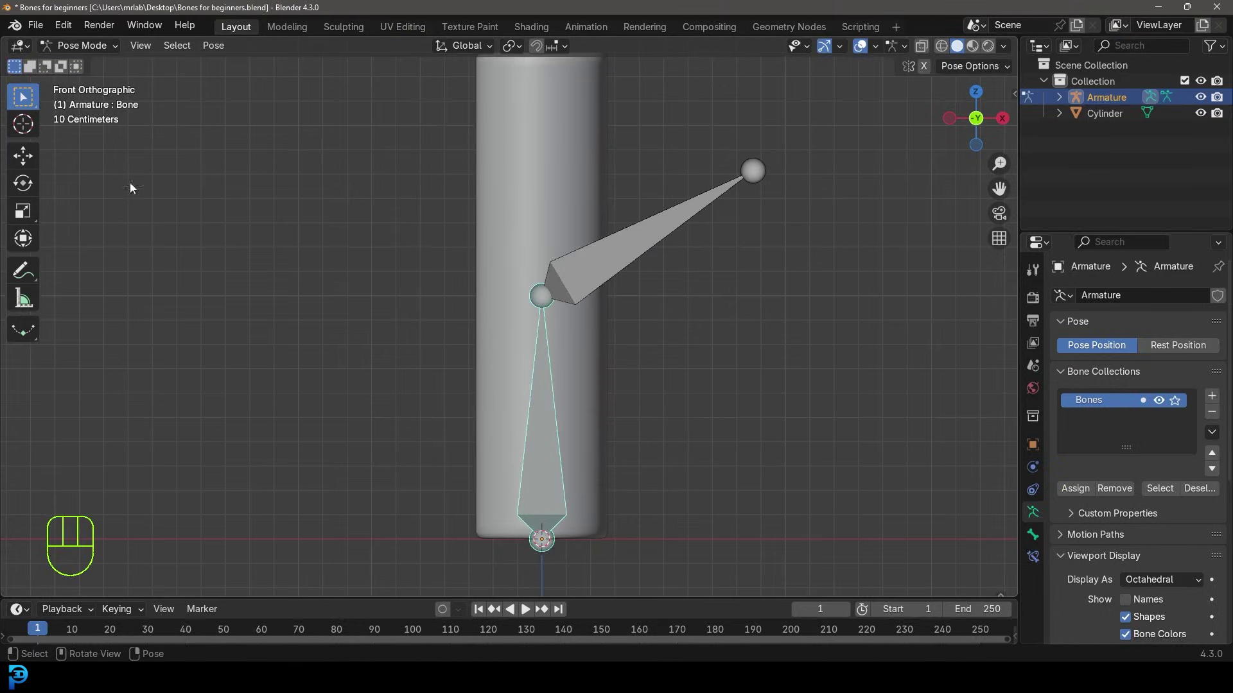
left_click(556, 425)
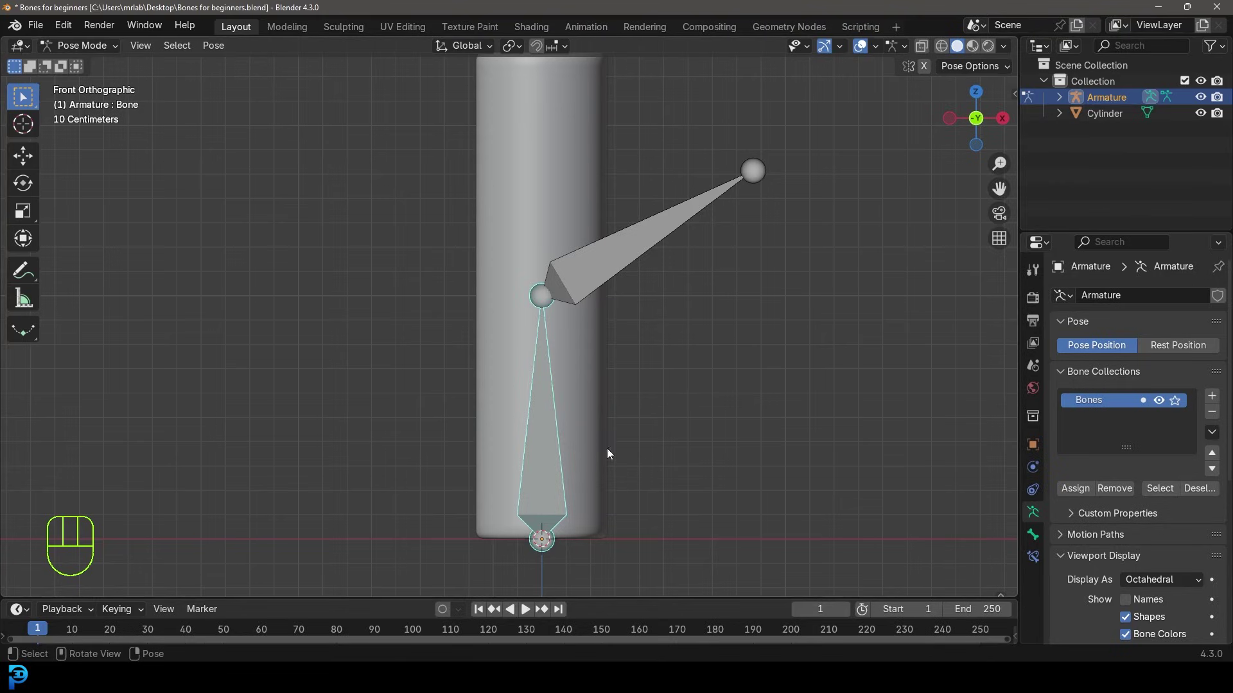
key("r")
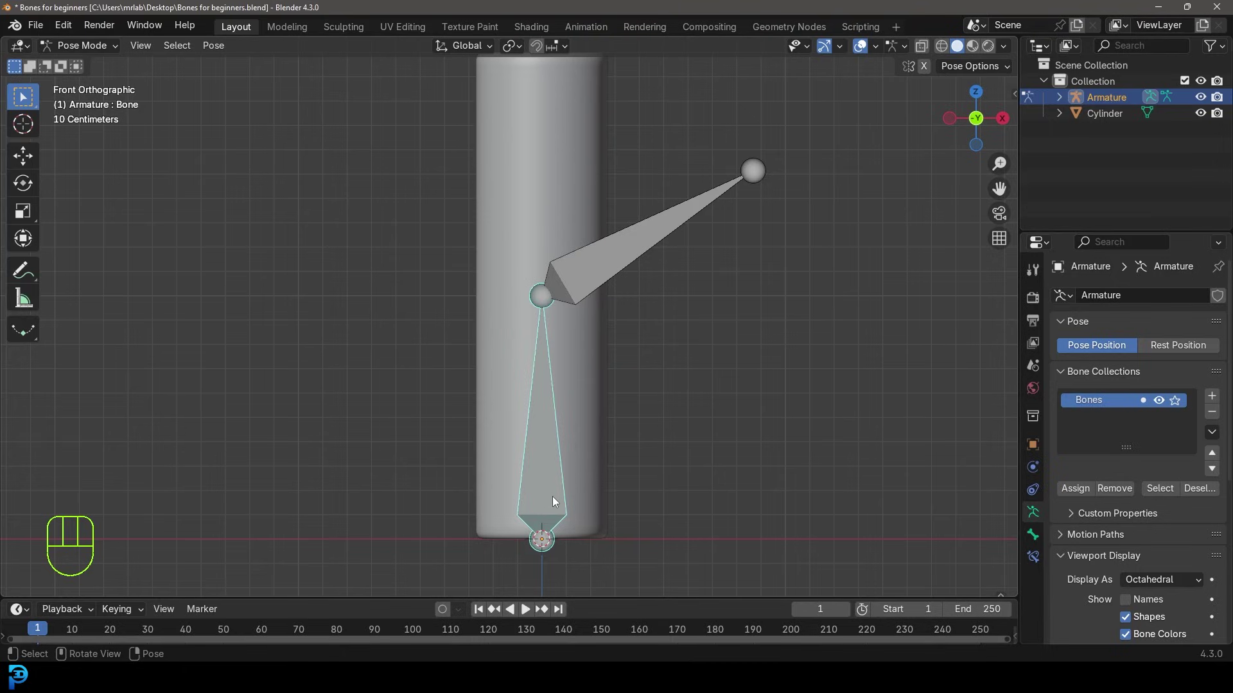
left_click(599, 277)
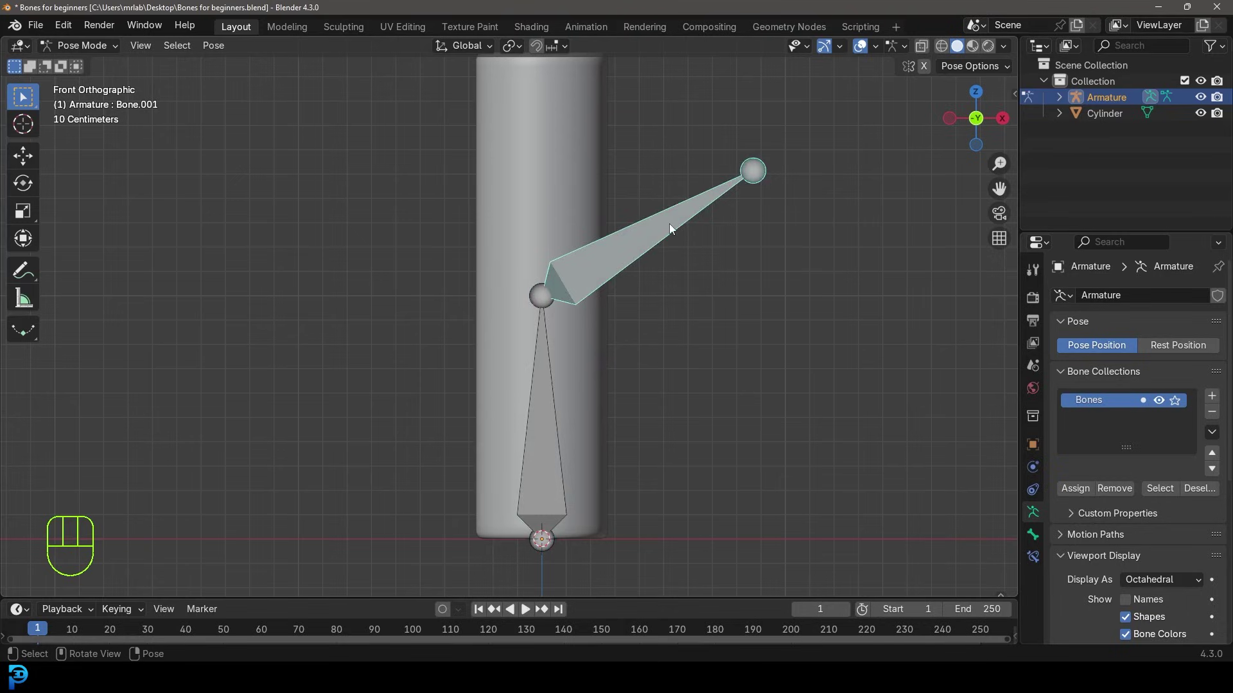
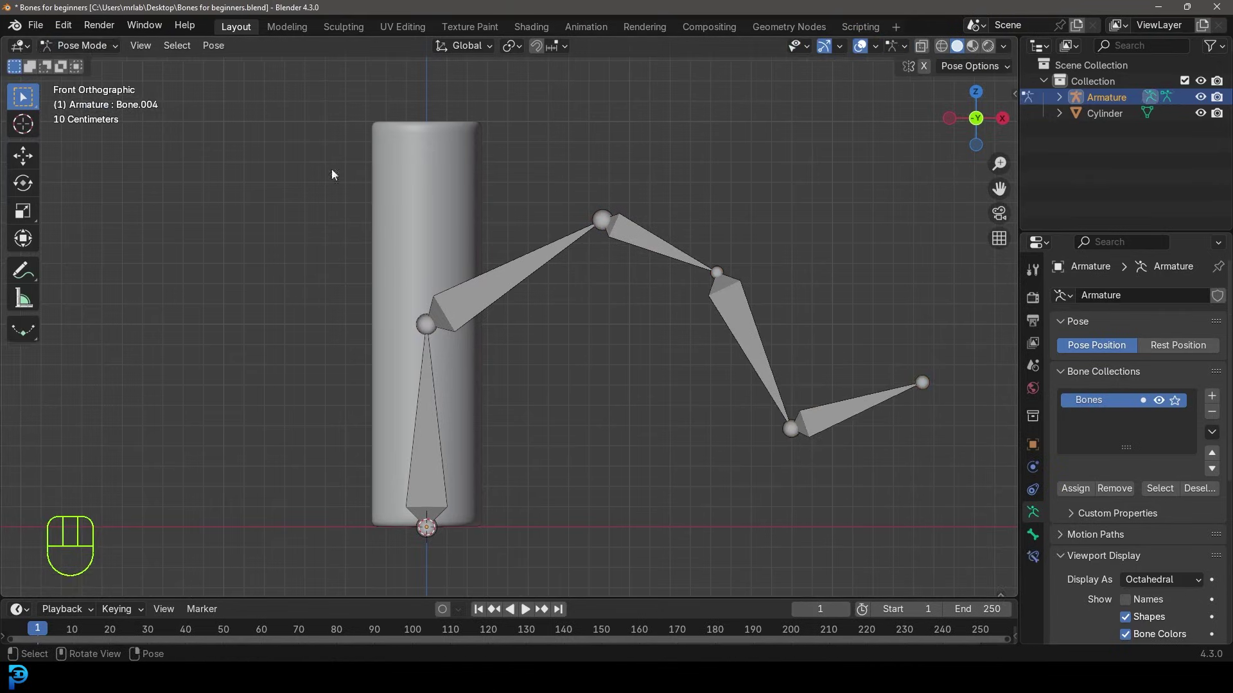
Step: Rotate Bone.003 in Pose Mode to bend the fourth bone of the chain
left_click(445, 423)
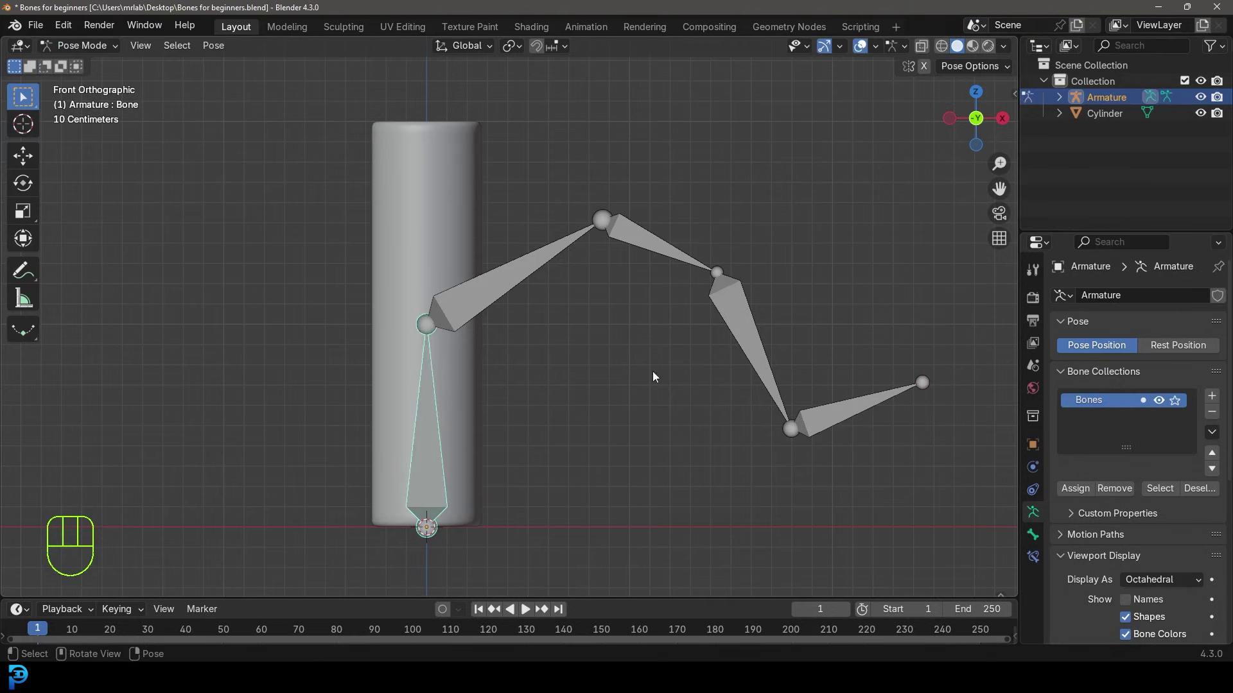
key("r")
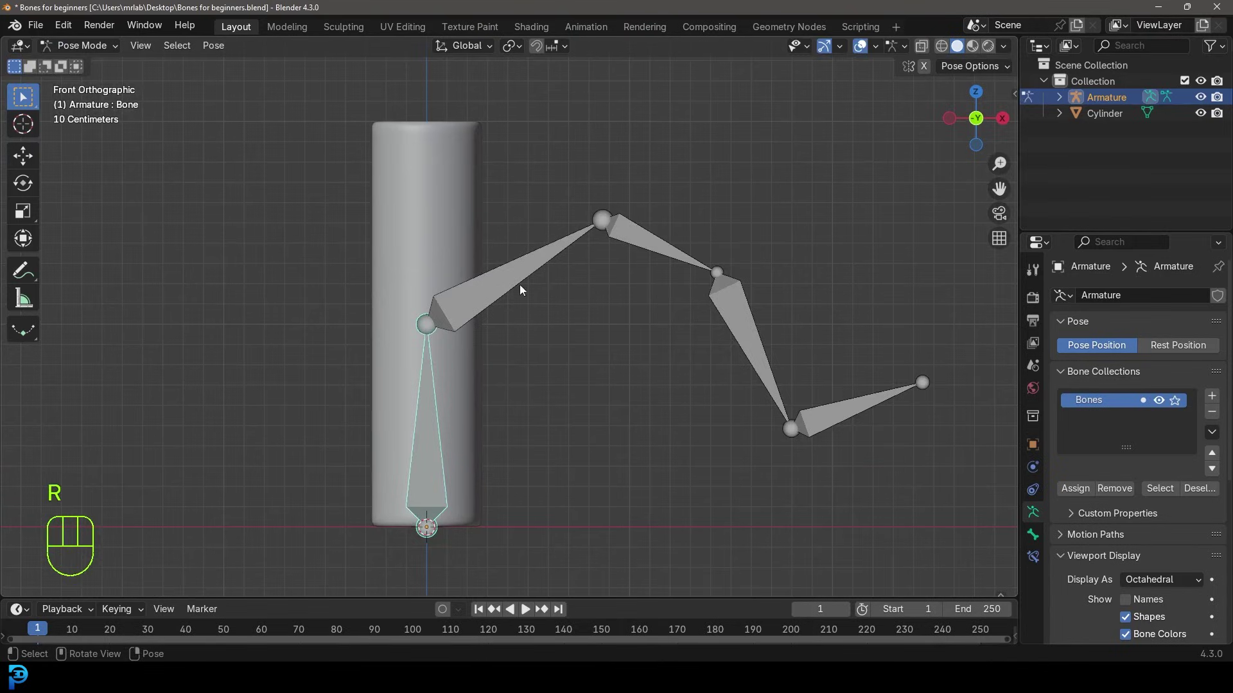
left_click(431, 431)
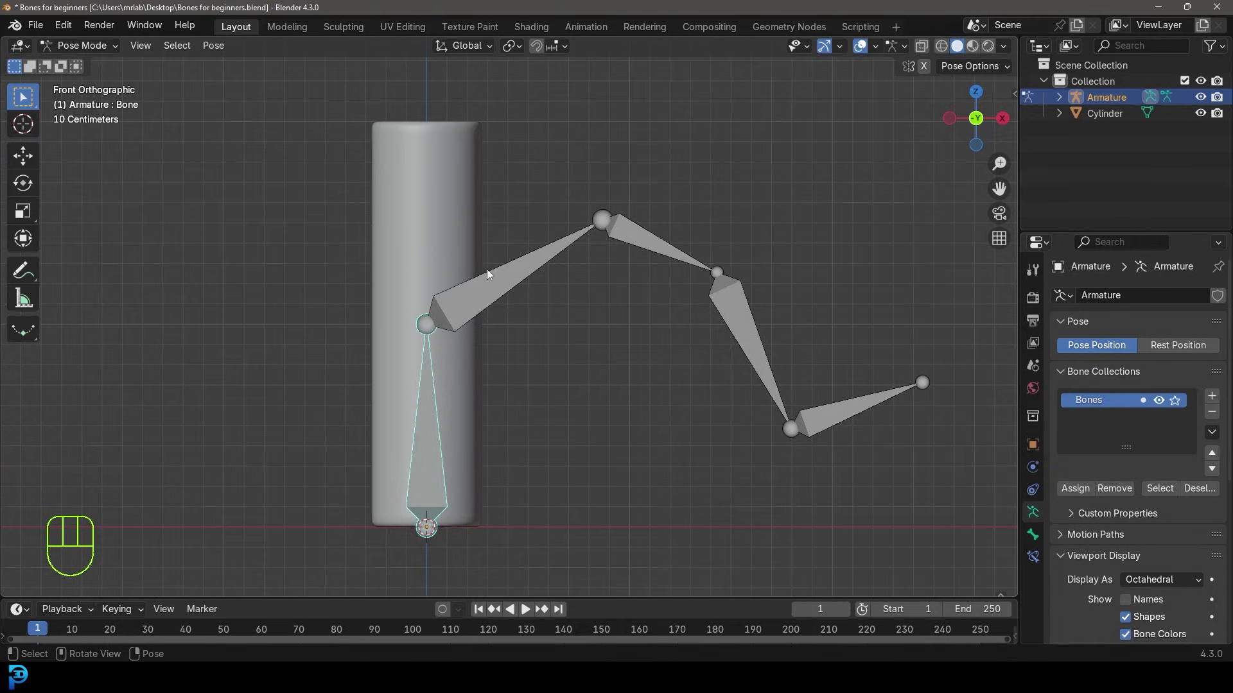
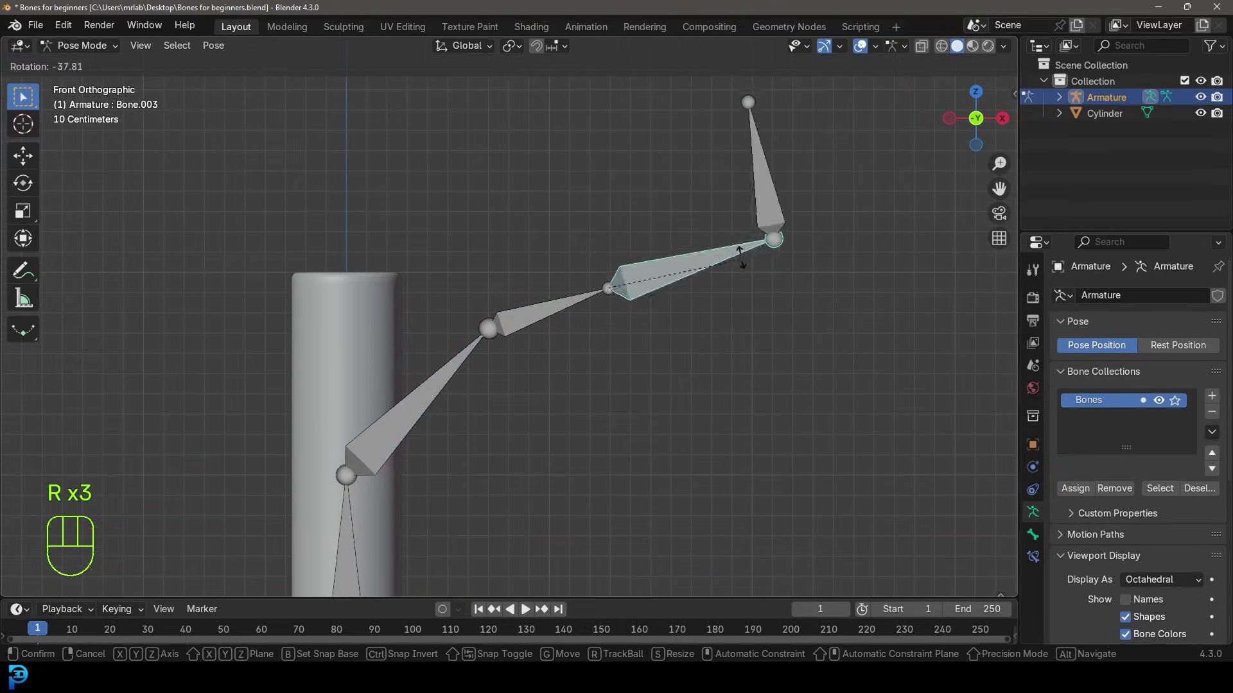
left_click(748, 180)
Step: Rotate Bone.004 to bend the chain's tip, then select all bones to clear their rotation
key("r")
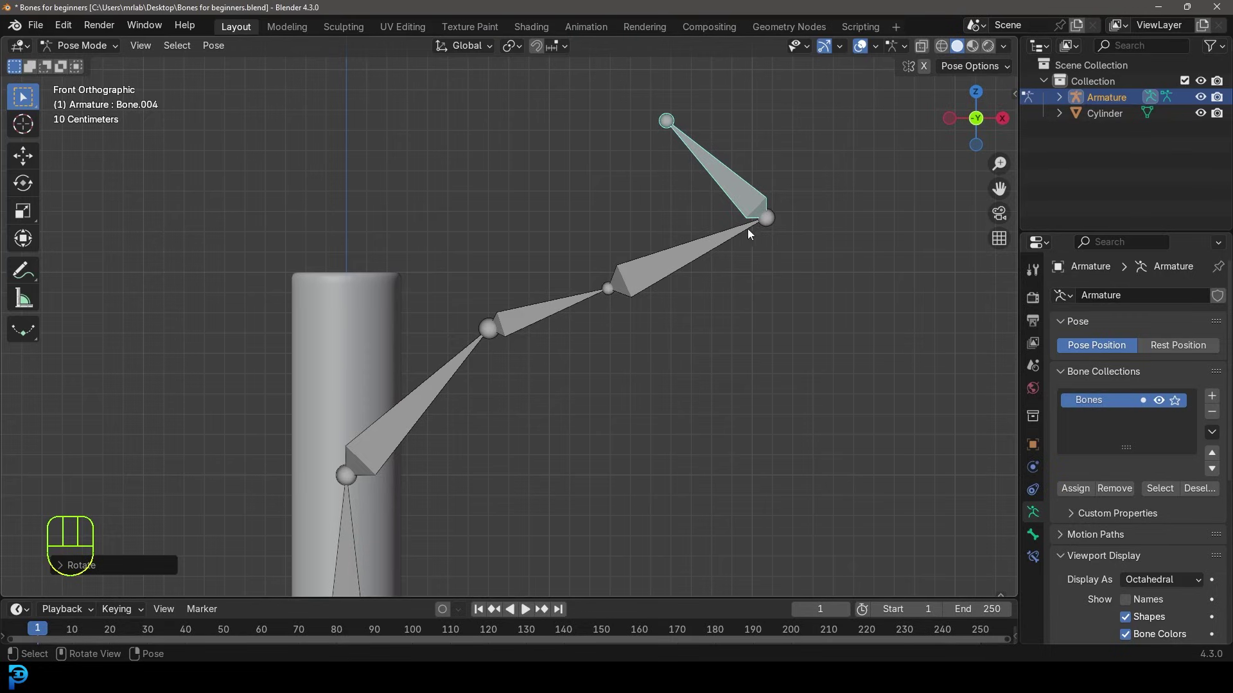
left_click(717, 243)
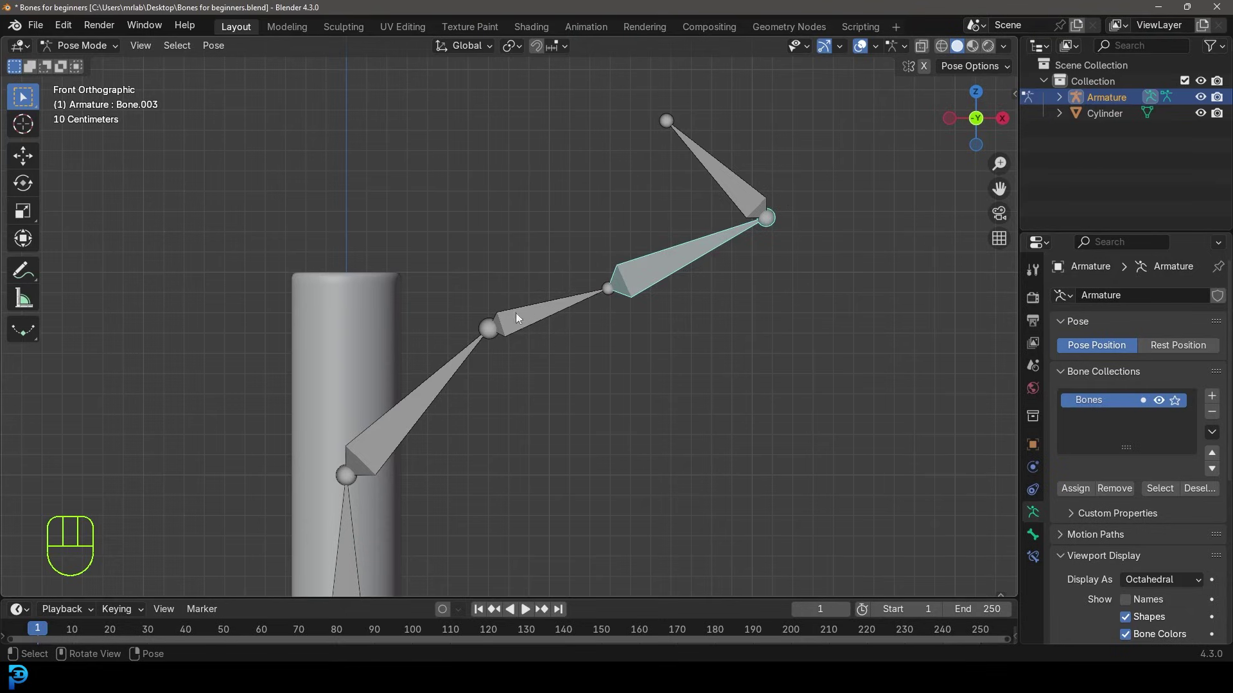
left_click(748, 190)
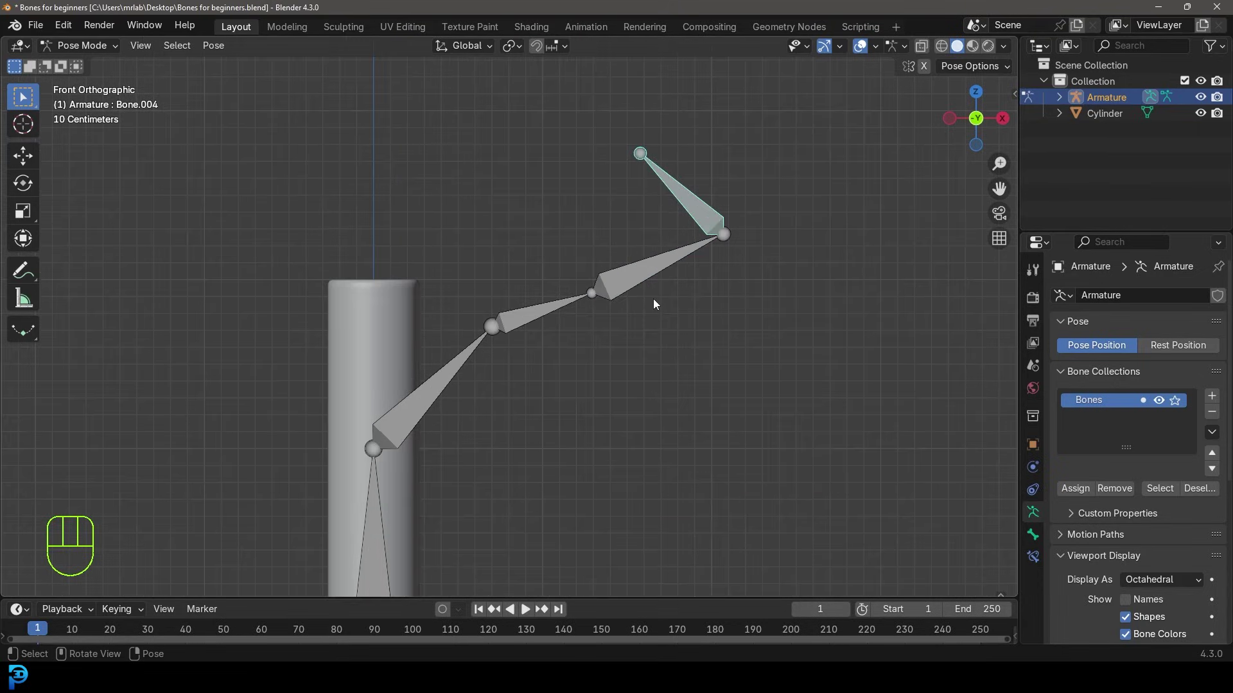
key("a")
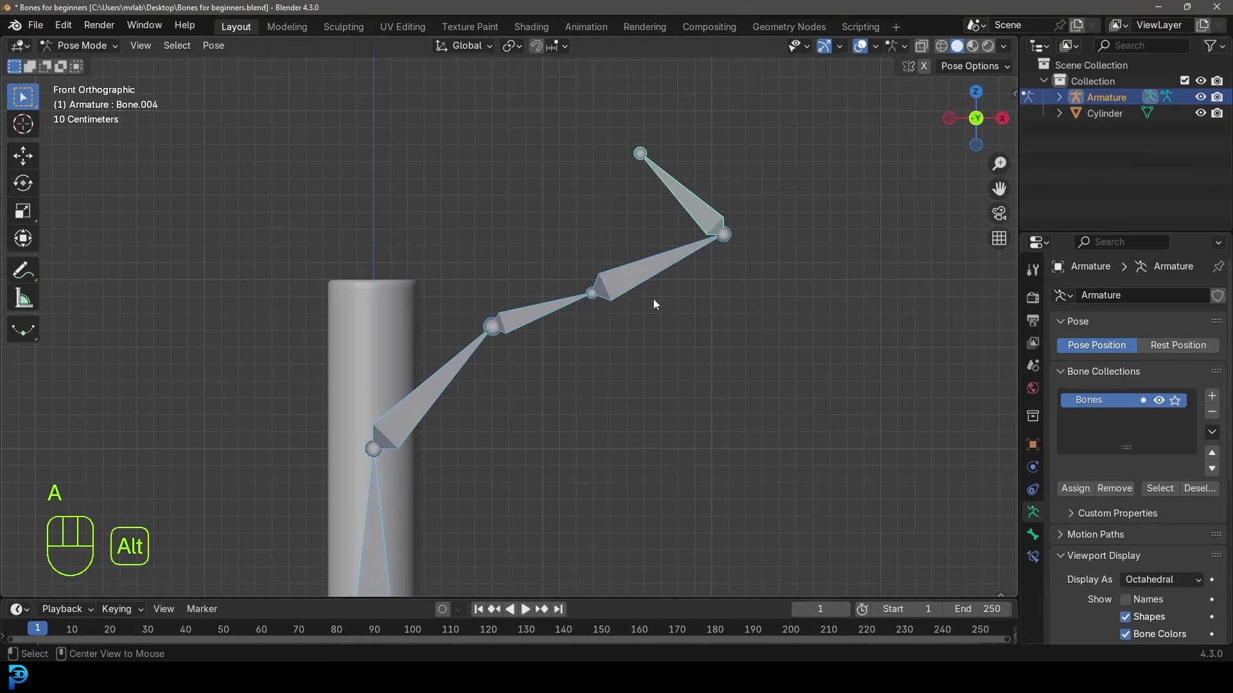
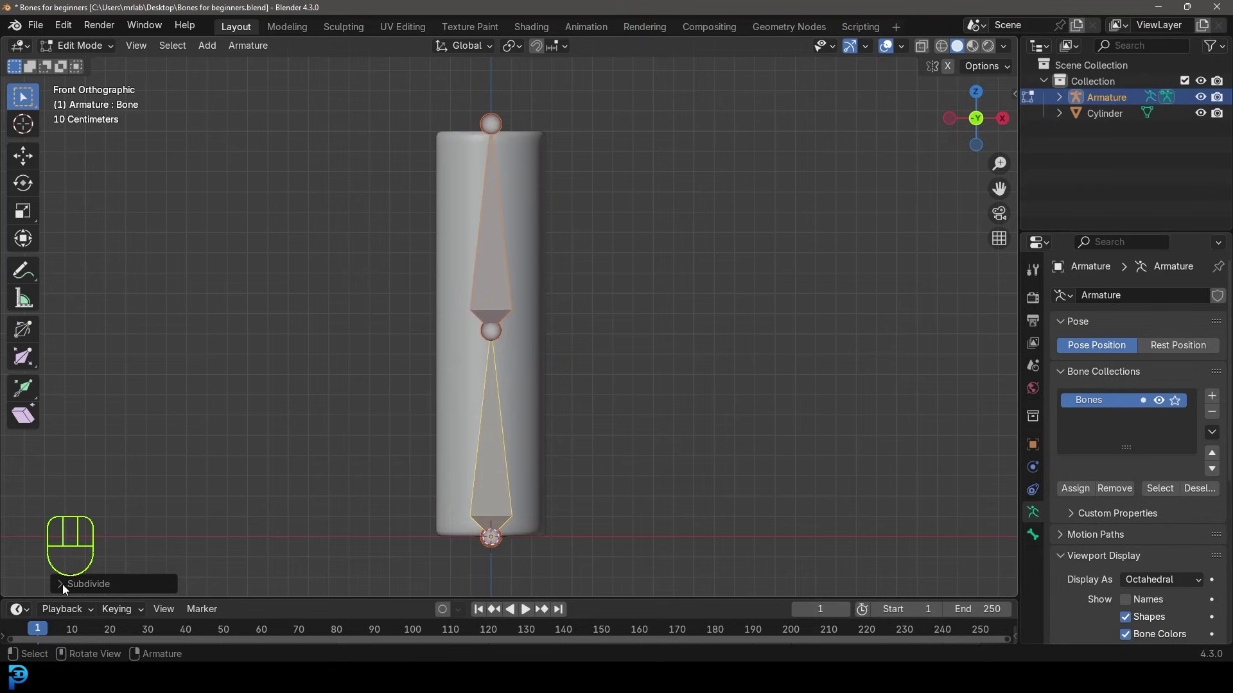
Step: Undo back to a single bone in Edit Mode and shorten it by moving its tip down along Z
left_click(67, 589)
left_click(266, 588)
left_click(266, 587)
left_click(266, 588)
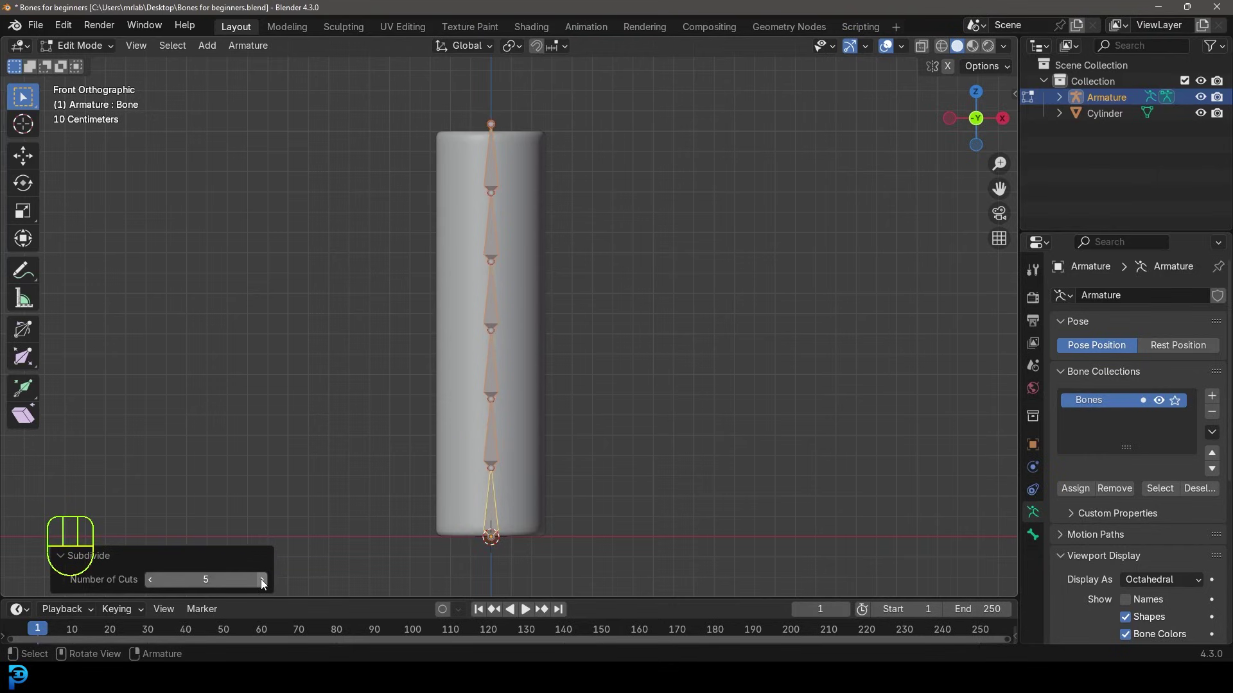
key("ctrl+z")
key("ctrl+z")
key("ctrl+z")
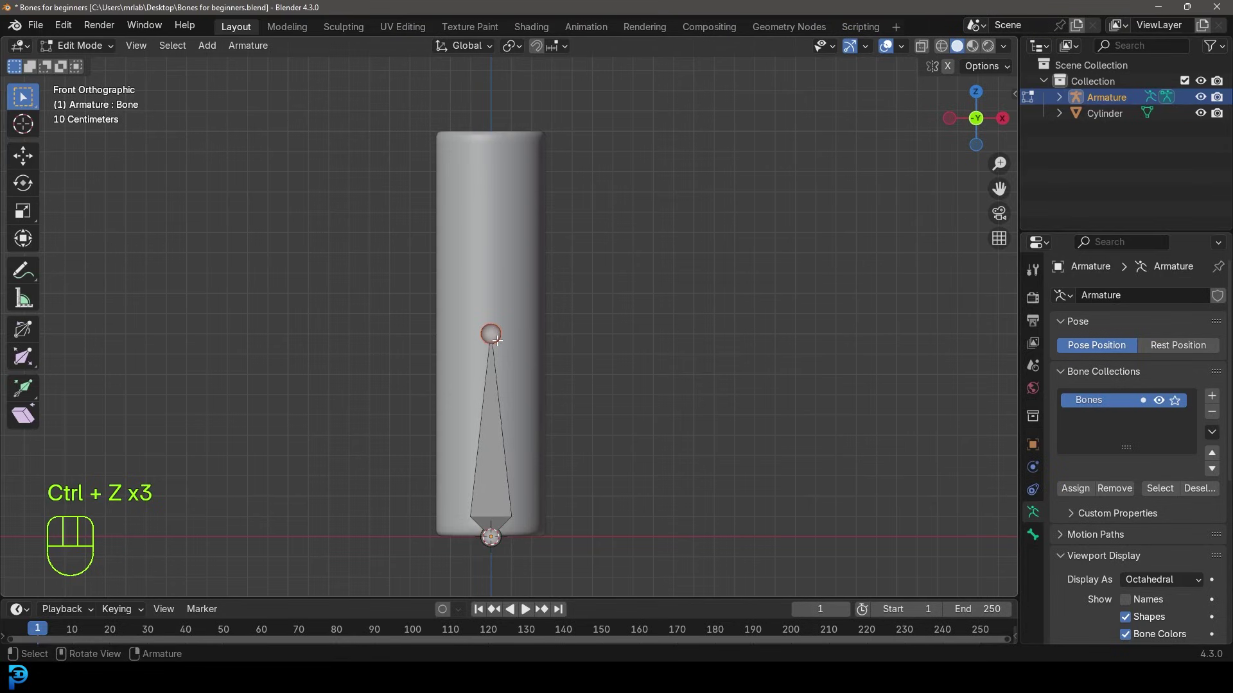
key("g")
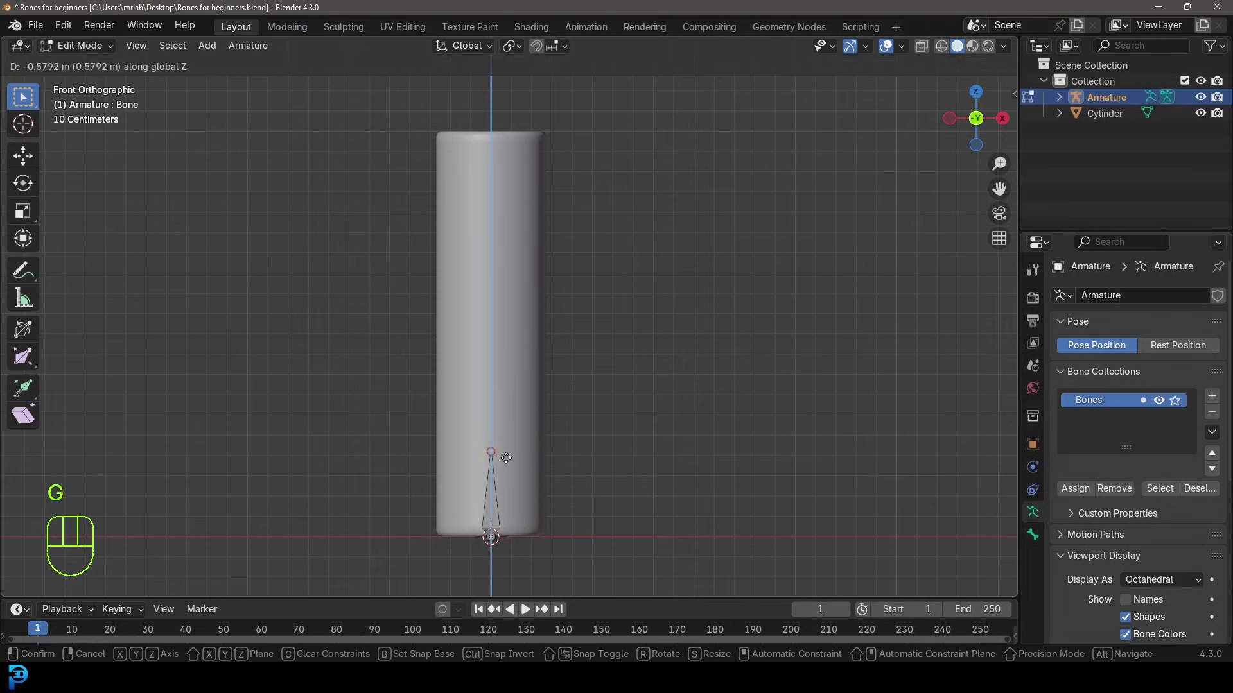
Step: Extrude four more bones upward so a straight five-bone chain fills the cylinder
key("e")
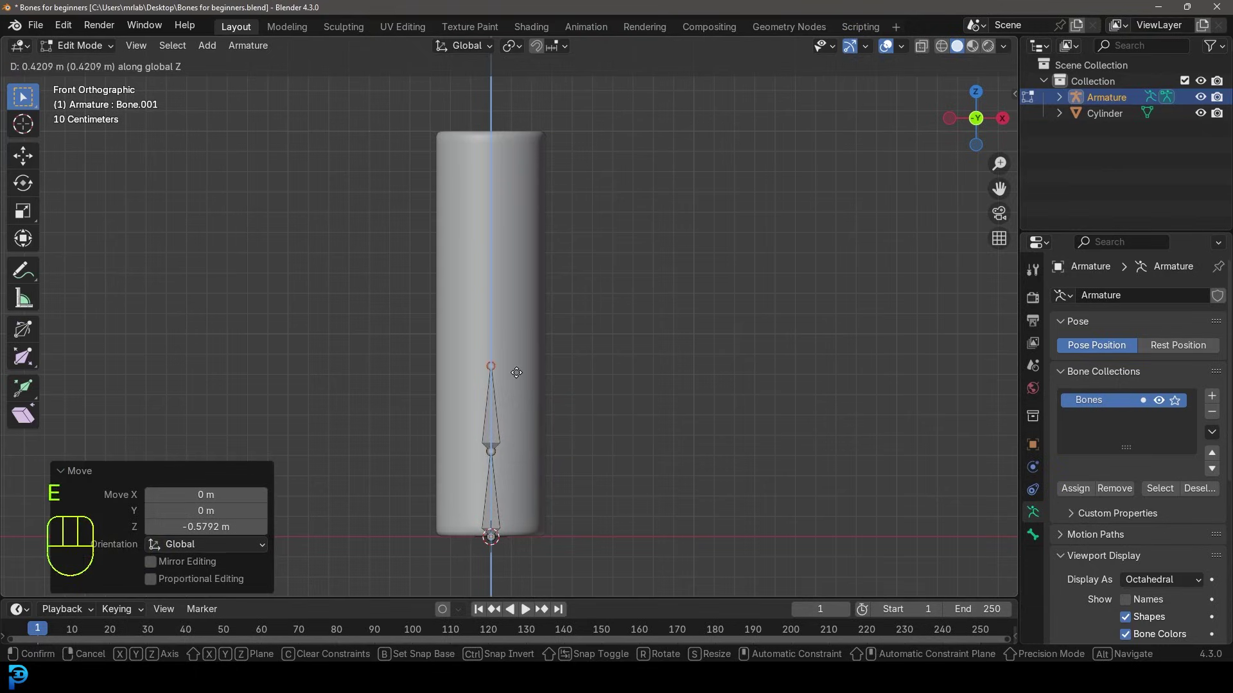
key("shift+r")
key("shift+r")
key("shift+r")
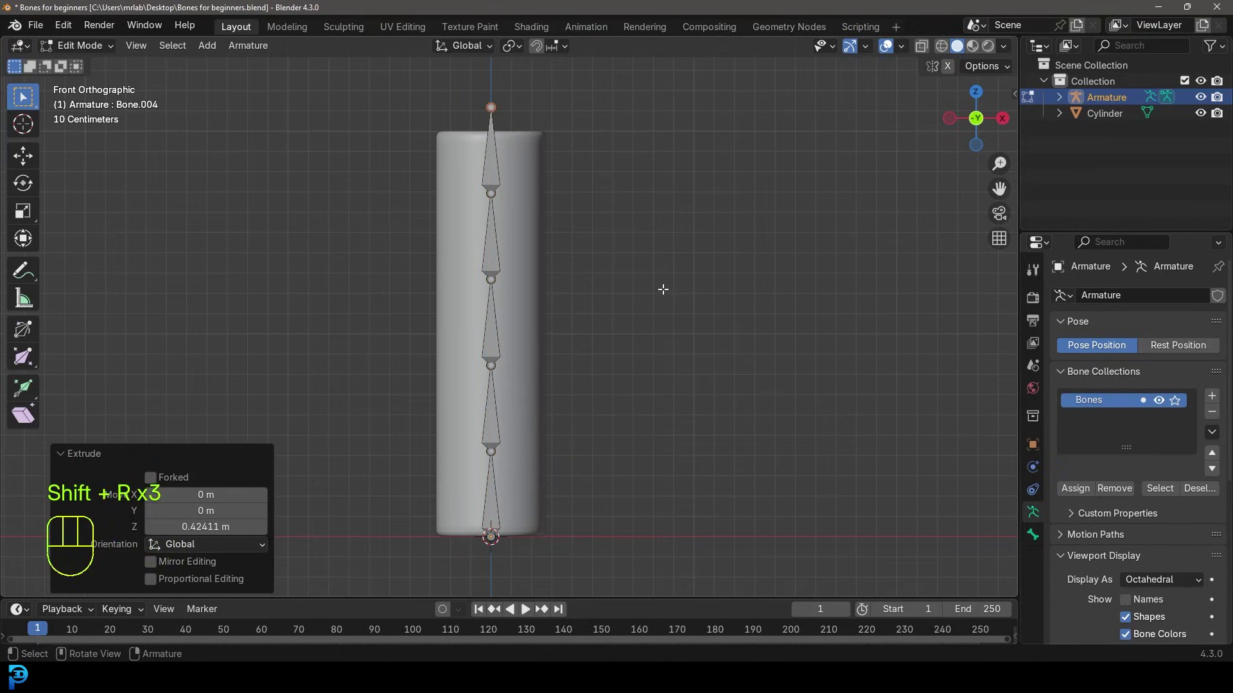
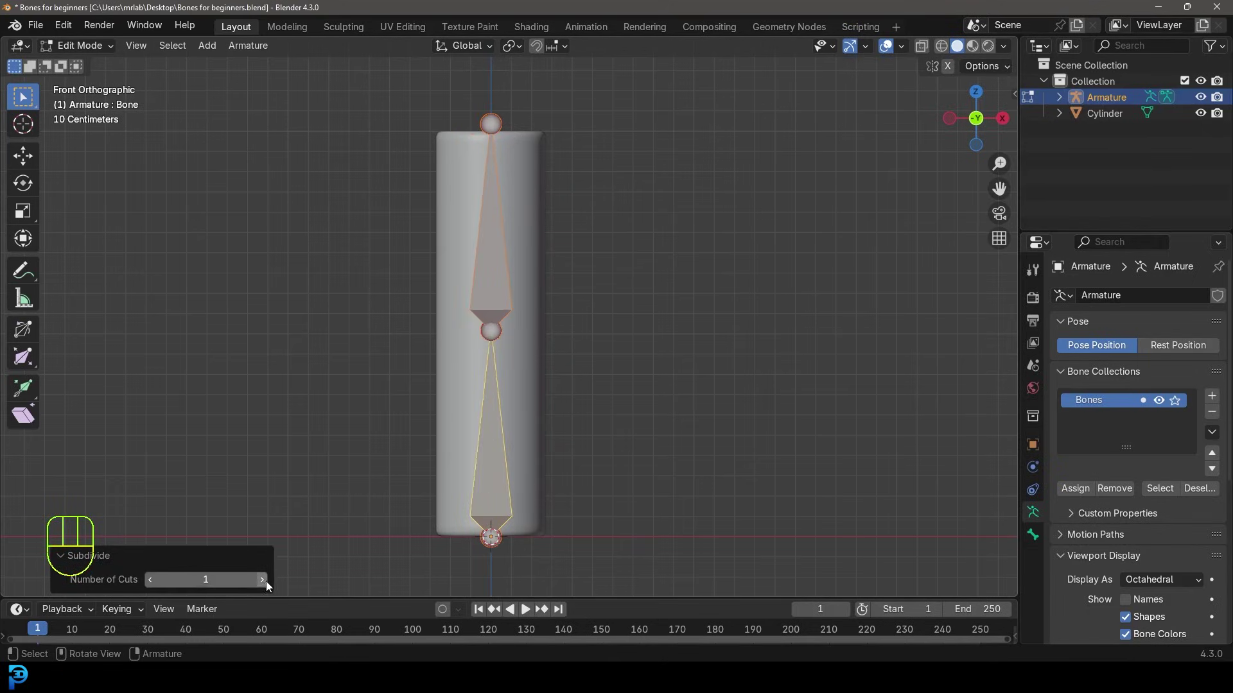
left_click(271, 589)
left_click(271, 589)
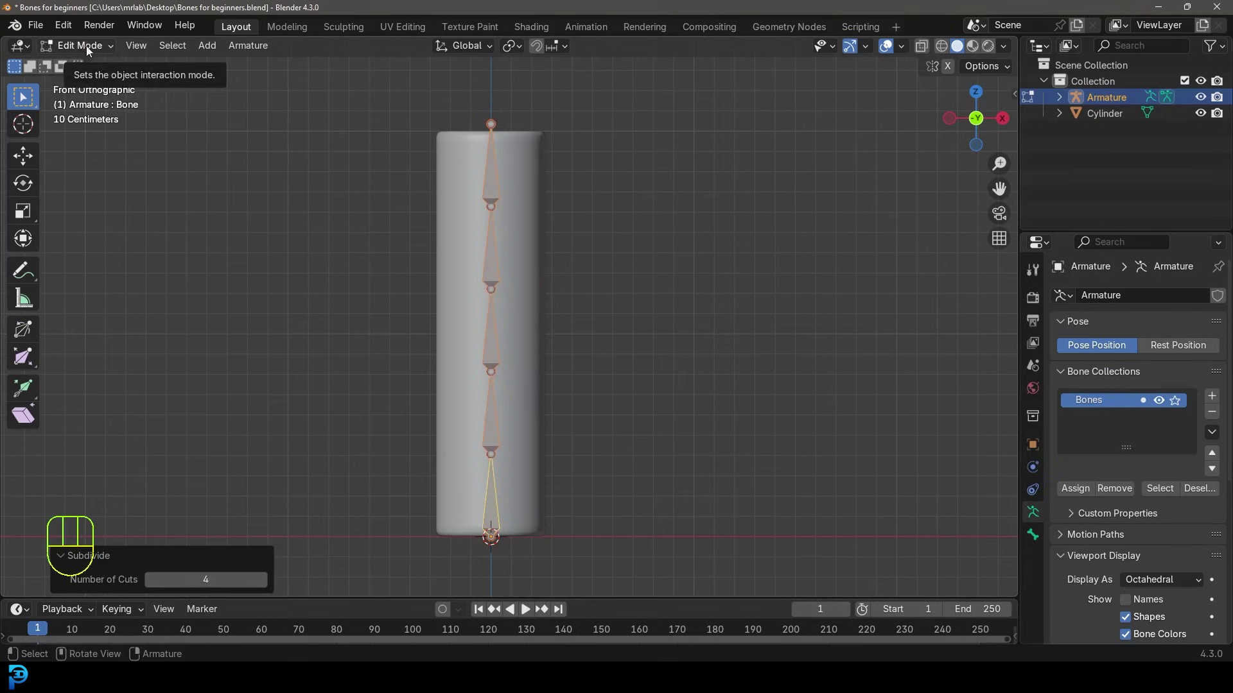
Step: Return to Object Mode and select the cylinder followed by the armature
left_click_drag(91, 50, 124, 68)
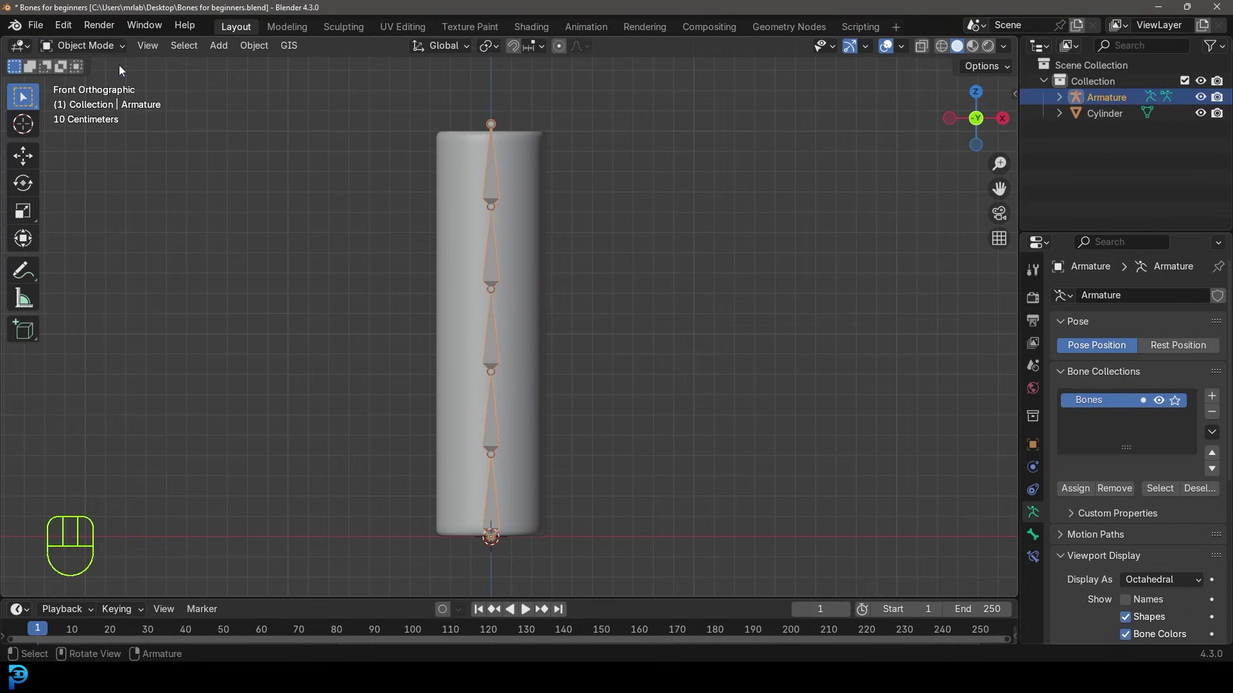
left_click_drag(549, 182, 528, 251)
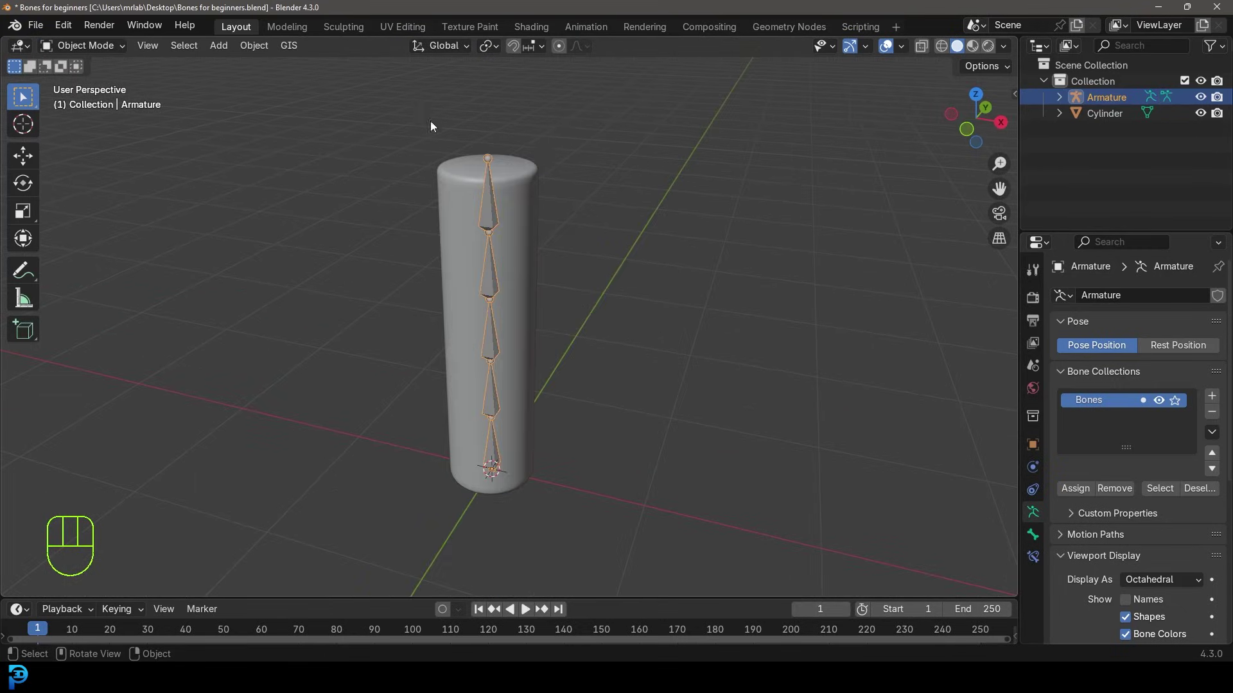
key("g")
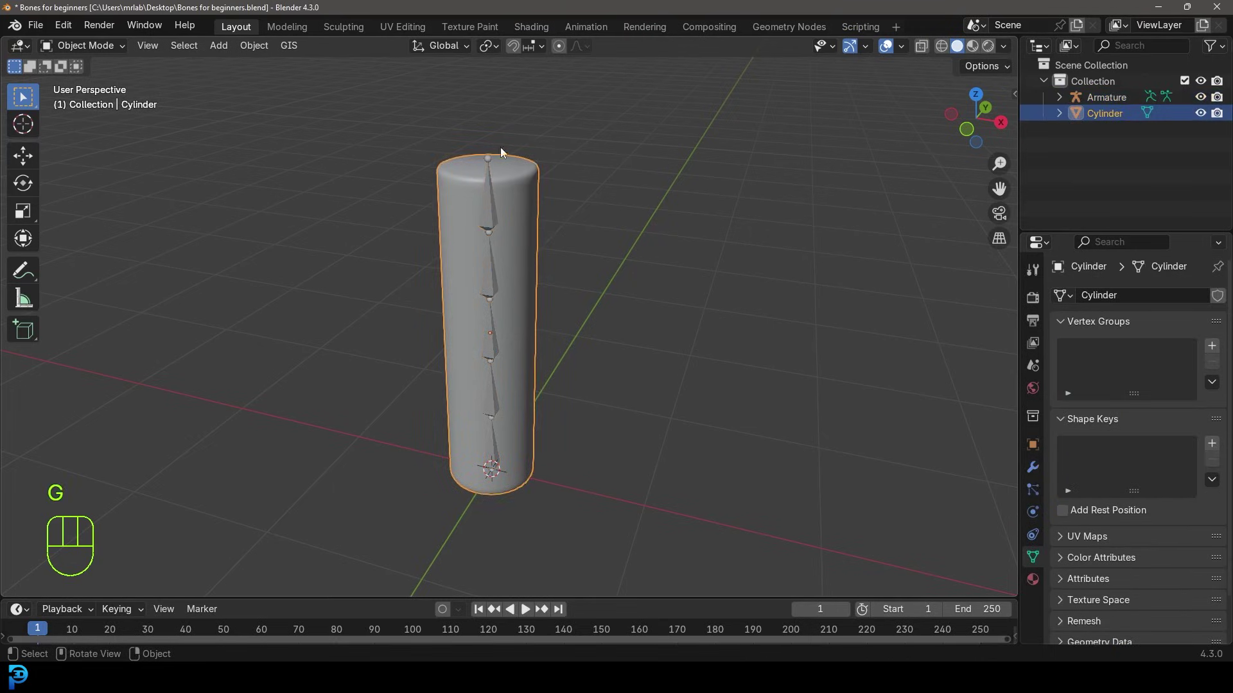
left_click(493, 208)
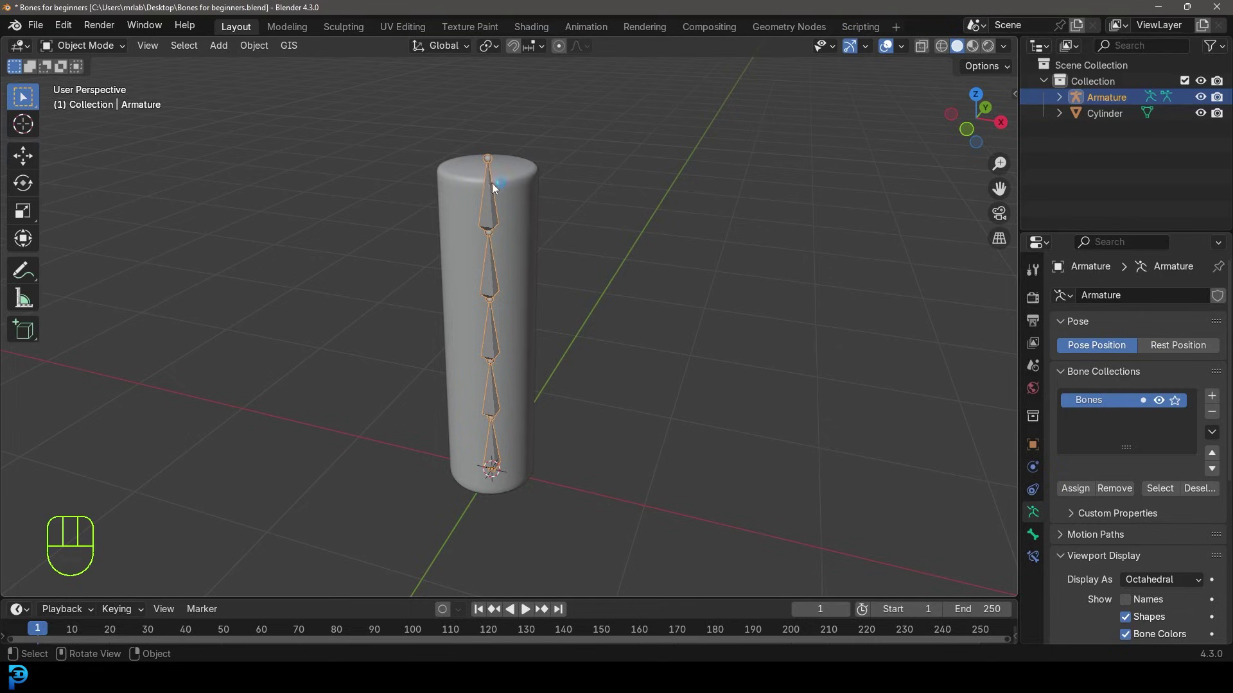
Step: Parent the cylinder to the armature With Automatic Weights via Ctrl+P
left_click_drag(547, 191, 556, 172)
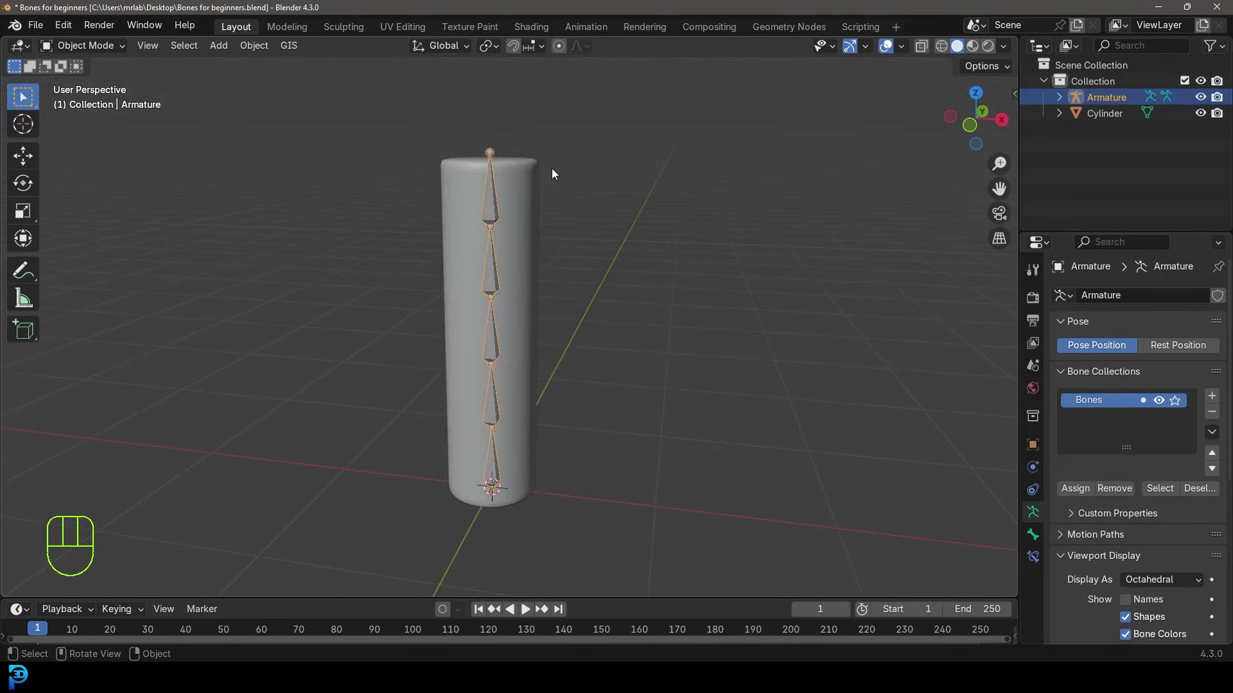
left_click_drag(522, 162, 541, 190)
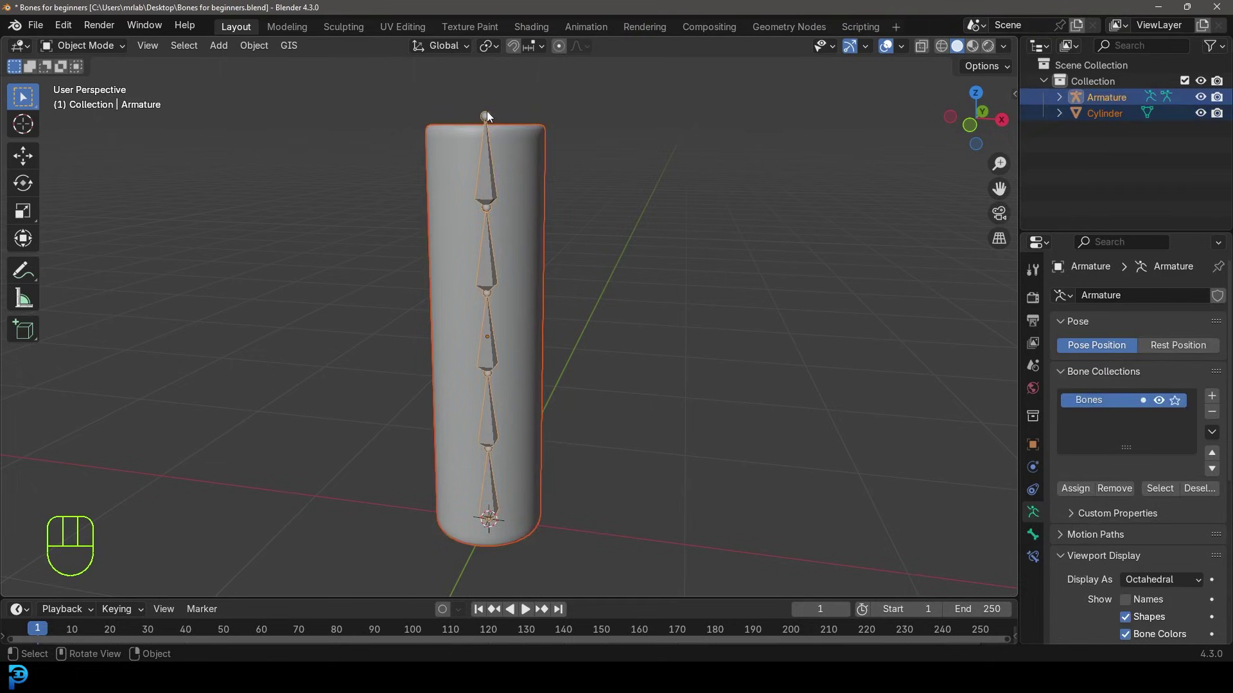
key("ctrl+p")
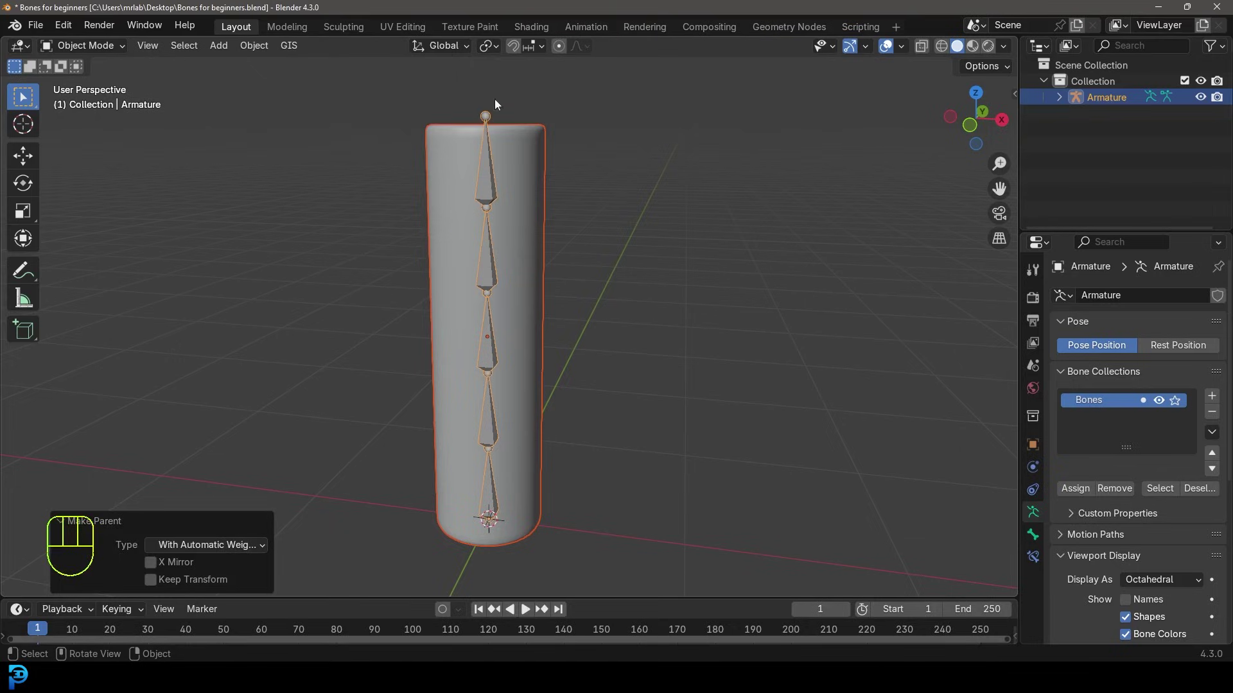
left_click_drag(535, 187, 549, 195)
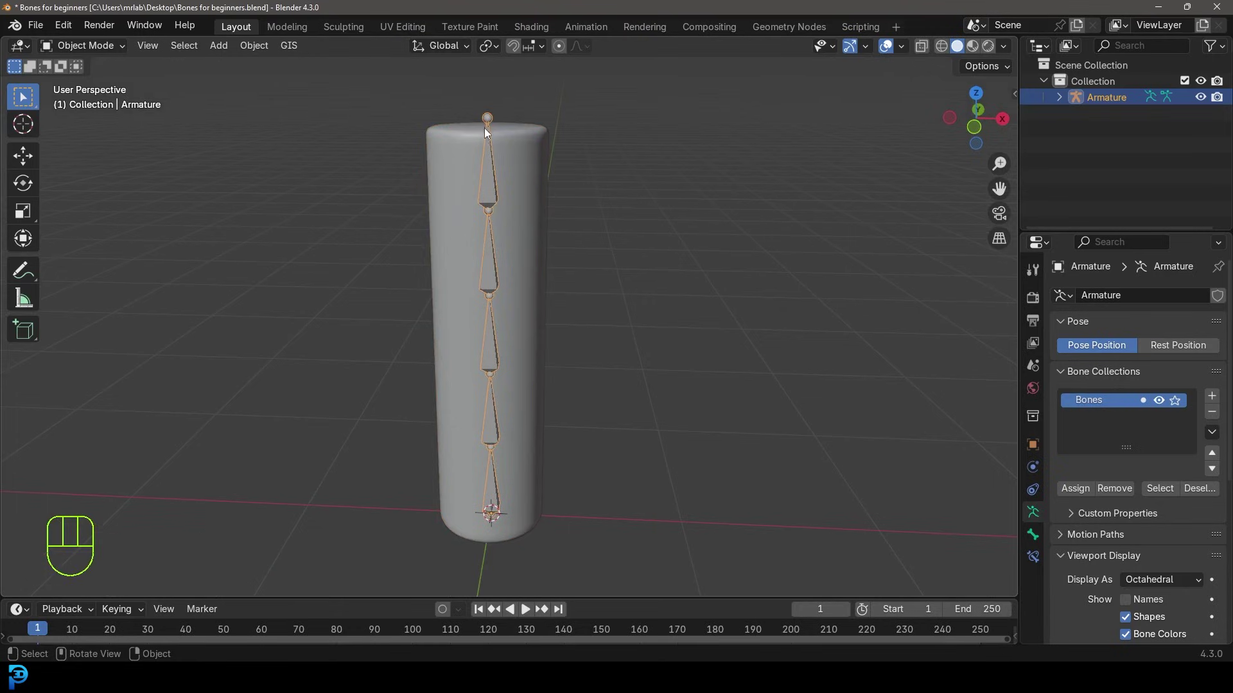
Step: Put the cylinder in Weight Paint mode to show Bone.004's red-to-blue weight gradient
left_click(547, 142)
left_click_drag(103, 49, 102, 136)
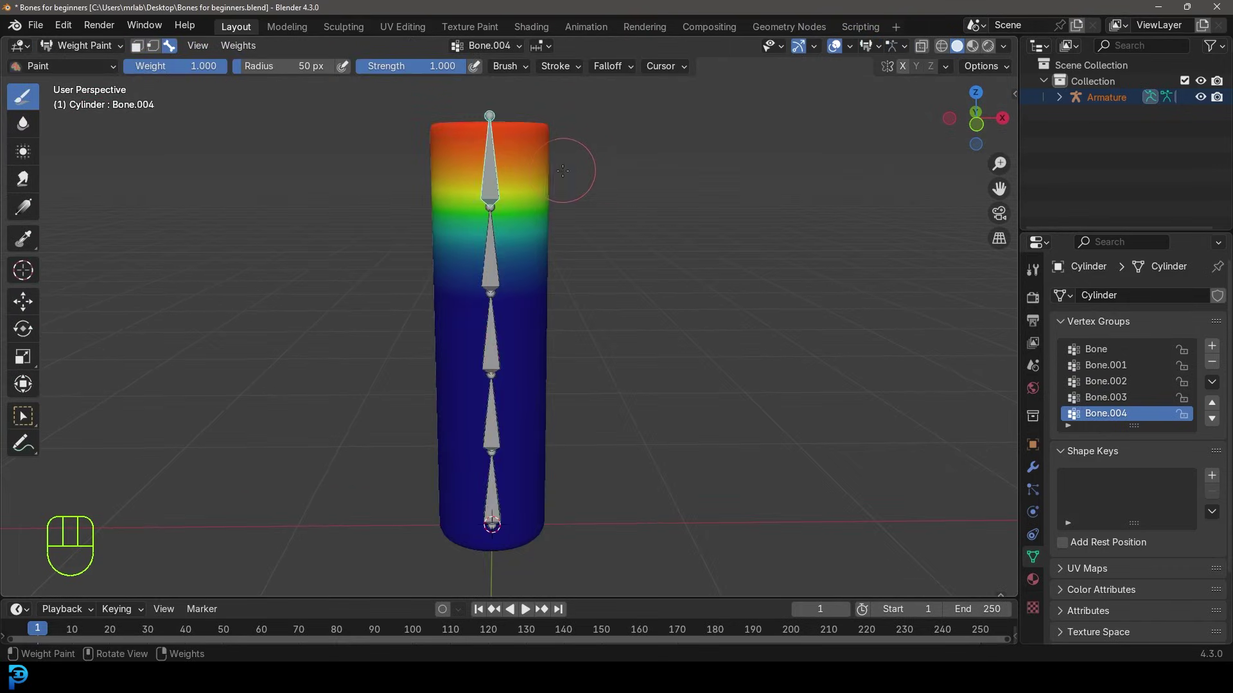
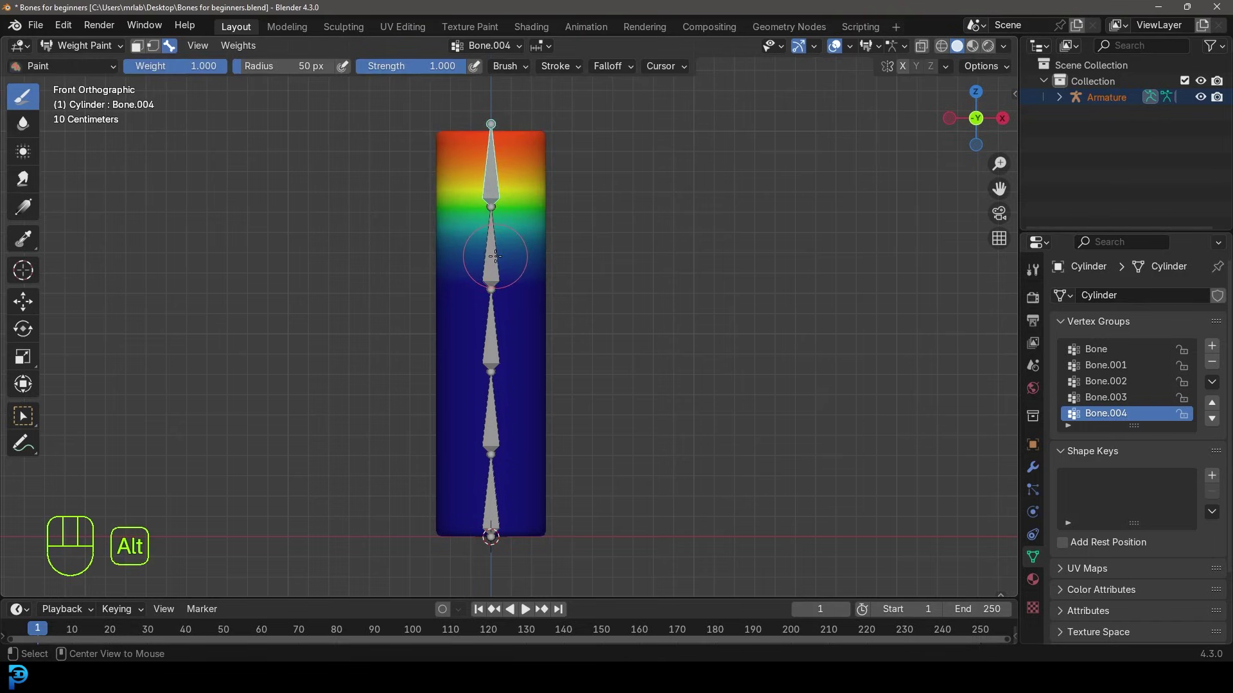
Step: Rotate individual bones, including Bone.003, to preview how the cylinder bends, then cancel
key("r")
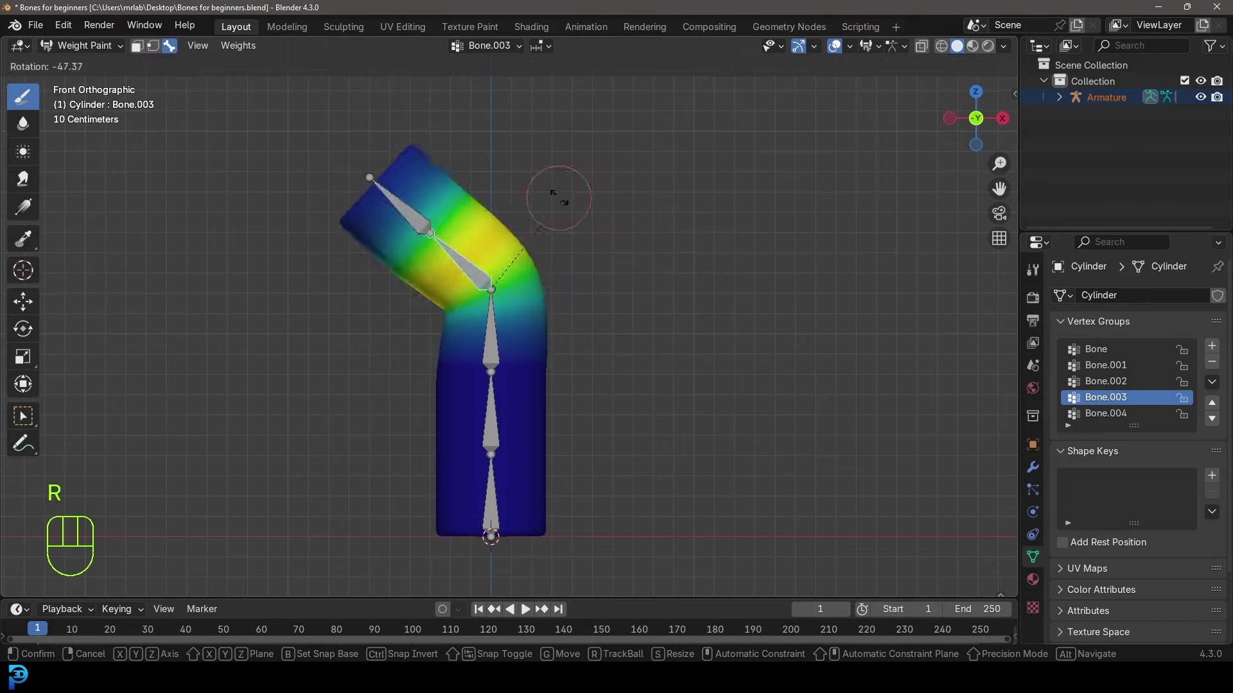
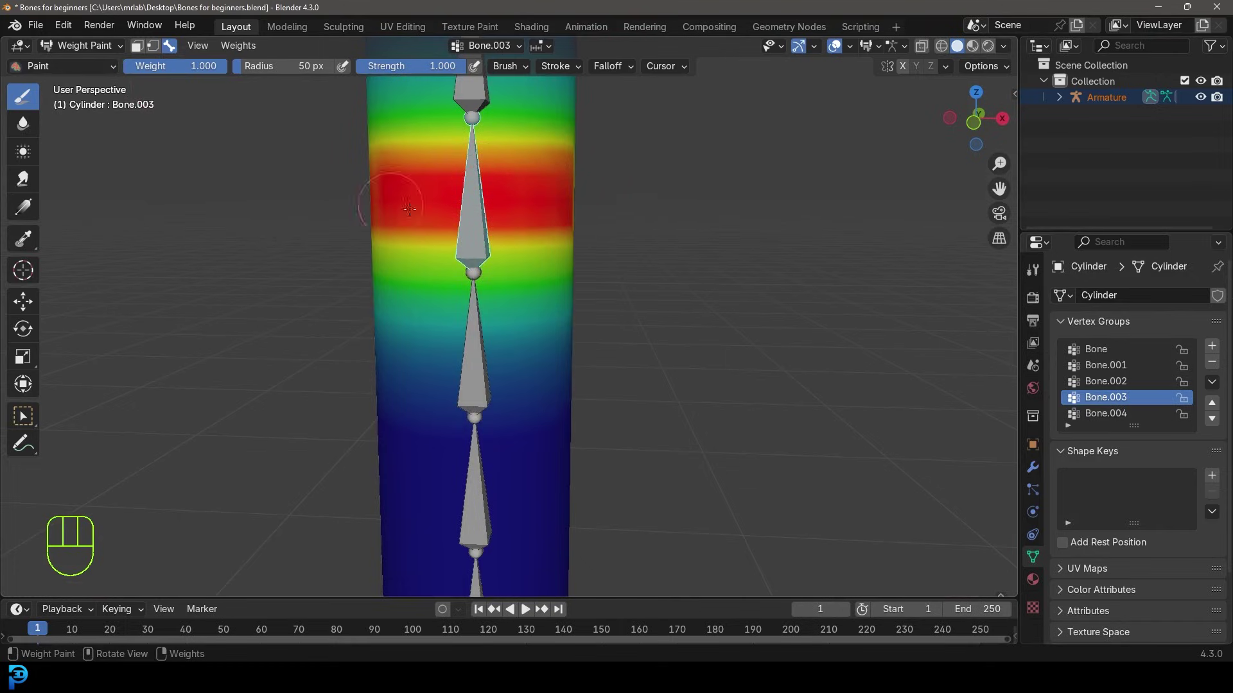
key("r")
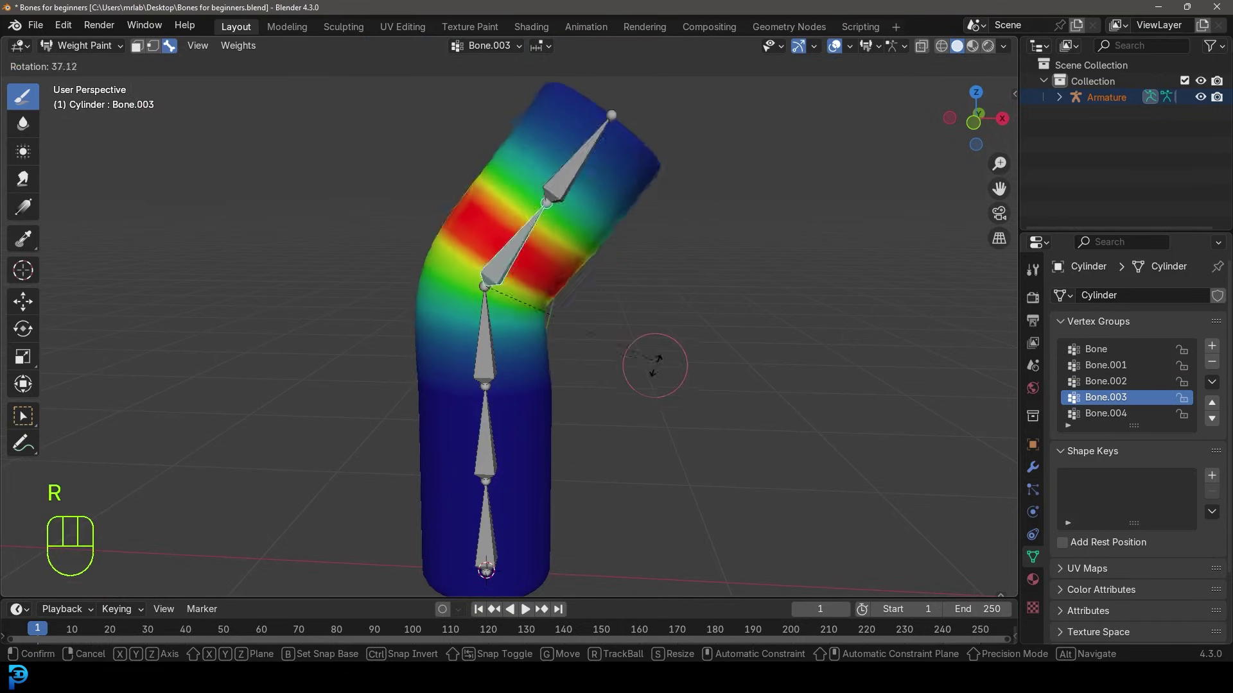
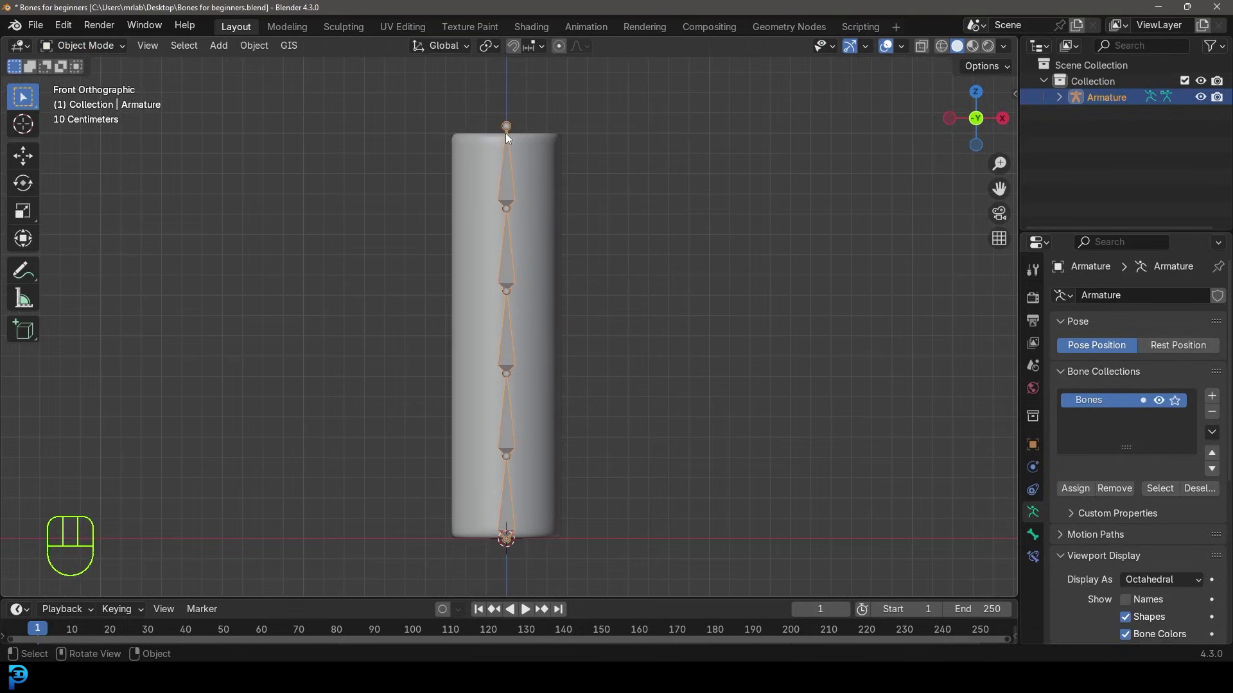
Step: Enter Pose Mode, move to frame 30 and select a lower bone to start the bend
left_click_drag(103, 60, 104, 109)
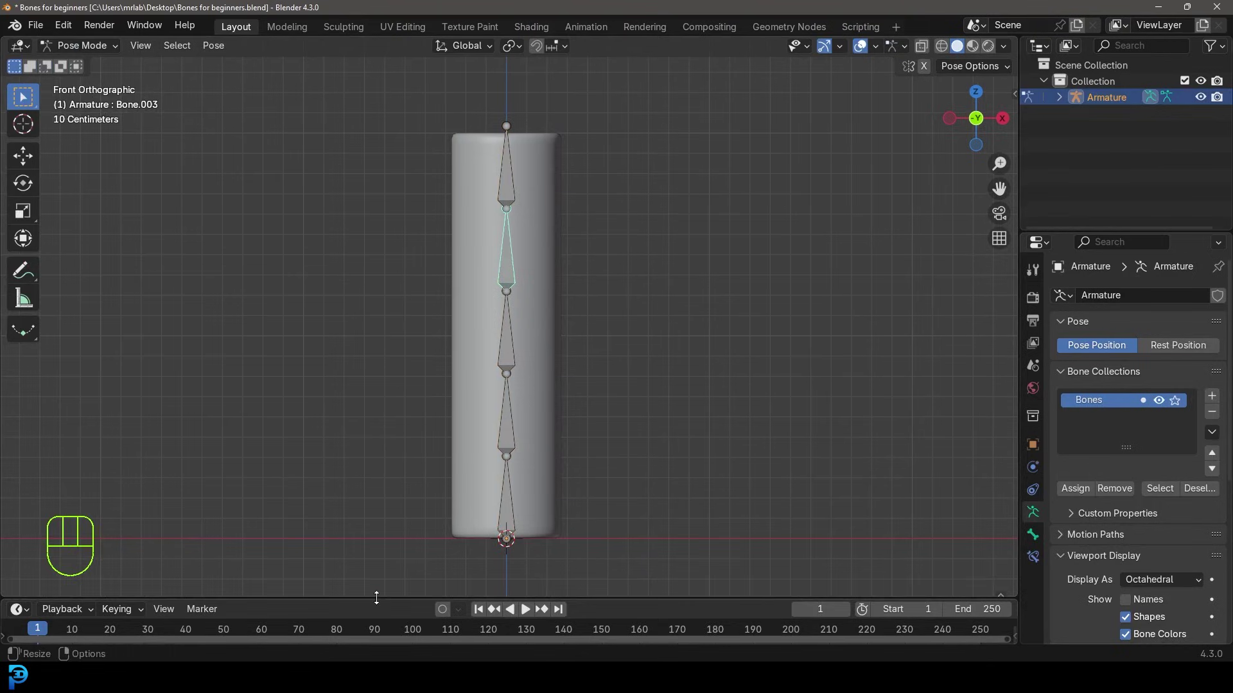
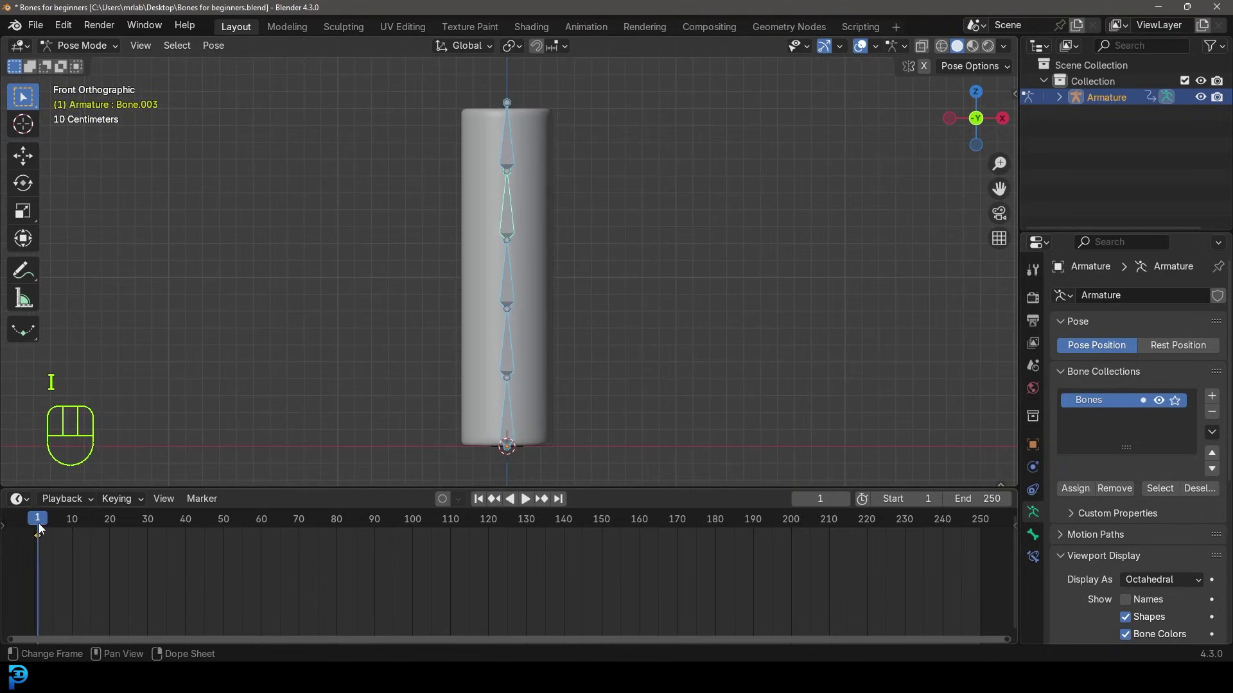
left_click_drag(59, 525, 151, 555)
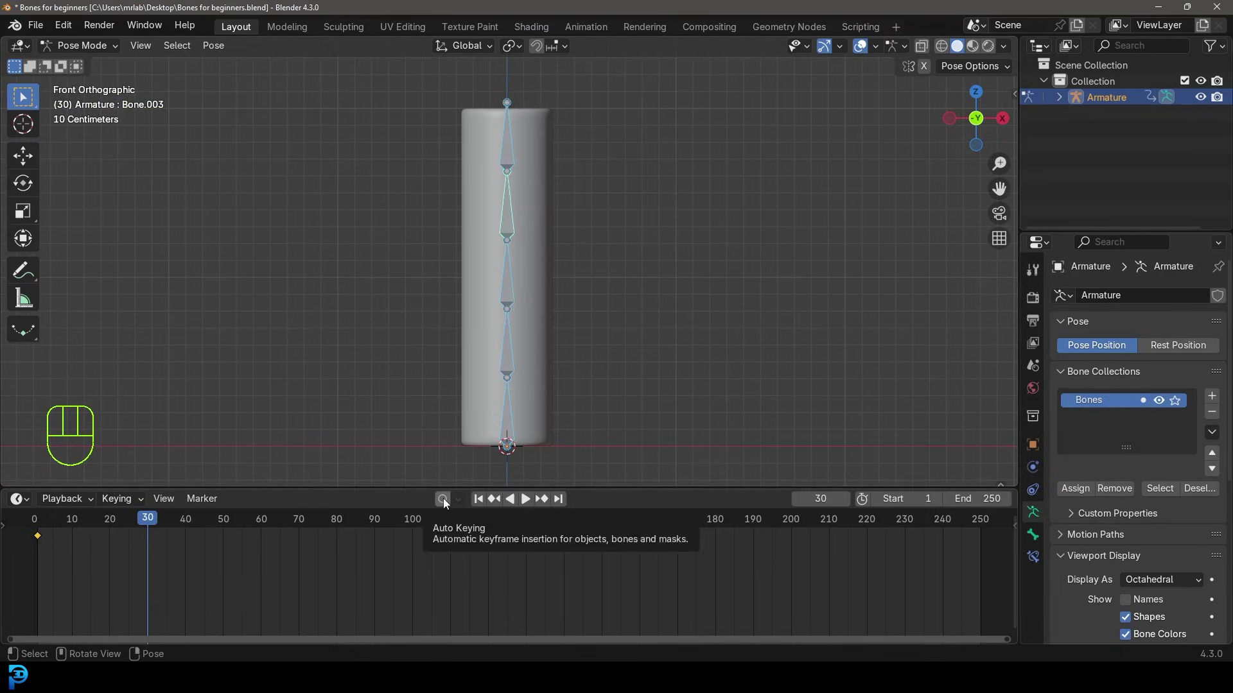
left_click_drag(448, 506, 513, 348)
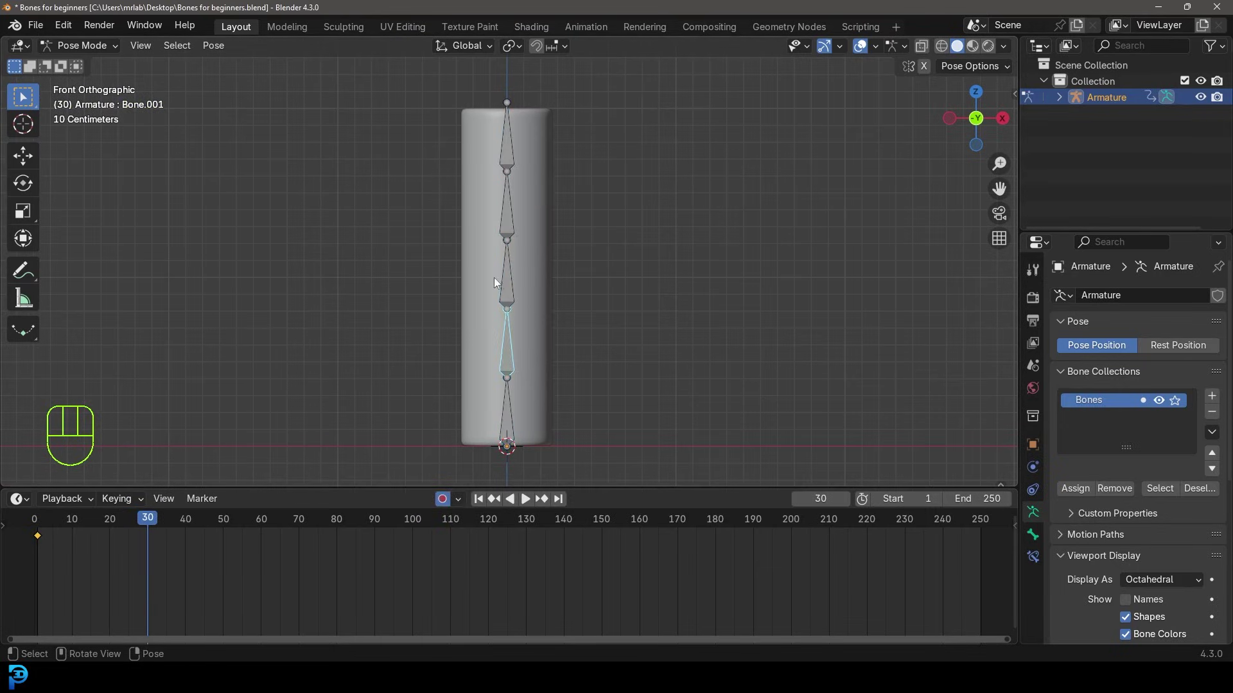
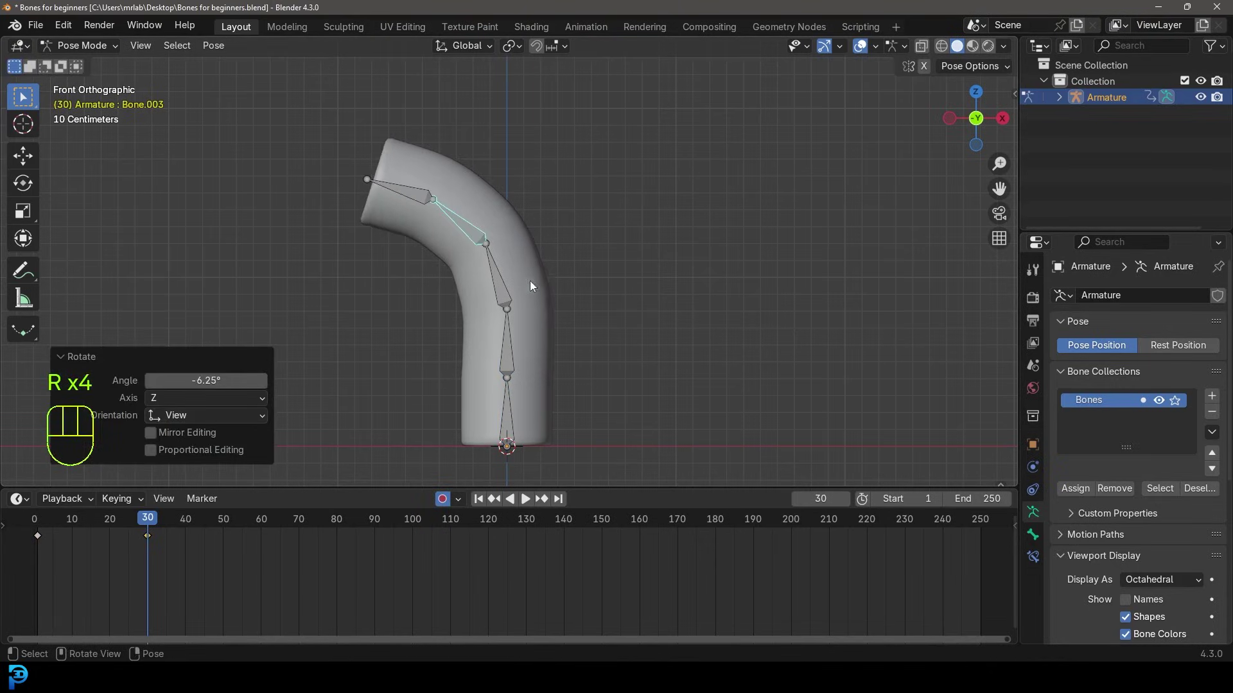
Step: Rotate the middle and remaining bones into an arc at frame 30 and set the animation end to 60
left_click(508, 295)
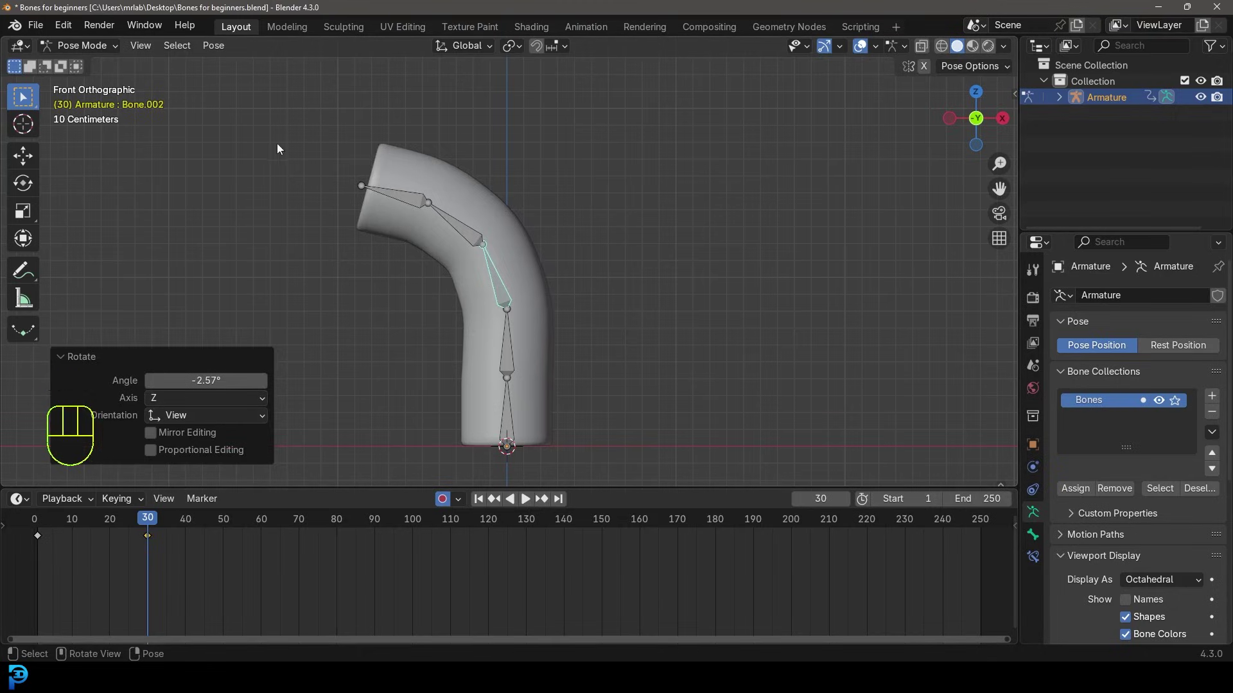
left_click_drag(359, 194, 614, 485)
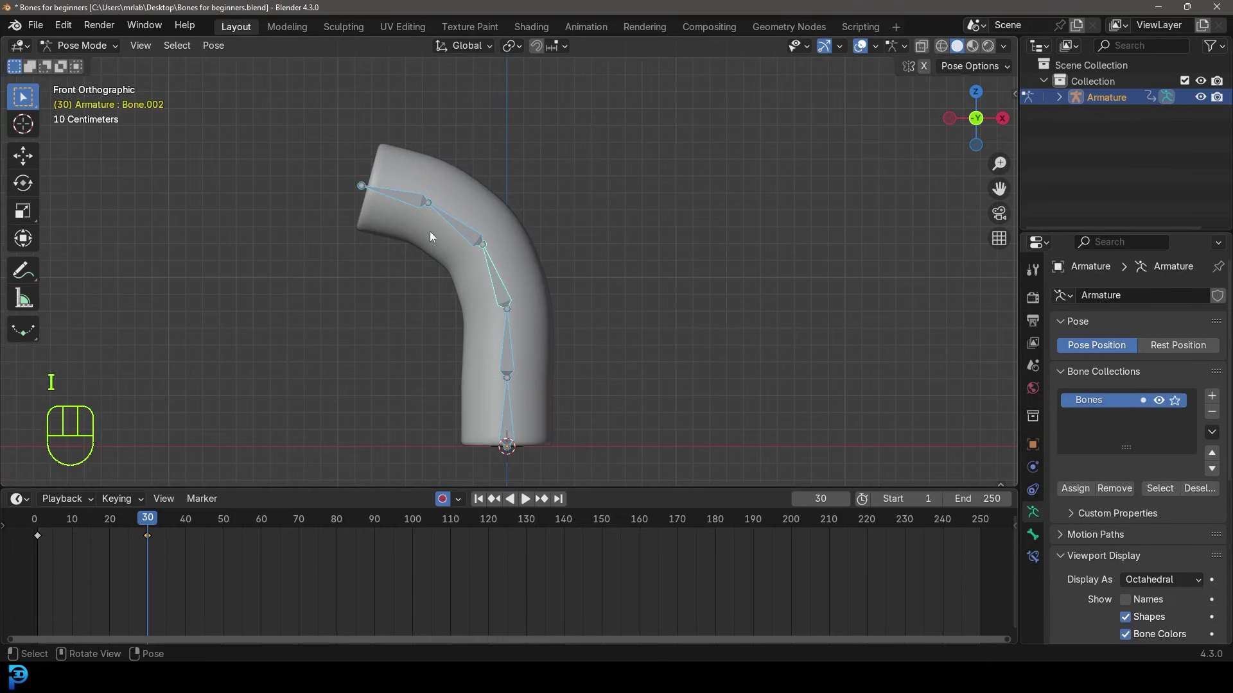
left_click_drag(76, 564, 56, 561)
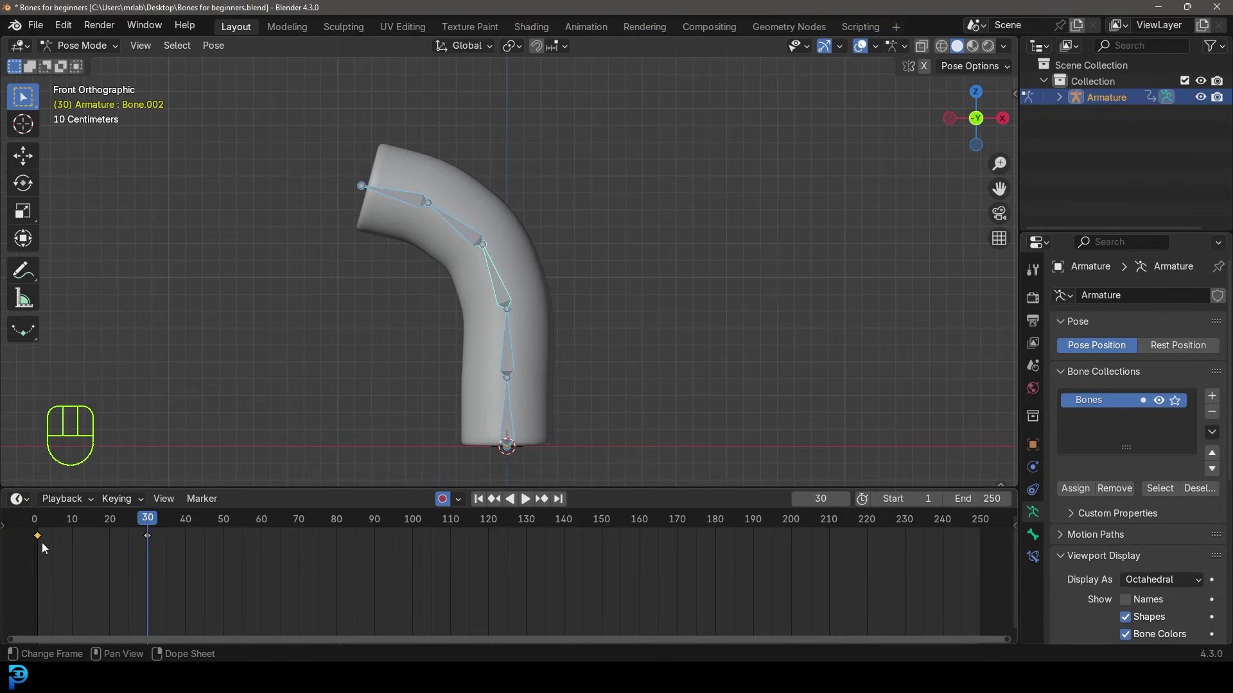
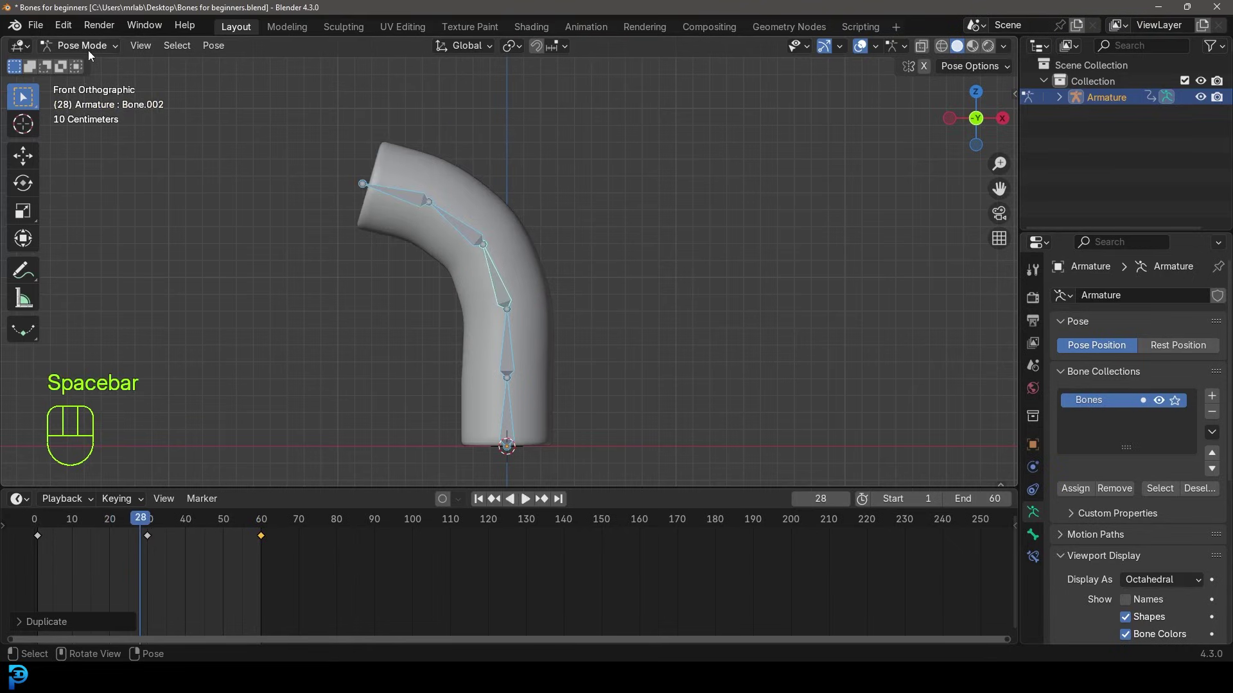
Step: Set the armature's Viewport Display to B-Bone so bones draw as boxes
left_click_drag(93, 53, 126, 66)
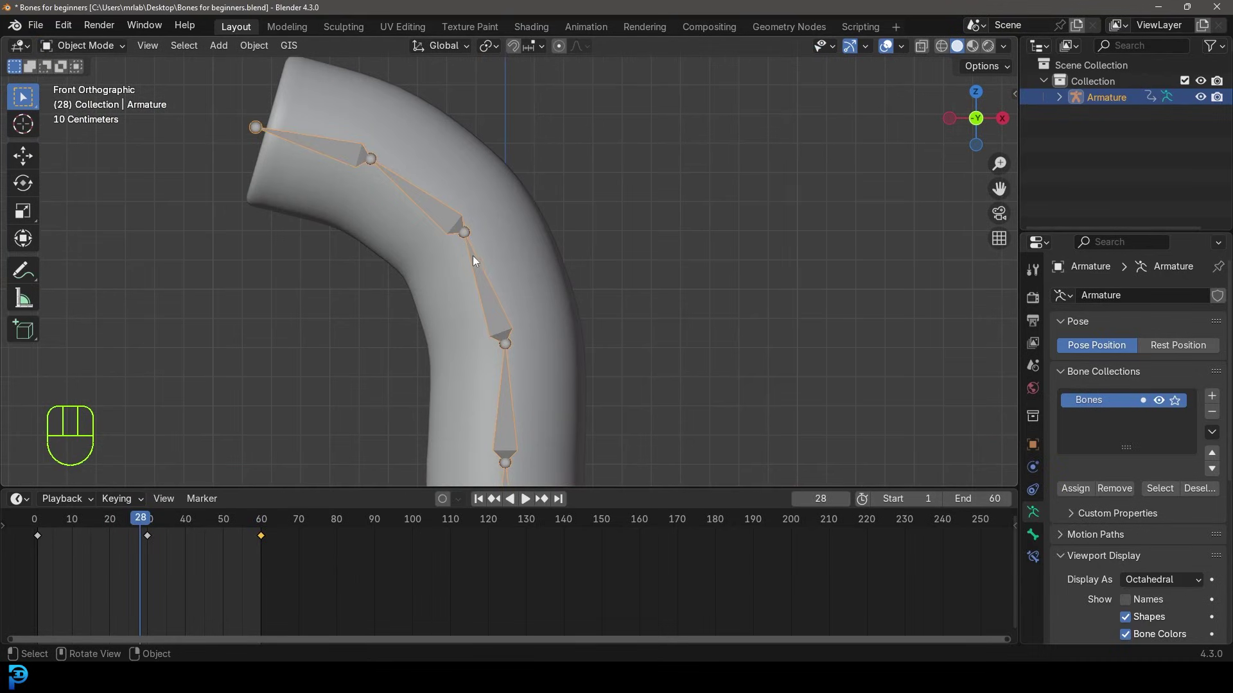
left_click(484, 276)
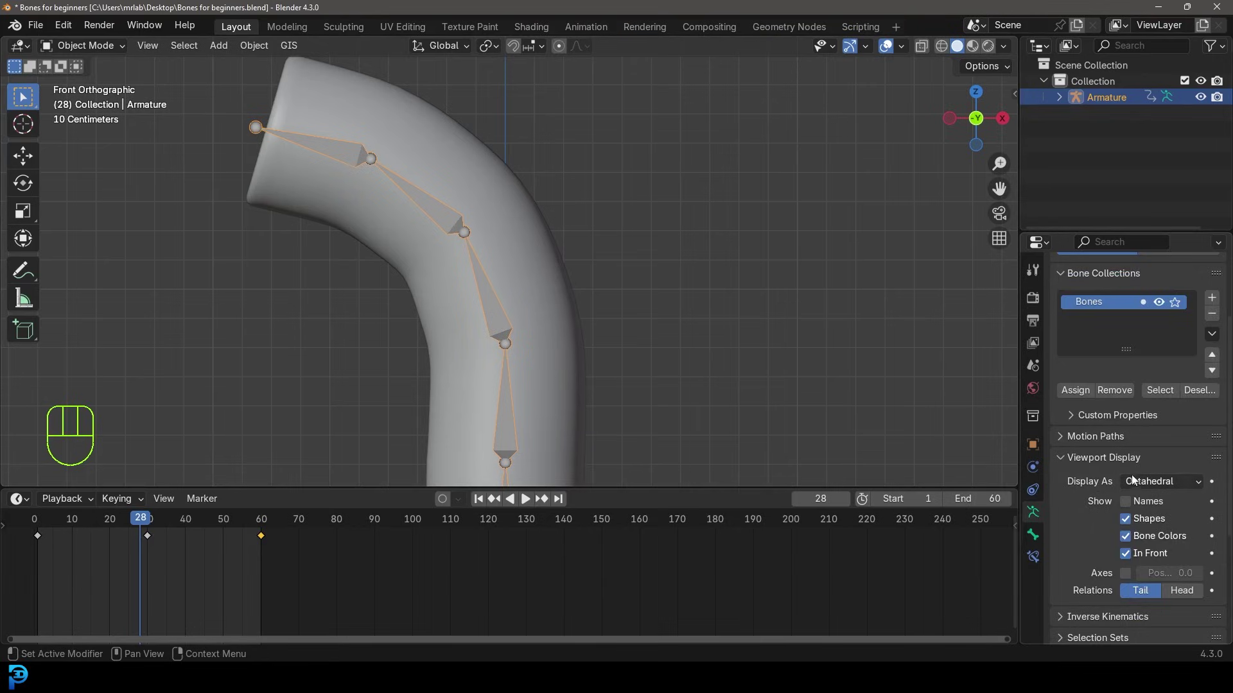
left_click_drag(1151, 488, 1146, 543)
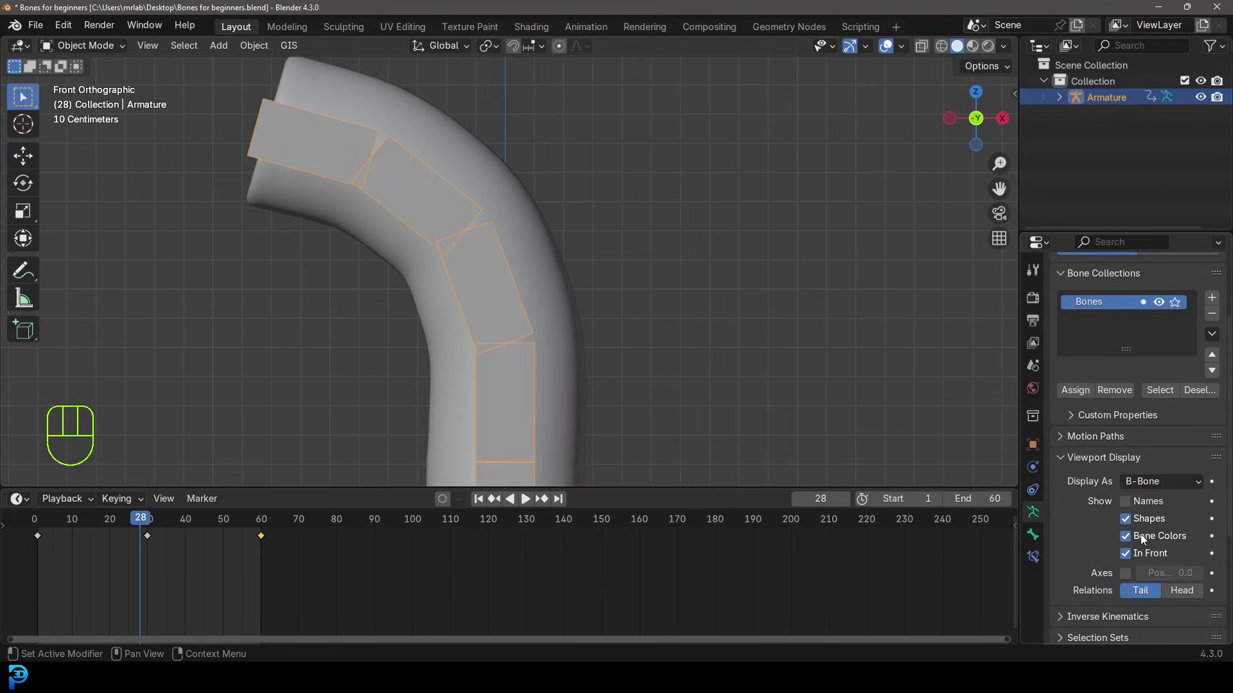
middle_click(485, 233)
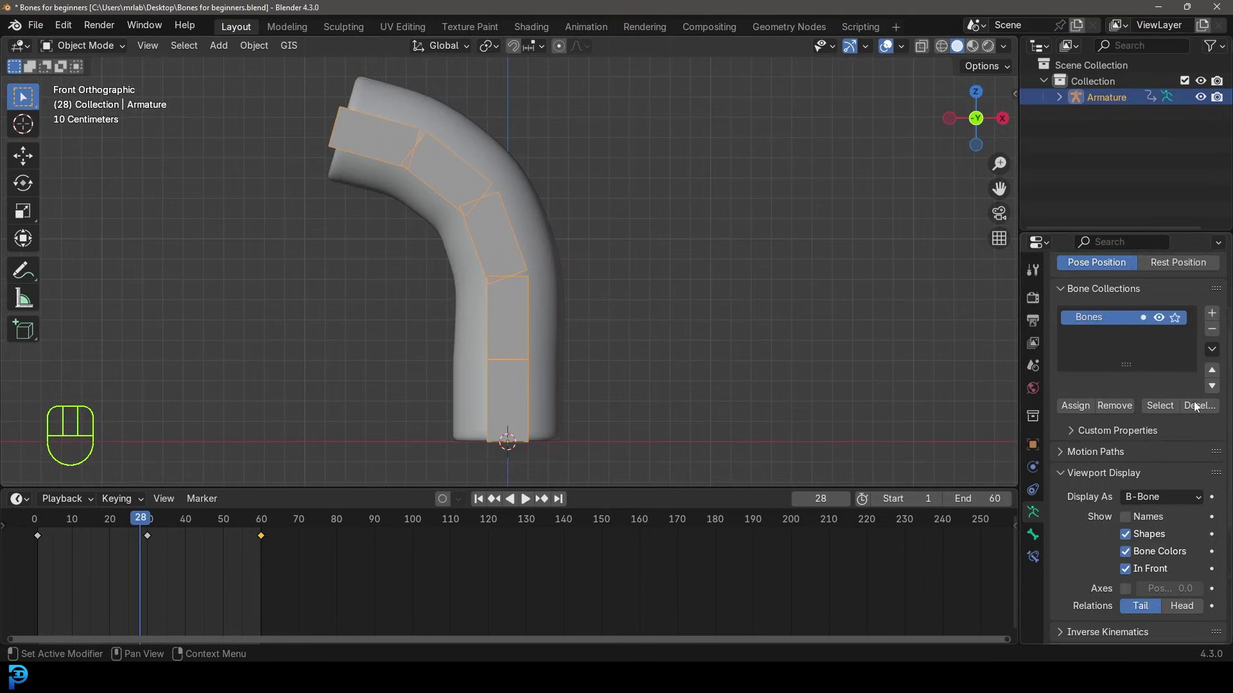
Step: Set each bone's Bendy Bones Segments to 3 in Edit Mode and view the curved boxes in Object Mode
left_click(108, 74)
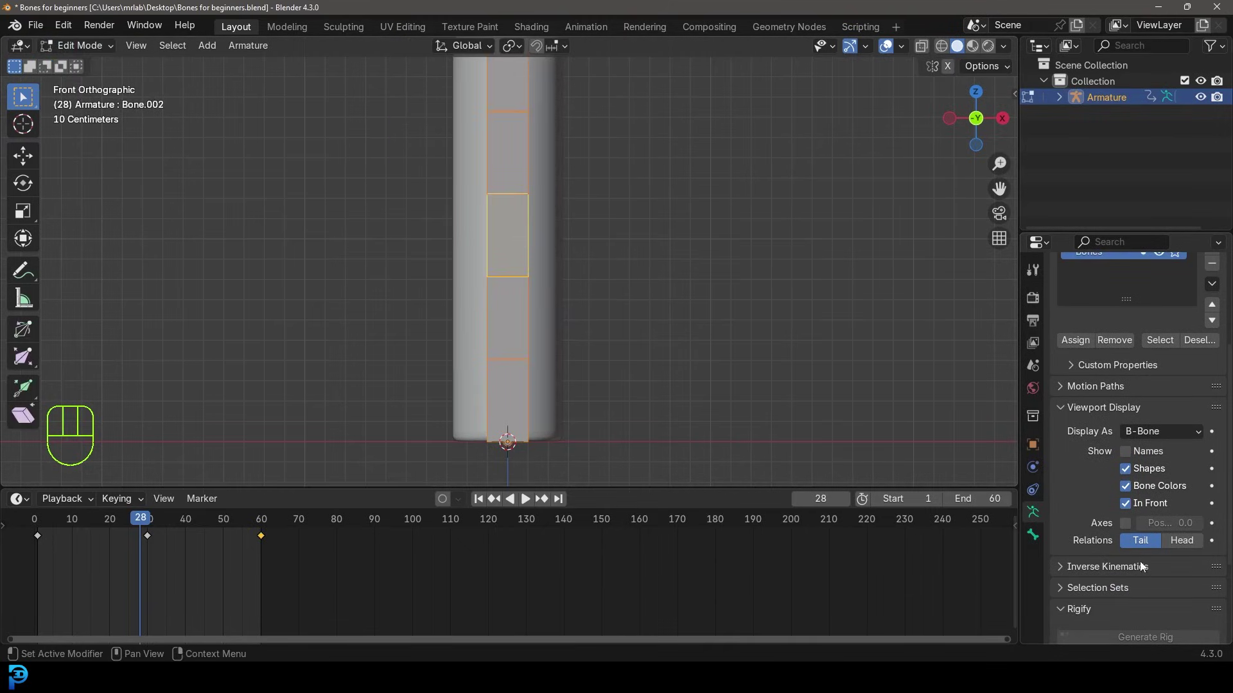
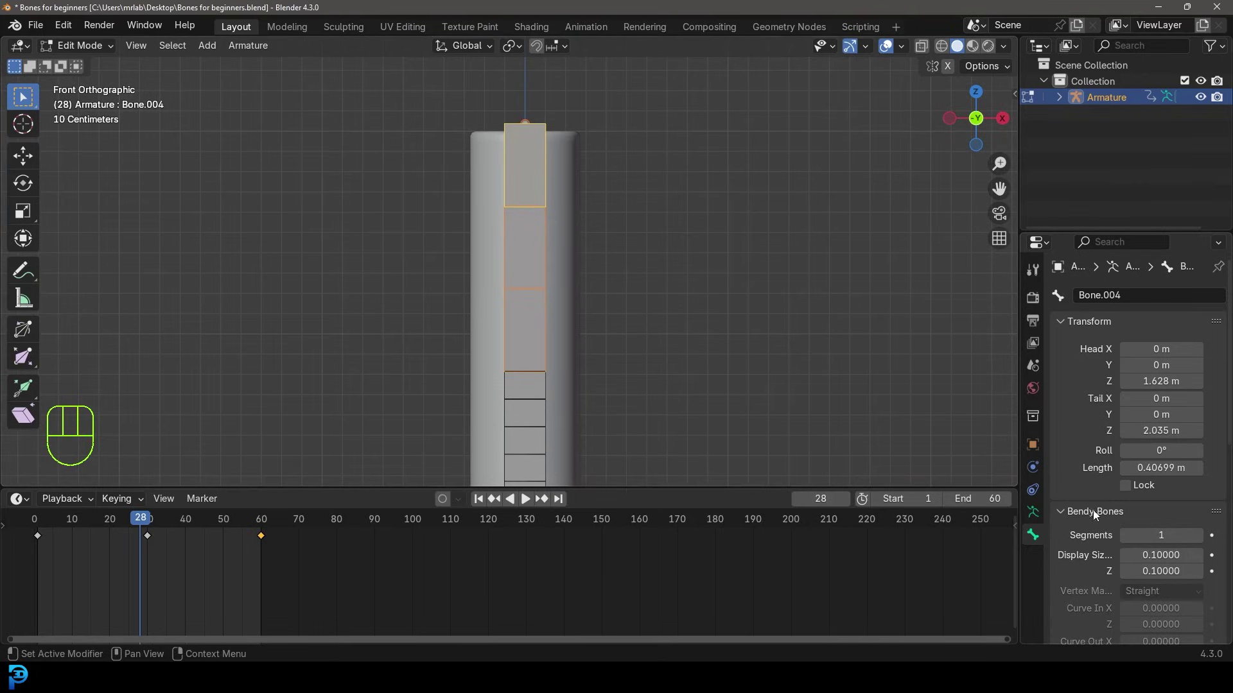
left_click(1201, 545)
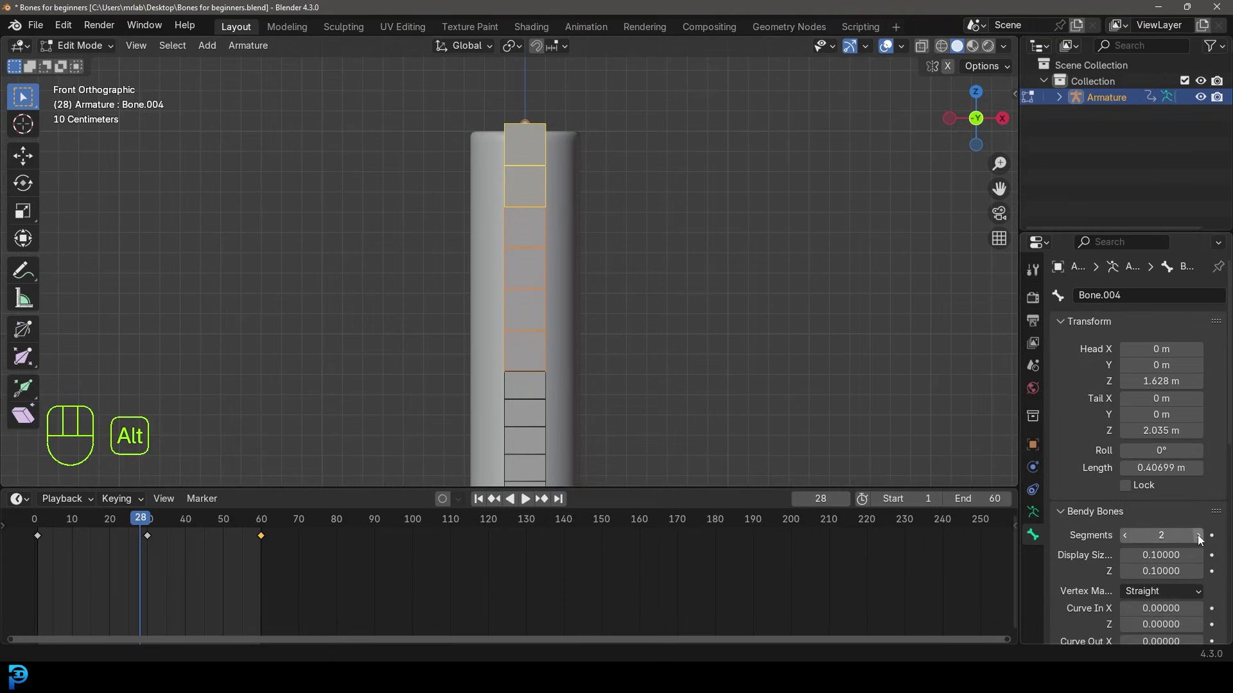
left_click(1203, 544)
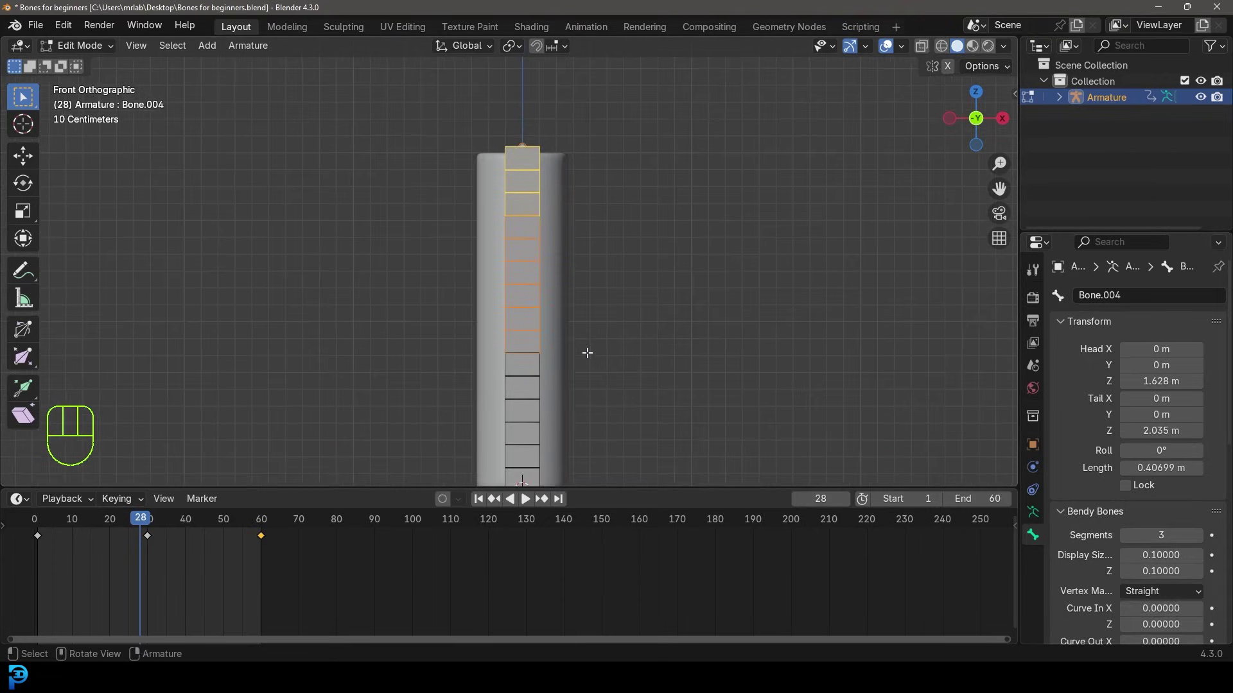
left_click_drag(93, 52, 164, 67)
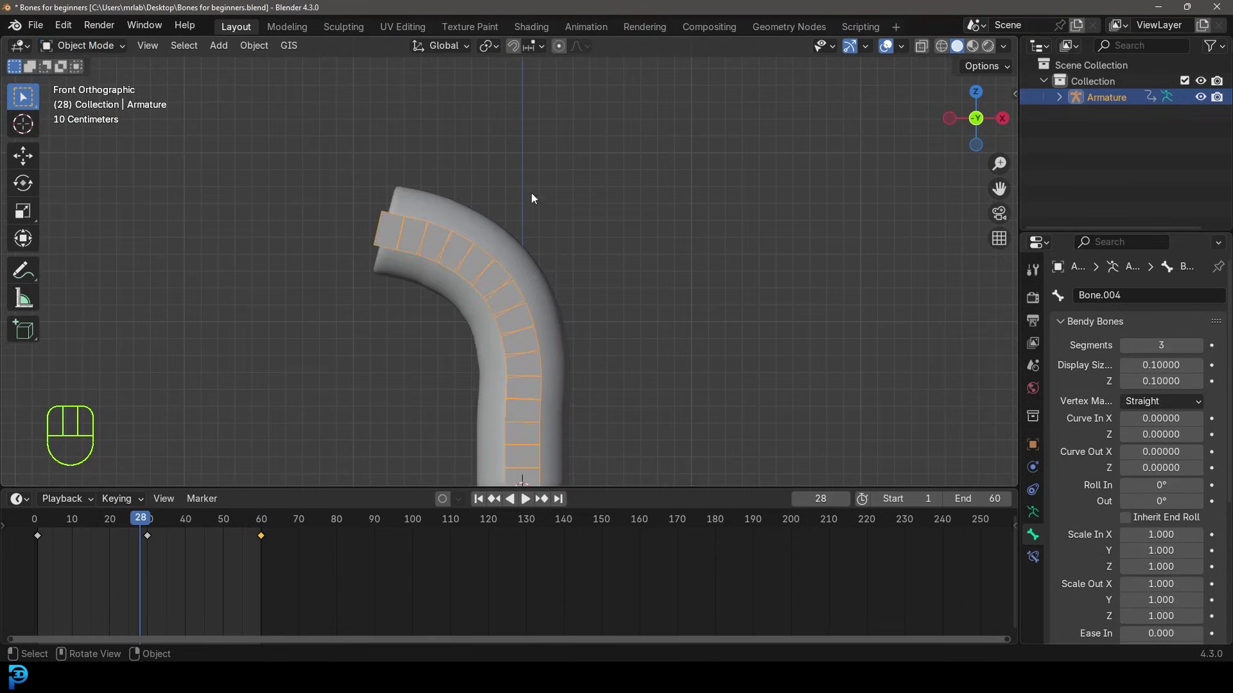
left_click_drag(556, 320, 555, 283)
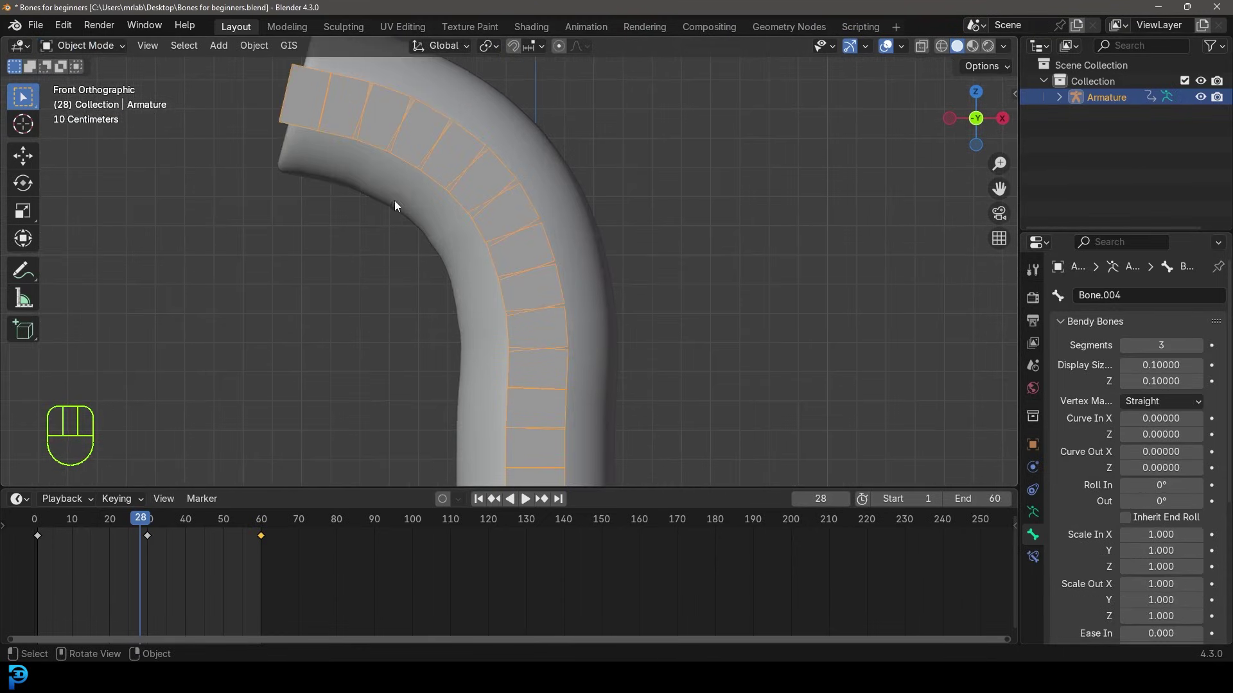